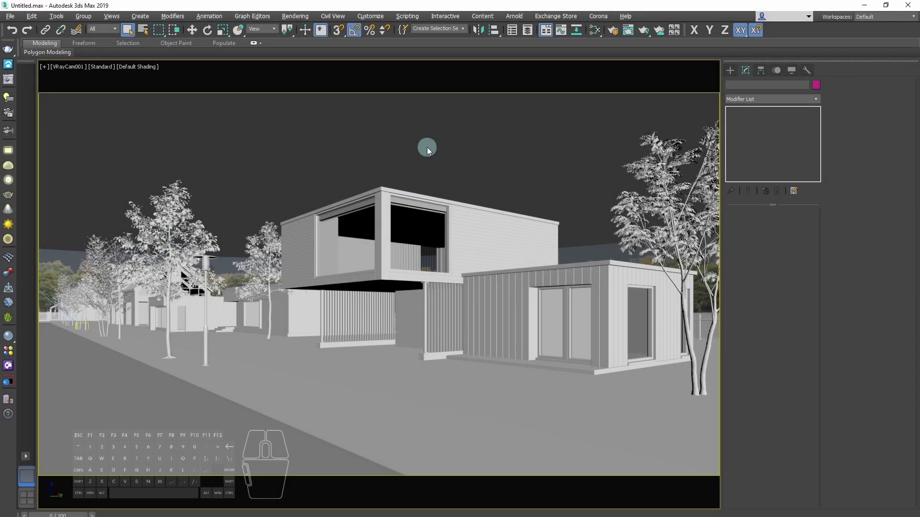
Bring the scene's HDRI environment map into the Slate Material Editor as a node.
key(m)
key(8)
click(564, 250)
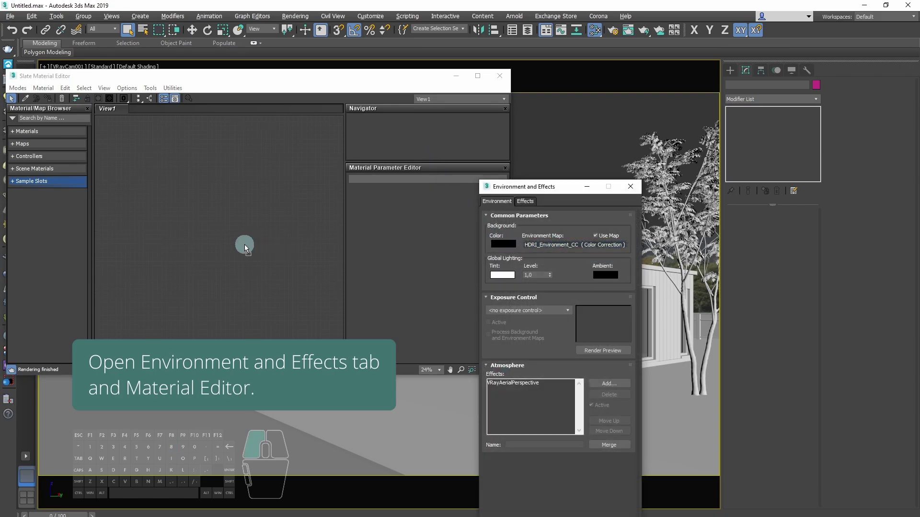
click(234, 262)
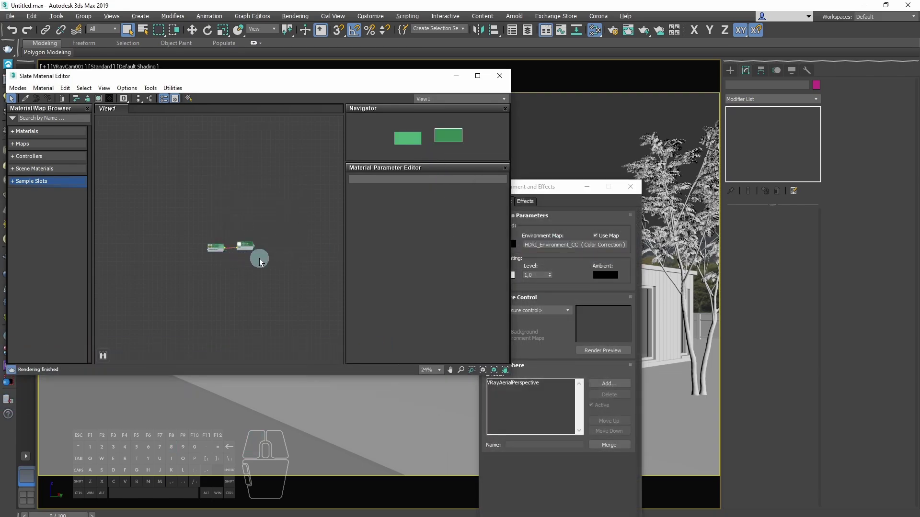
Wire the environment map into V-Ray's Reflection/refraction environment slot as an instance.
key(F10)
click(483, 397)
drag(254, 249, 559, 375)
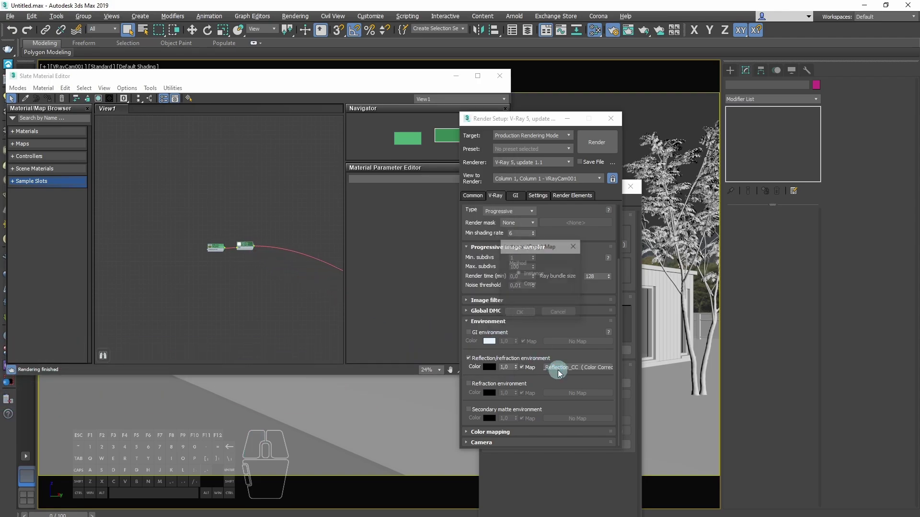
click(525, 315)
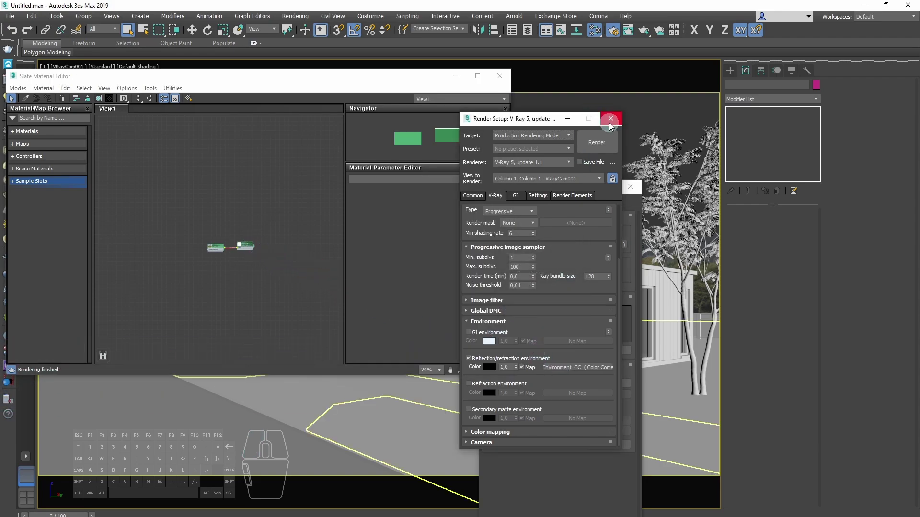
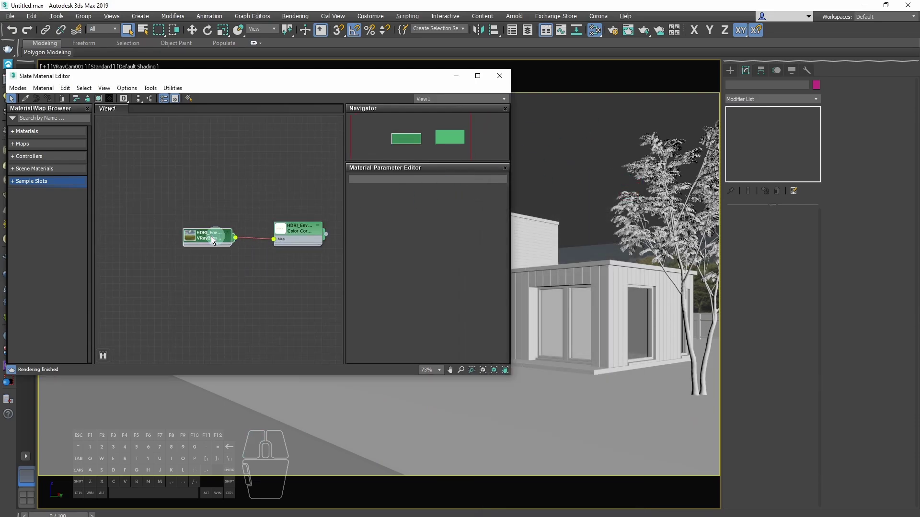
Swap the VRayBitmap's HDR image to the_sky_is_on_fire_8k.hdr.
double_click(203, 241)
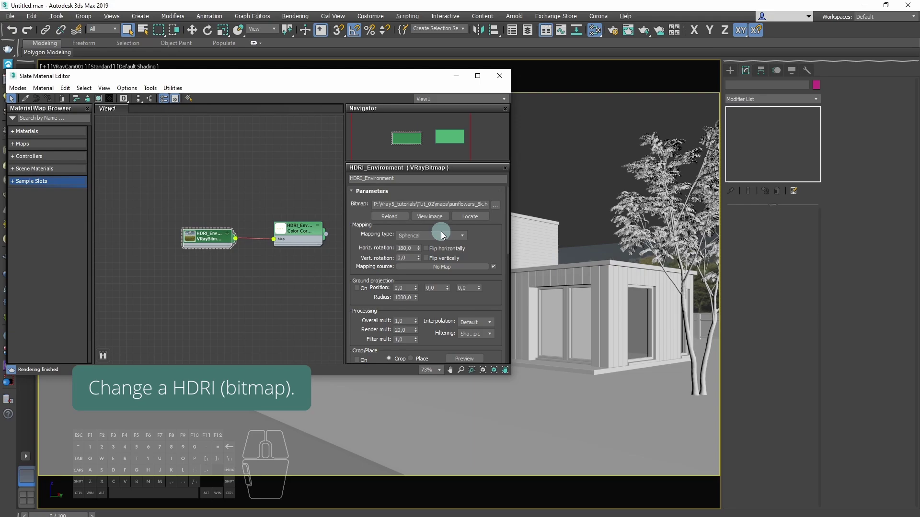
click(500, 210)
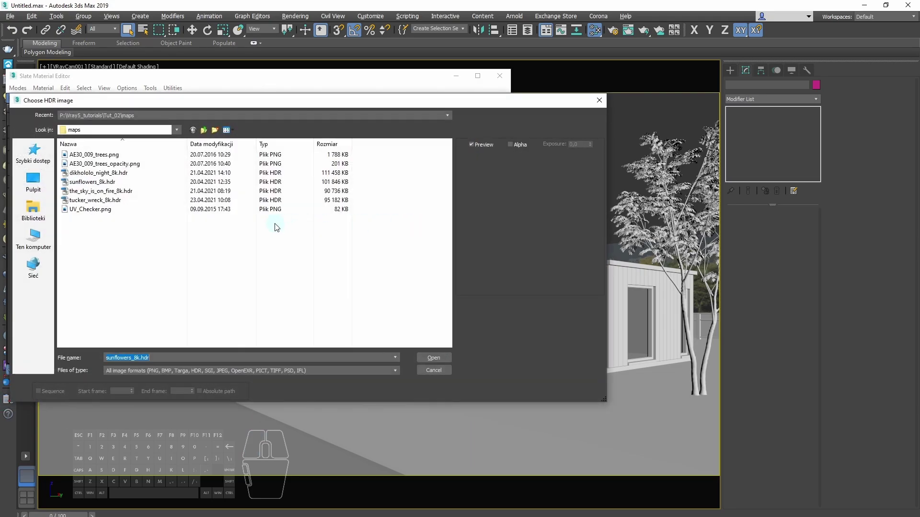
click(114, 196)
double_click(146, 192)
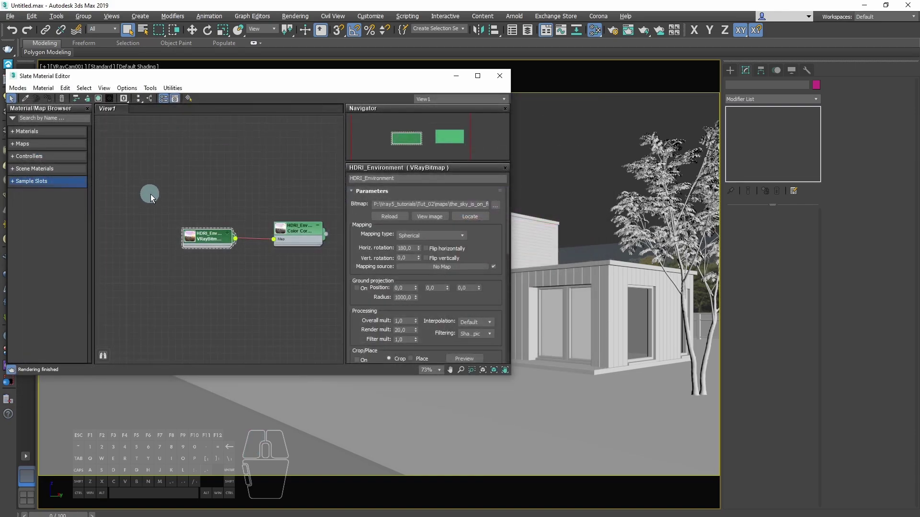
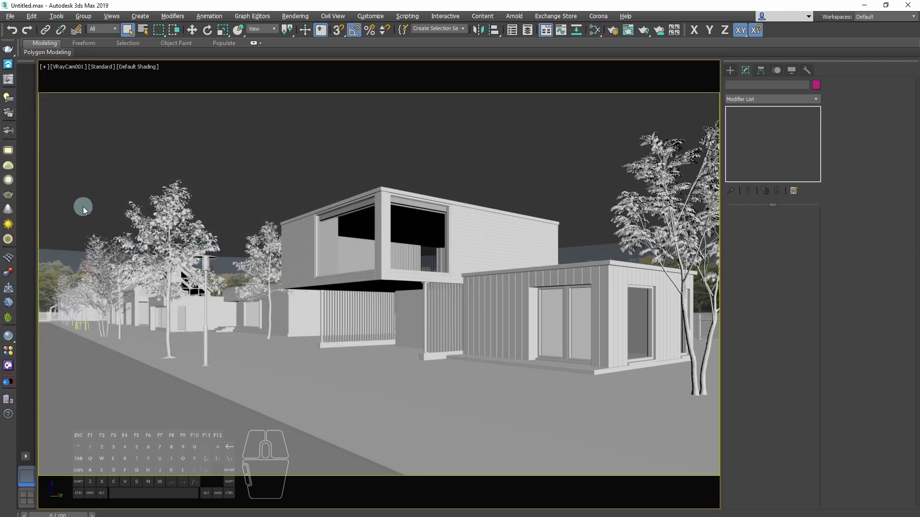
Close the editor and frame the whole scene in Top view to remove the sun light.
click(87, 211)
key(t)
key(z)
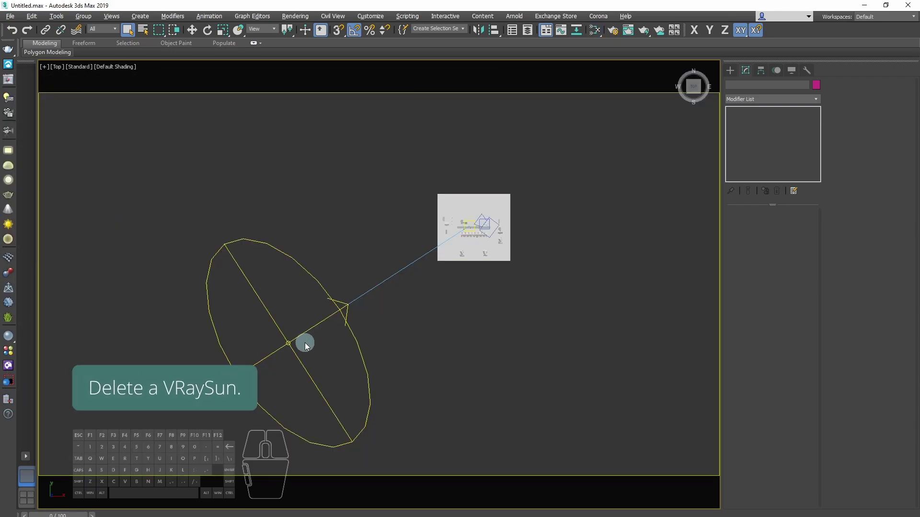
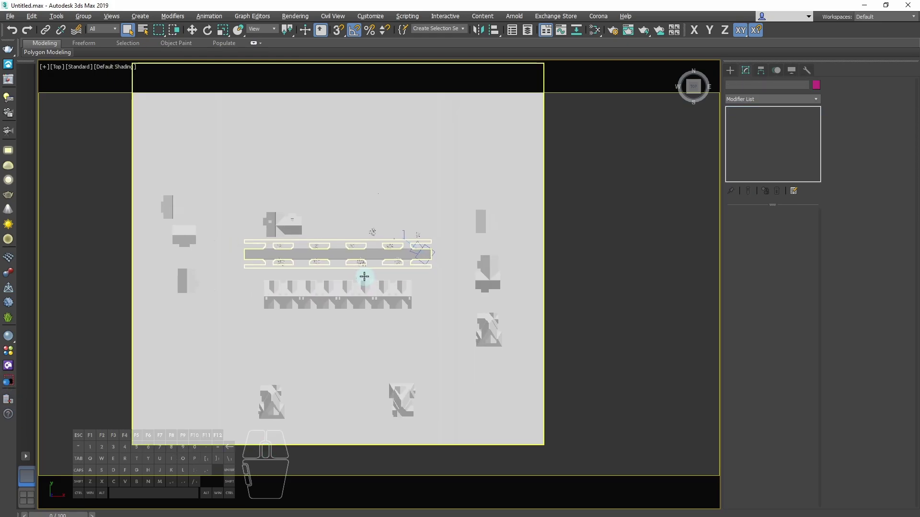
Start a File > Import > Merge and browse into the tutorial_files folder.
click(12, 20)
click(46, 149)
click(116, 169)
key(ctrl+v)
key(Return)
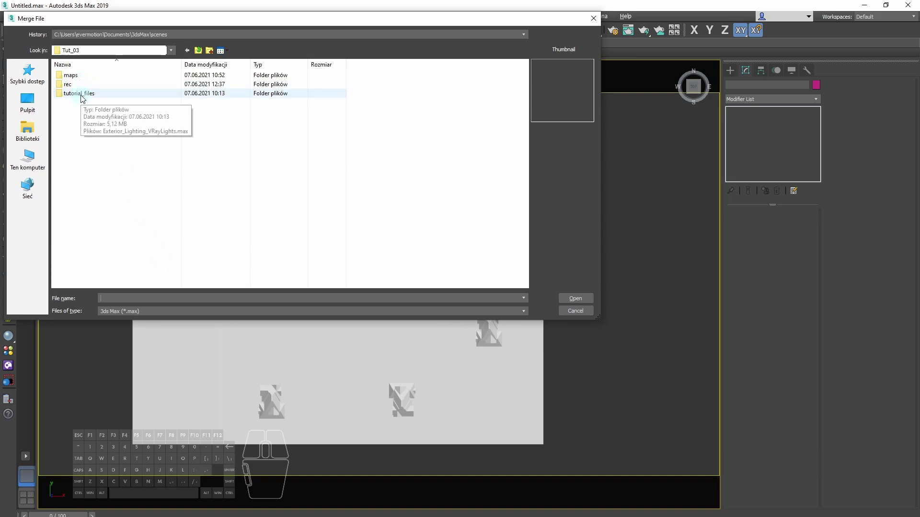
double_click(84, 98)
Merge all objects from Exterior_Lighting_VRayLights.max into the scene.
click(163, 78)
double_click(171, 78)
click(382, 348)
click(504, 392)
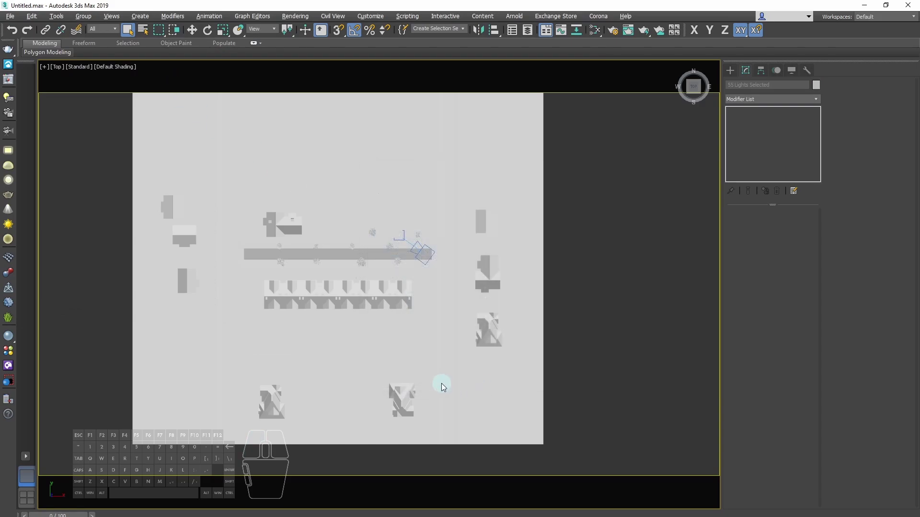
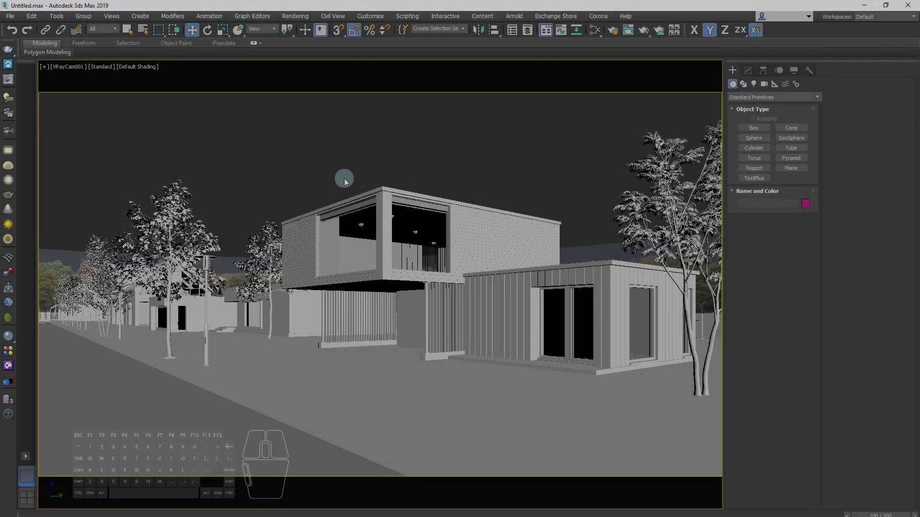
Frame the scene in Top view and show the Create panel's light creation options.
key(t)
key(z)
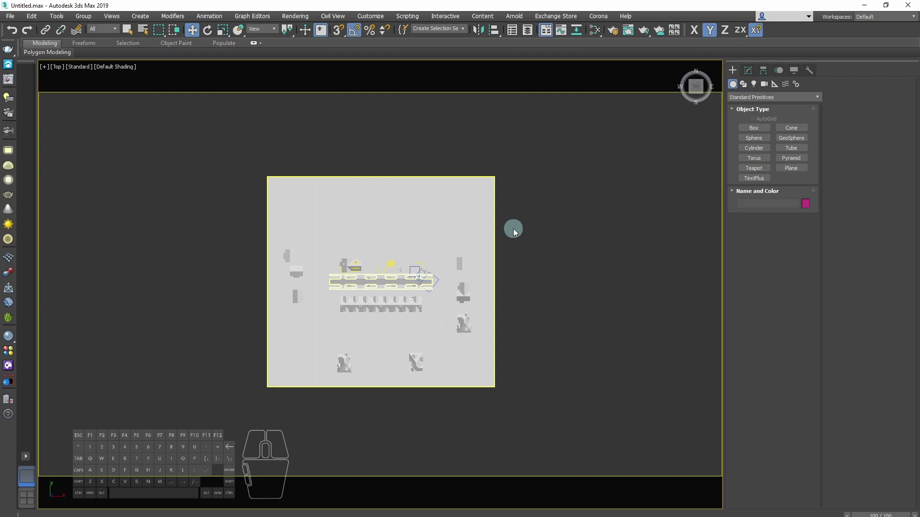
click(761, 86)
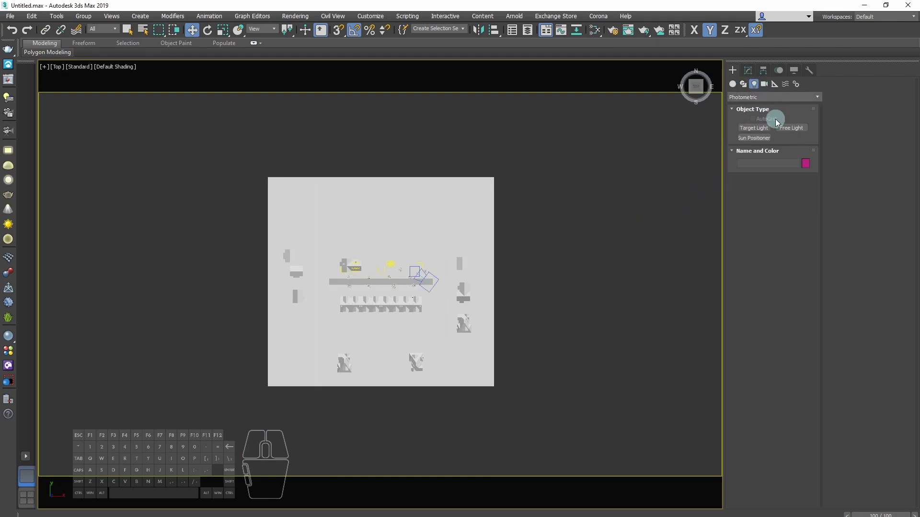
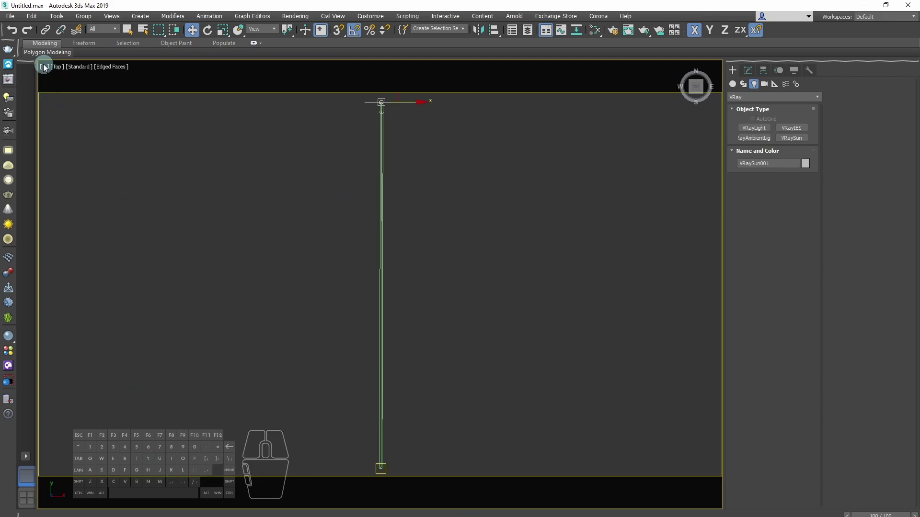
Set the active viewport to Use Environment Background via Configure Viewport.
click(47, 68)
click(90, 184)
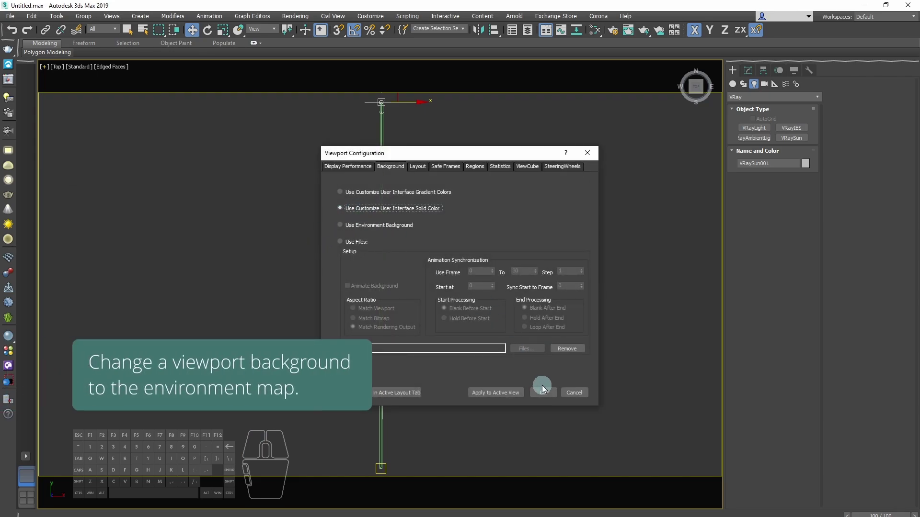
double_click(368, 224)
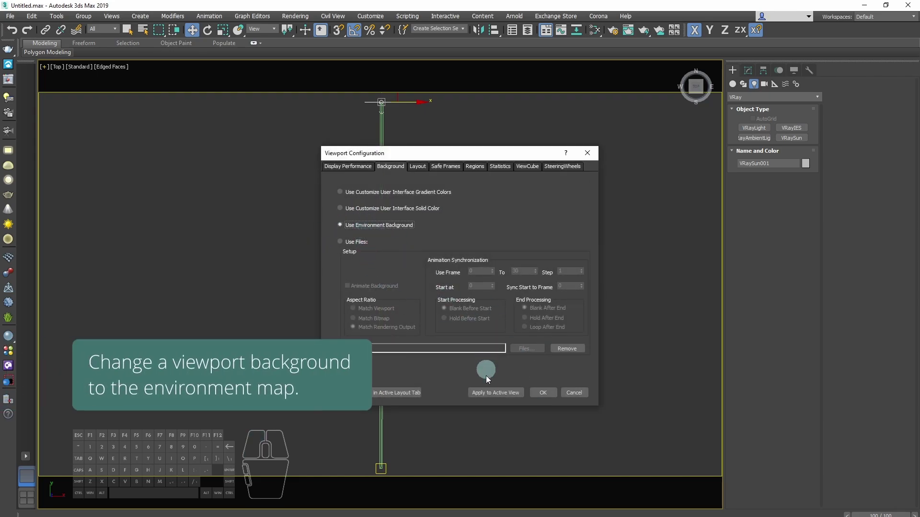
click(496, 393)
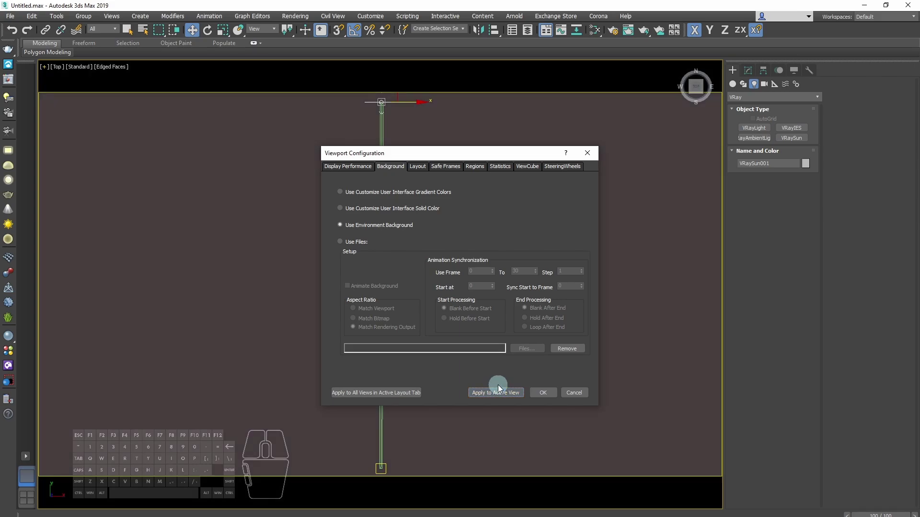
click(561, 397)
Switch to the Perspective view and reopen the material node editor on the HDRI map.
key(f)
key(p)
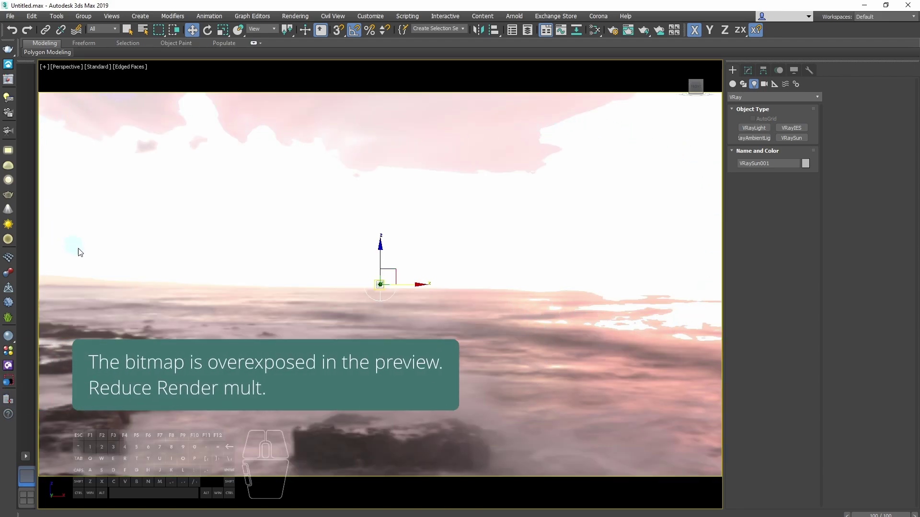
key(m)
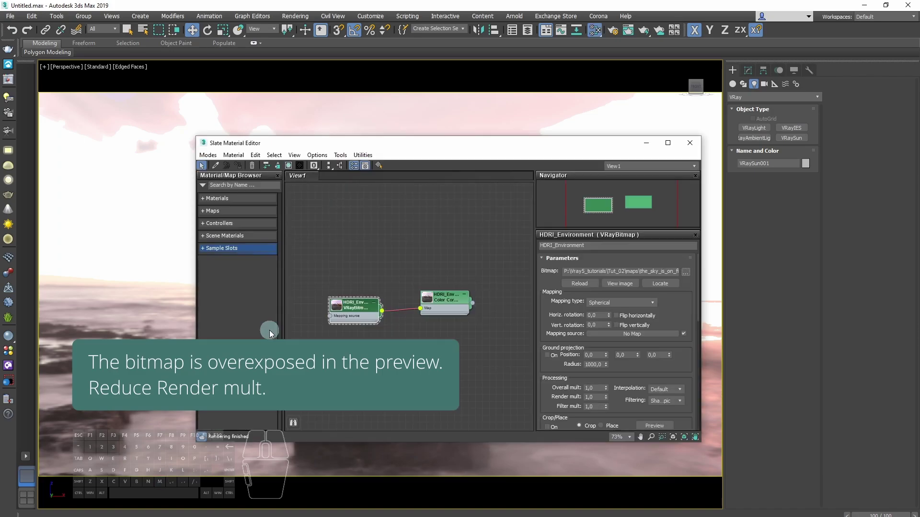
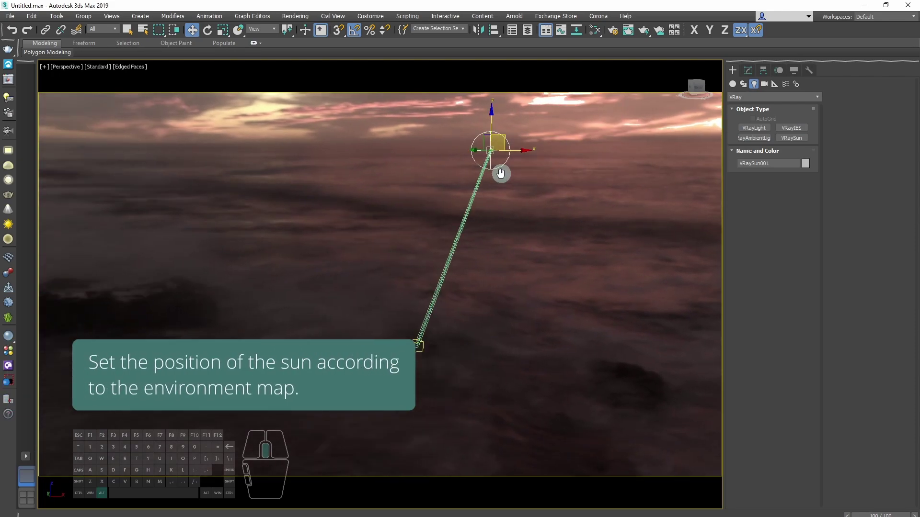
Frame the sun in Top view and bring up the Viewport Configuration background settings.
middle_click(506, 168)
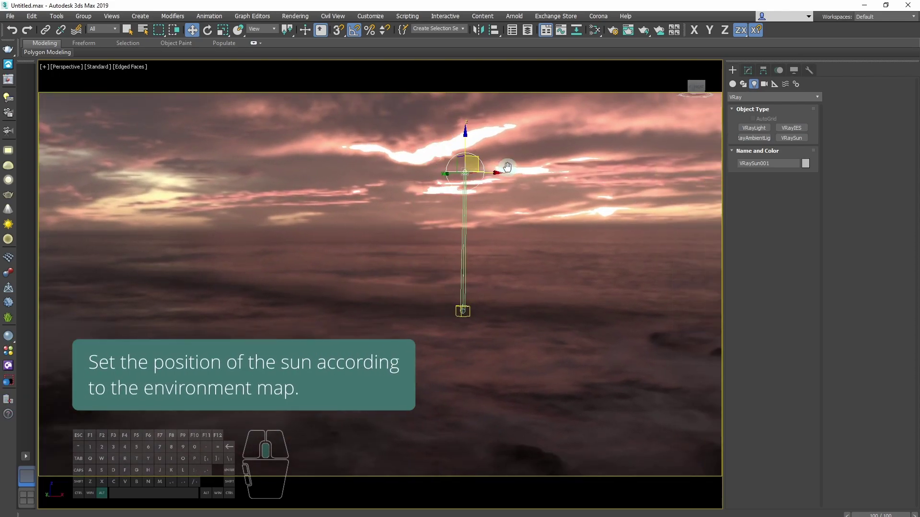
key(t)
key(z)
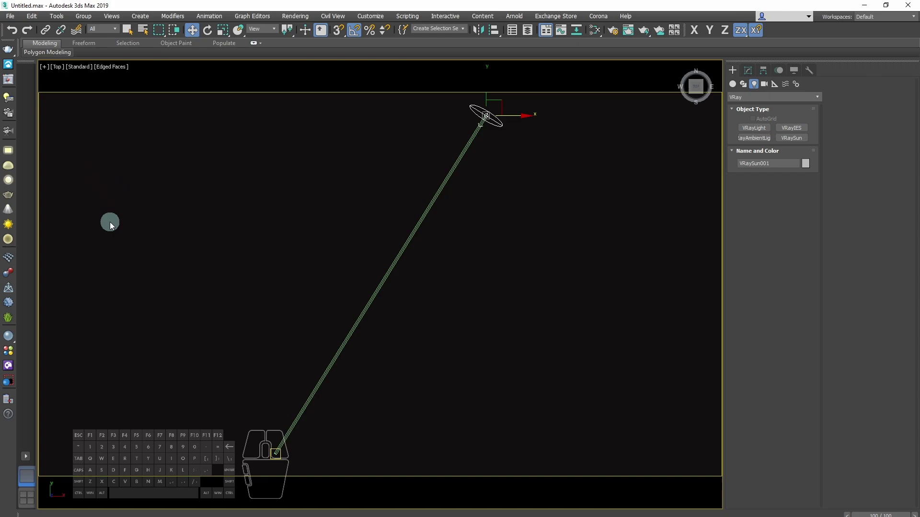
click(48, 72)
click(101, 185)
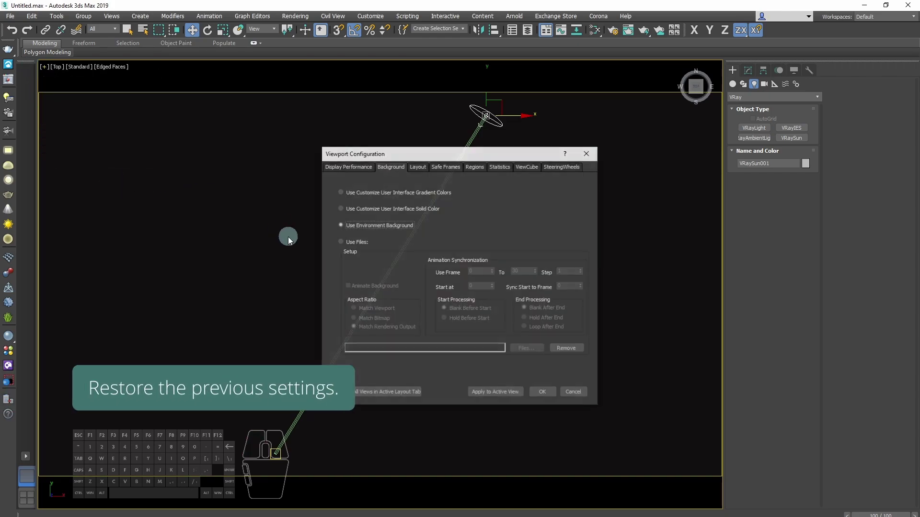
Set the viewport background back to Use Customize User Interface Solid Color and apply it.
double_click(358, 217)
click(364, 211)
click(513, 397)
click(545, 399)
click(476, 394)
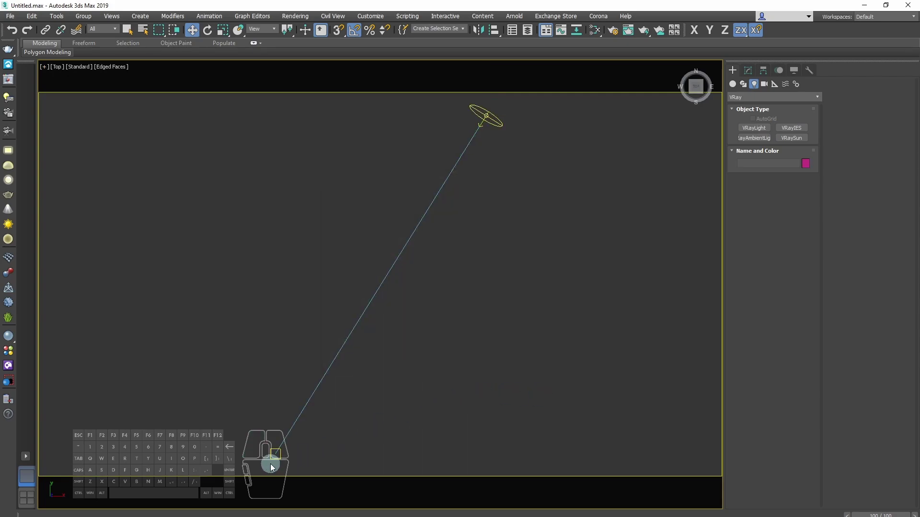
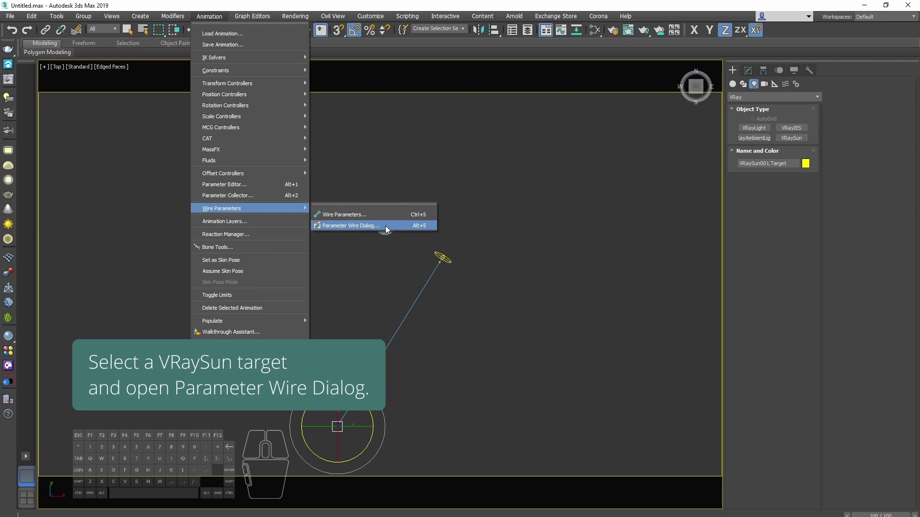
In Parameter Wiring, pick VRaySun001.Target's Z Rotation as the driving parameter.
click(391, 230)
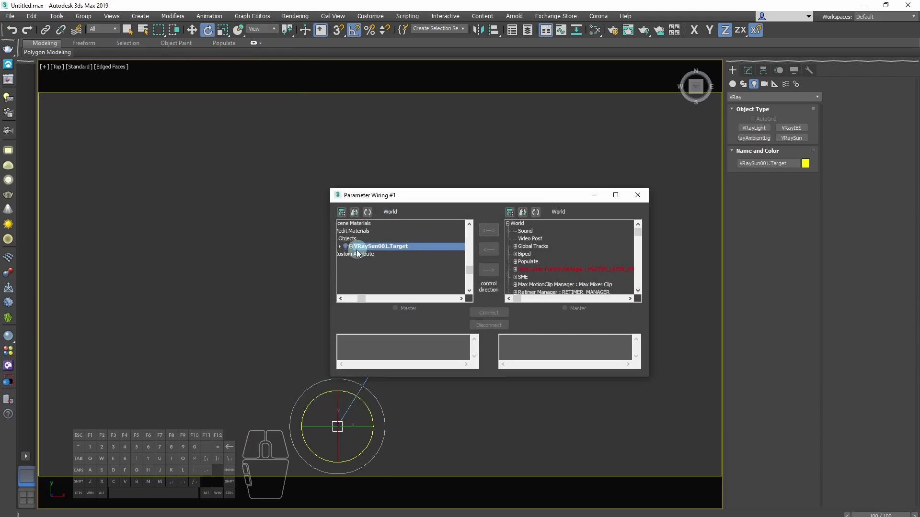
click(355, 250)
click(363, 261)
click(371, 276)
click(478, 293)
double_click(475, 294)
click(419, 284)
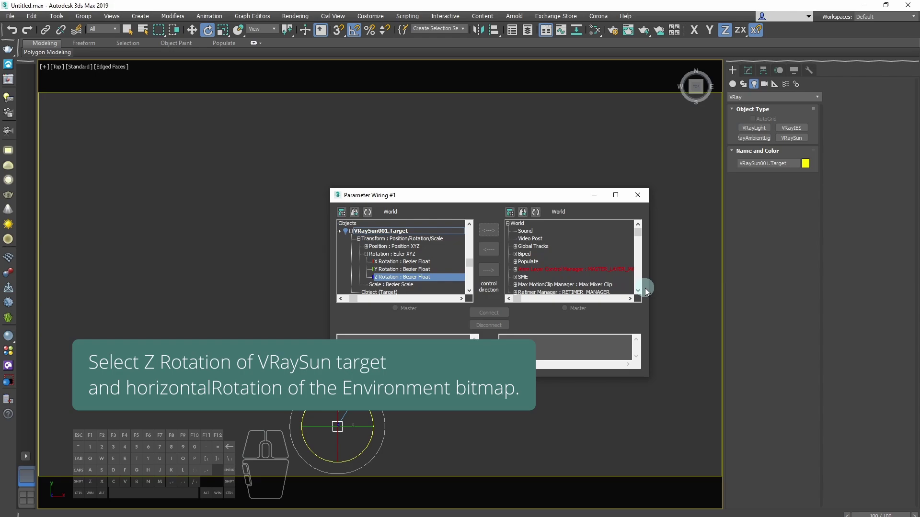
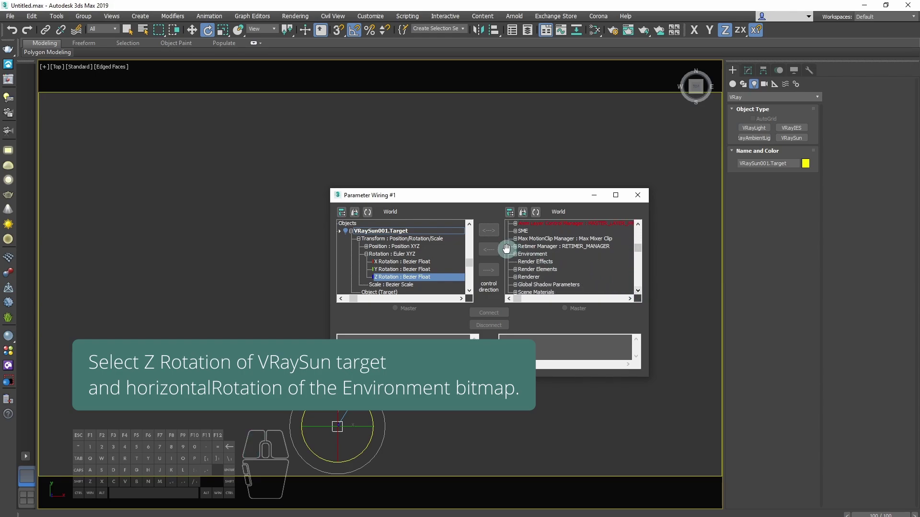
Browse the Environment tree and pick the HDRI_Environment map's horizontalRotation parameter.
click(520, 262)
middle_click(568, 273)
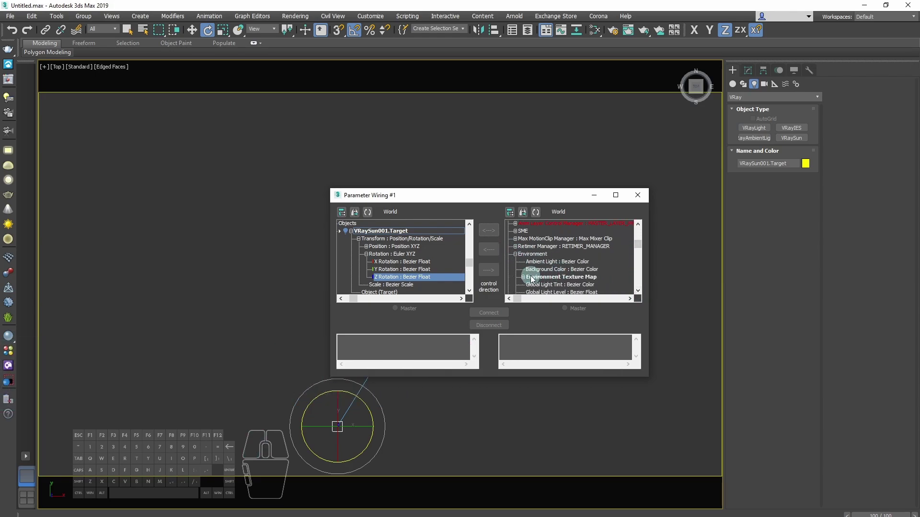
click(526, 282)
click(642, 295)
click(642, 295)
click(642, 295)
click(642, 294)
double_click(642, 294)
click(642, 294)
click(642, 295)
double_click(642, 295)
click(642, 294)
click(534, 258)
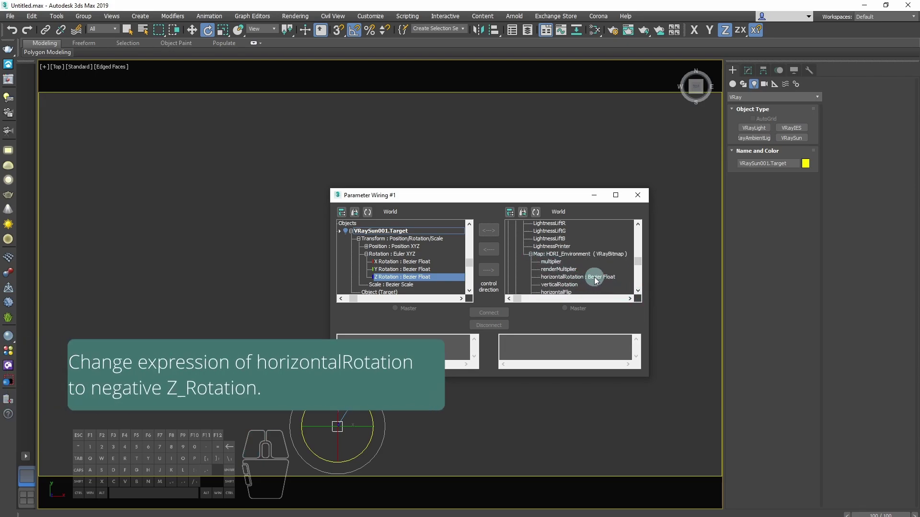
click(613, 282)
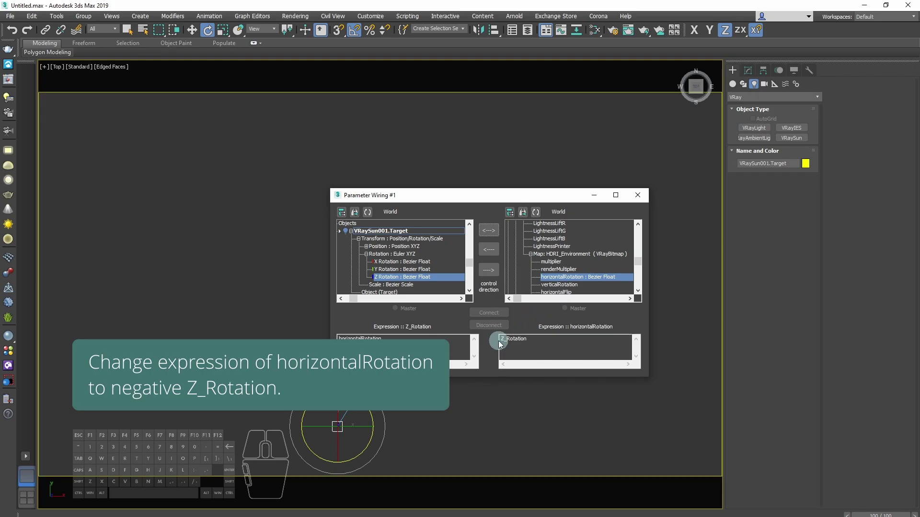
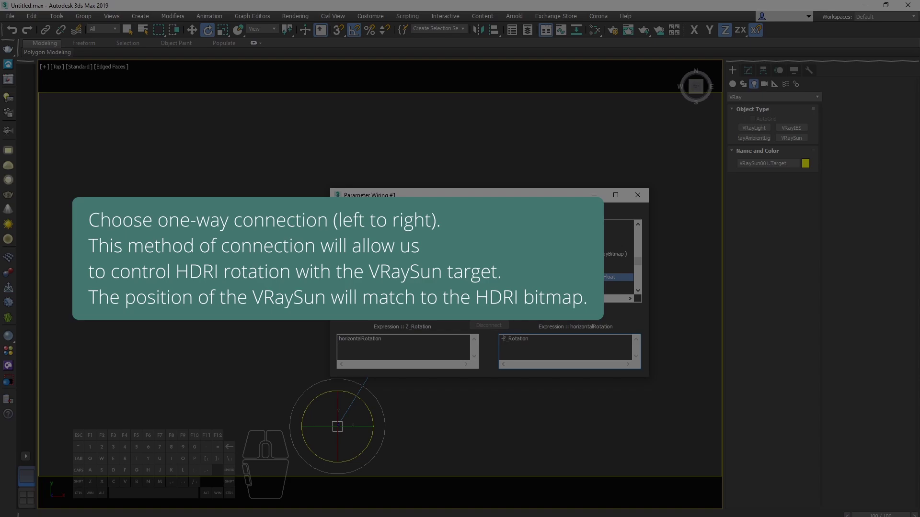
Make the link one-way with expression -Z_Rotation and connect the parameters.
click(494, 276)
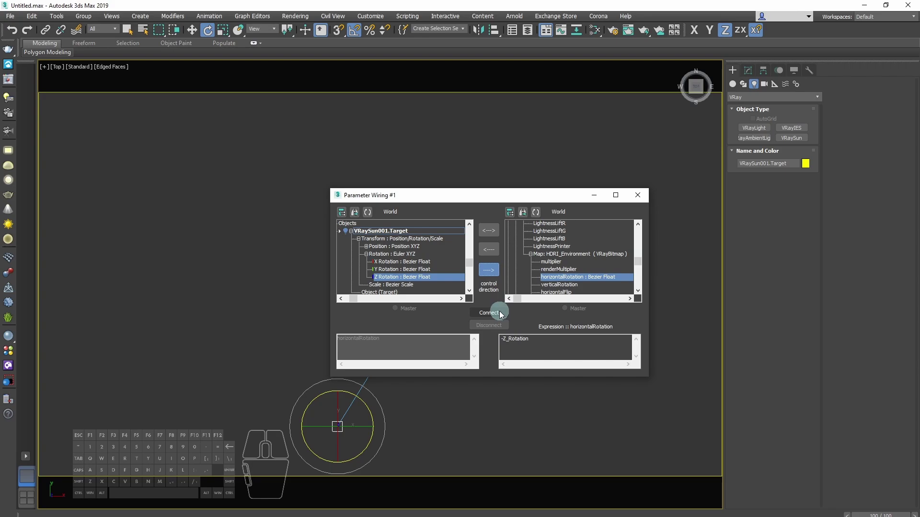
click(503, 314)
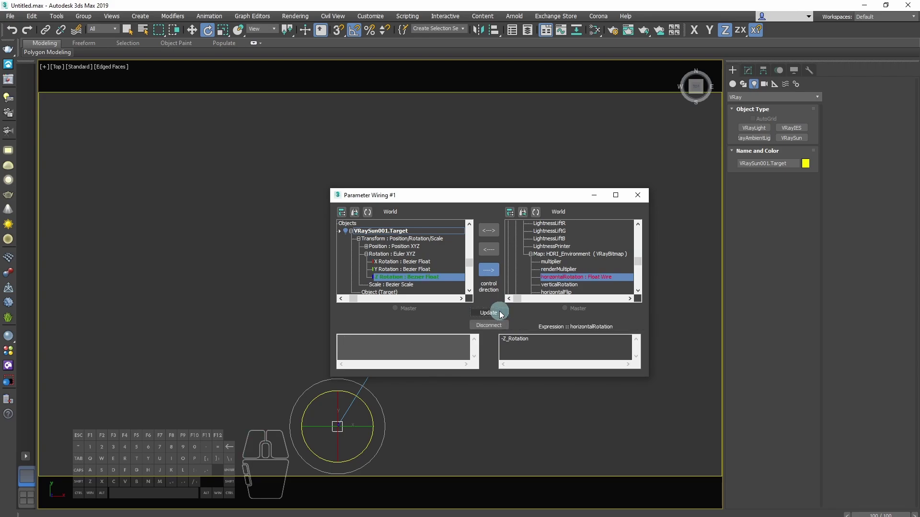
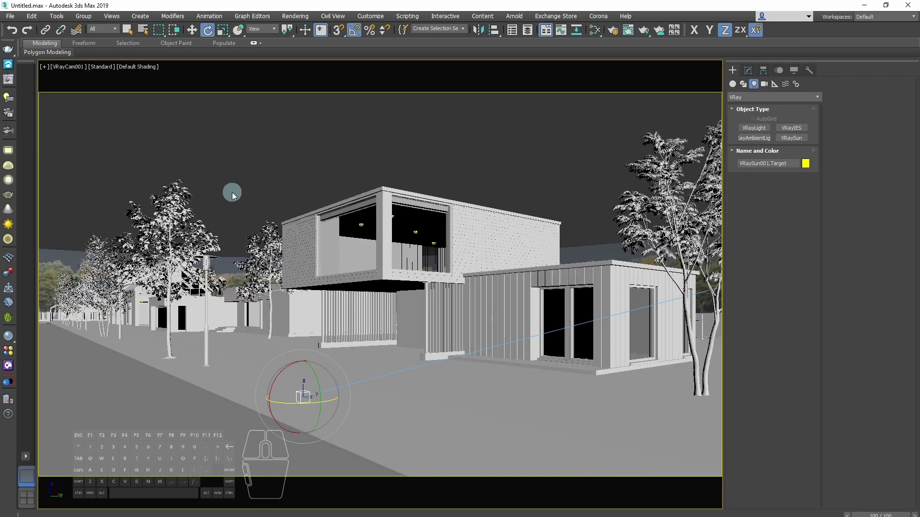
Render the camera view in the V-Ray Frame Buffer.
click(11, 85)
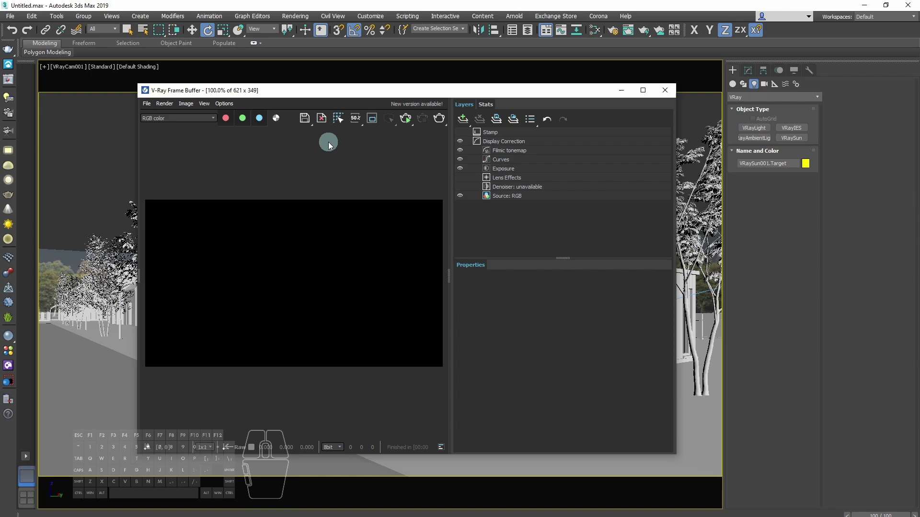
click(411, 124)
click(411, 119)
click(411, 125)
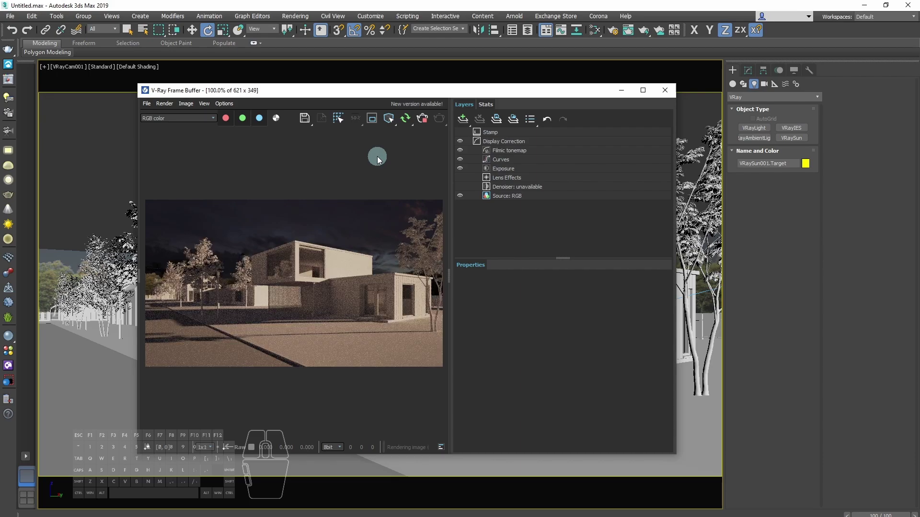
Select the scene camera VRayCam001 and show its parameters in the Modify panel.
click(65, 71)
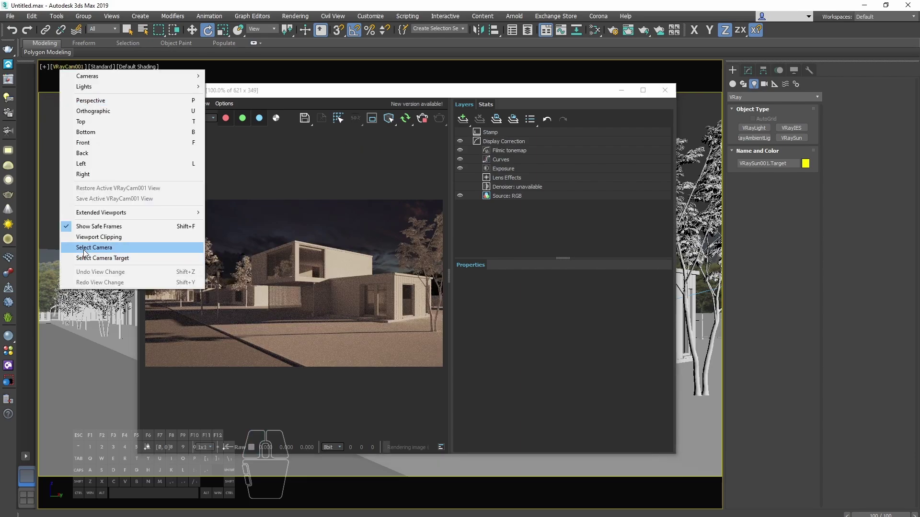
click(89, 252)
click(754, 72)
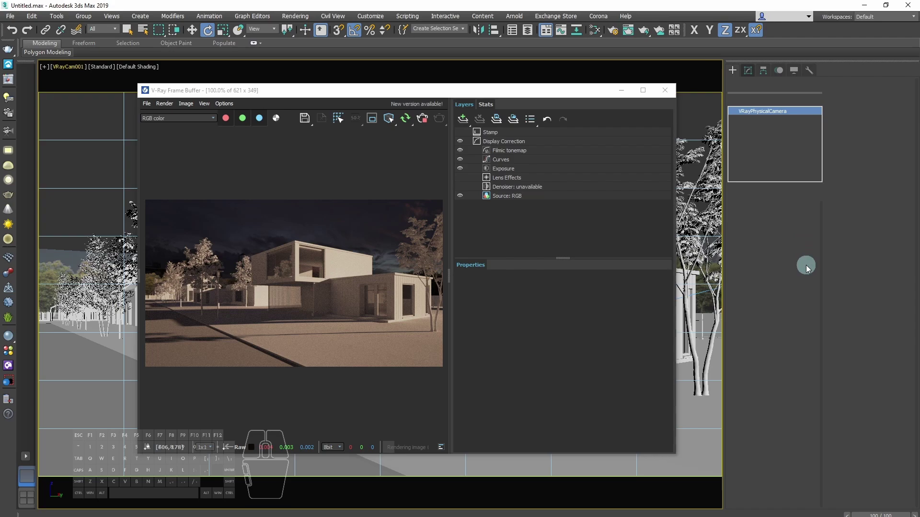
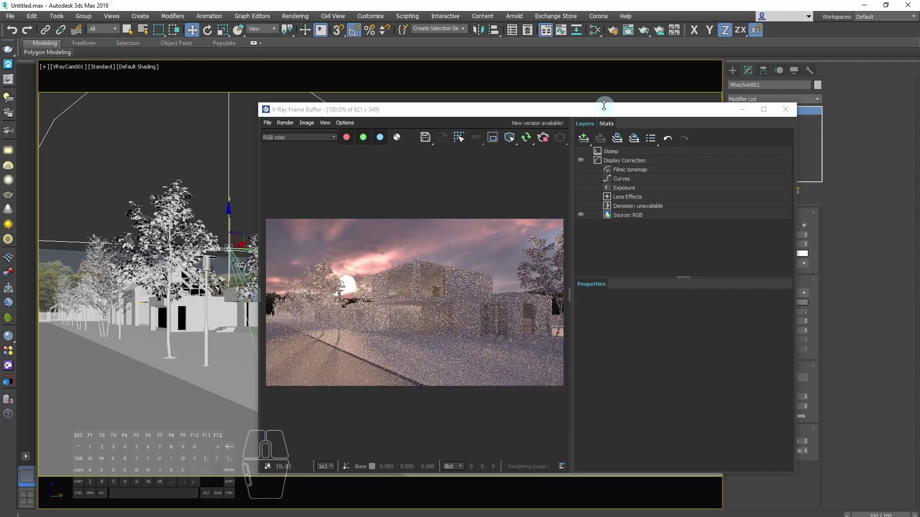
Make the VRaySun Invisible so its disc stays out of the render, then re-render.
drag(599, 117, 521, 85)
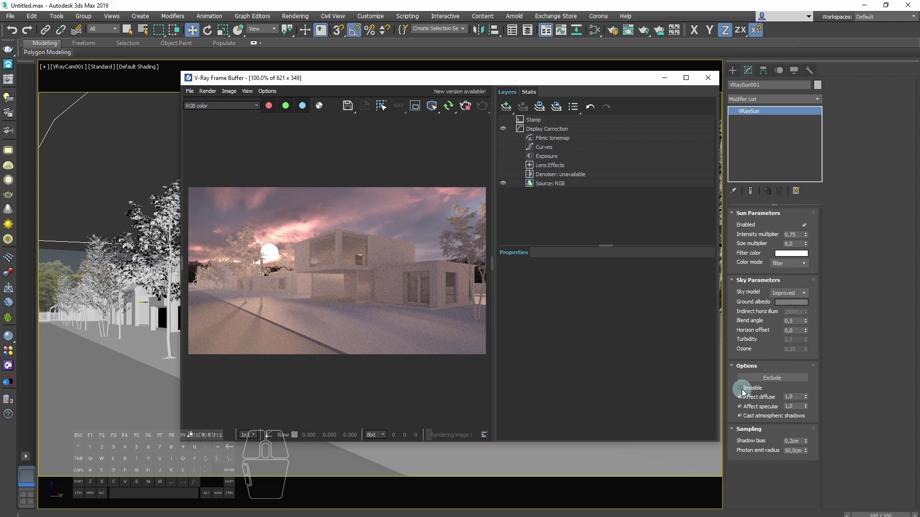
click(745, 392)
drag(489, 81, 472, 82)
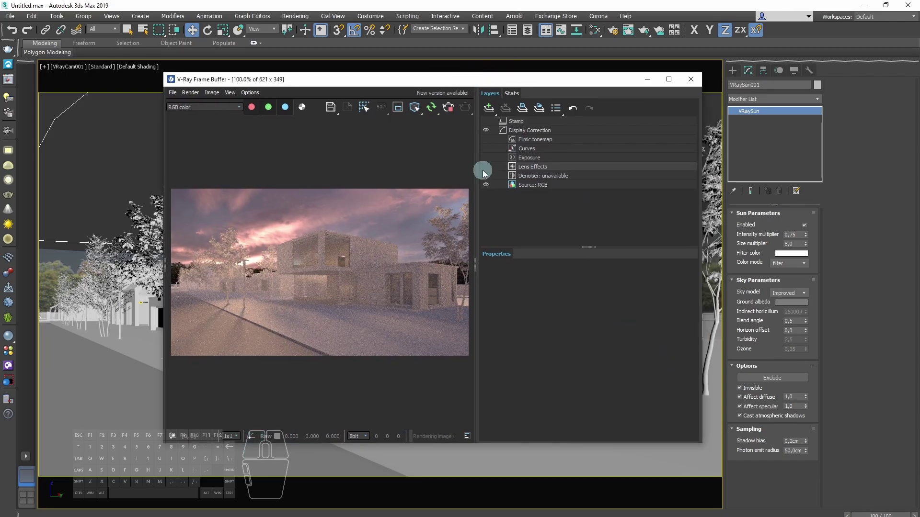
click(451, 112)
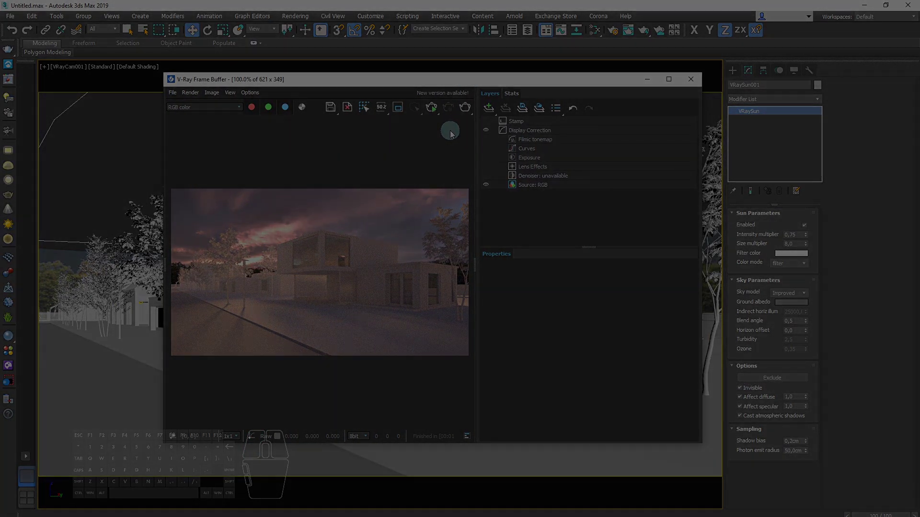
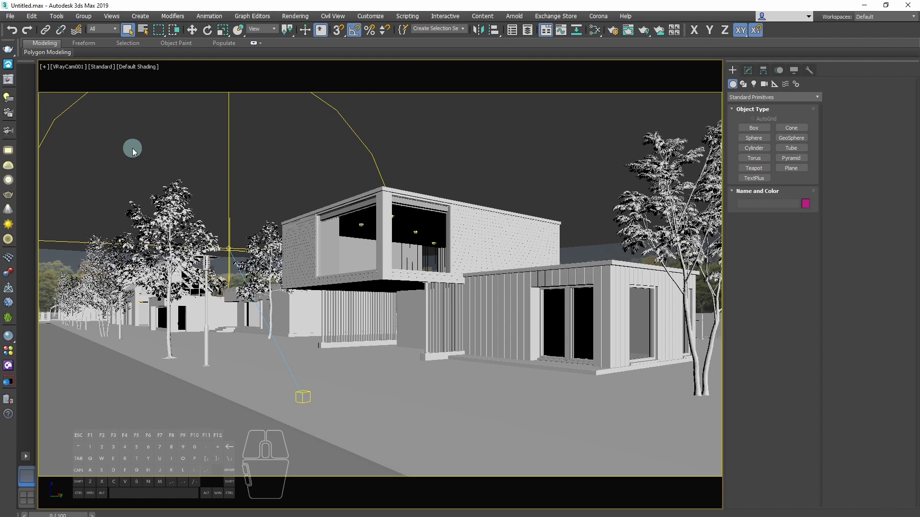
Render the camera view again for the Sunset adjustments.
click(16, 84)
click(479, 116)
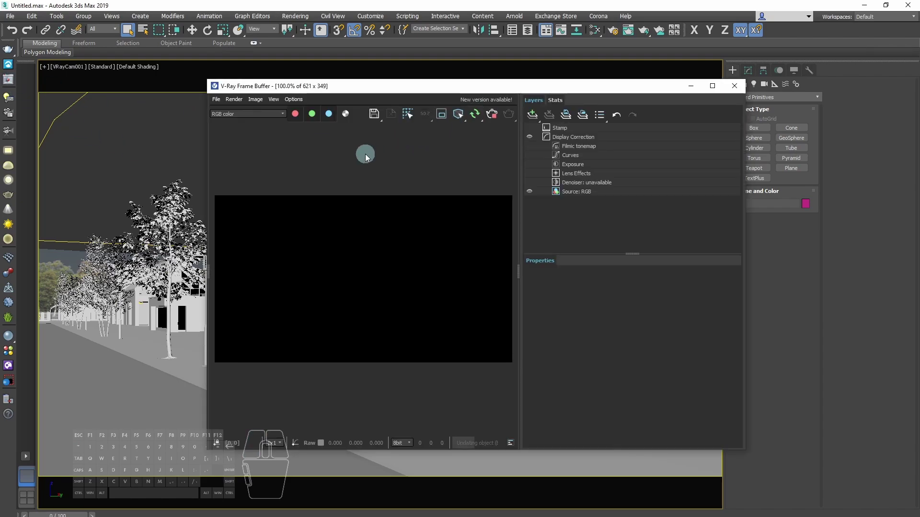
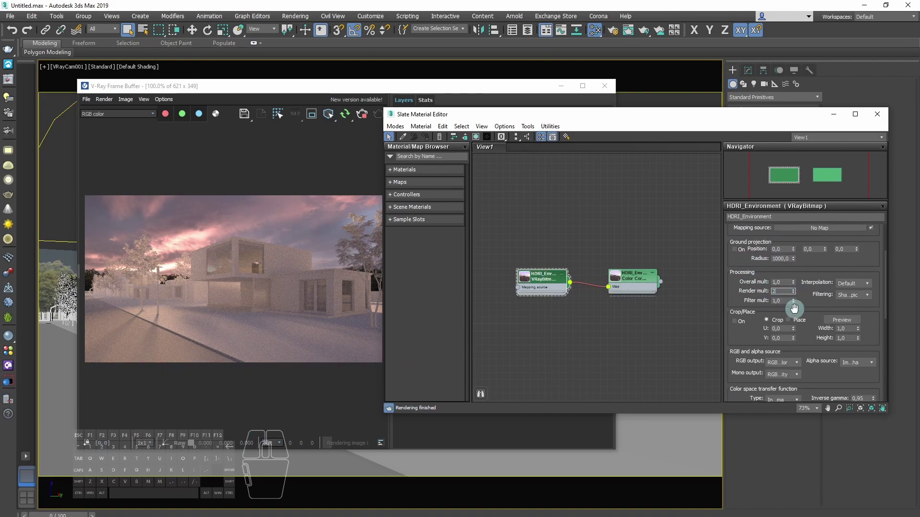
Set the HDRI colour correction to Saturation -20 and Hue Shift 15 for warmer golden tones.
key(Return)
drag(814, 264, 805, 334)
double_click(640, 281)
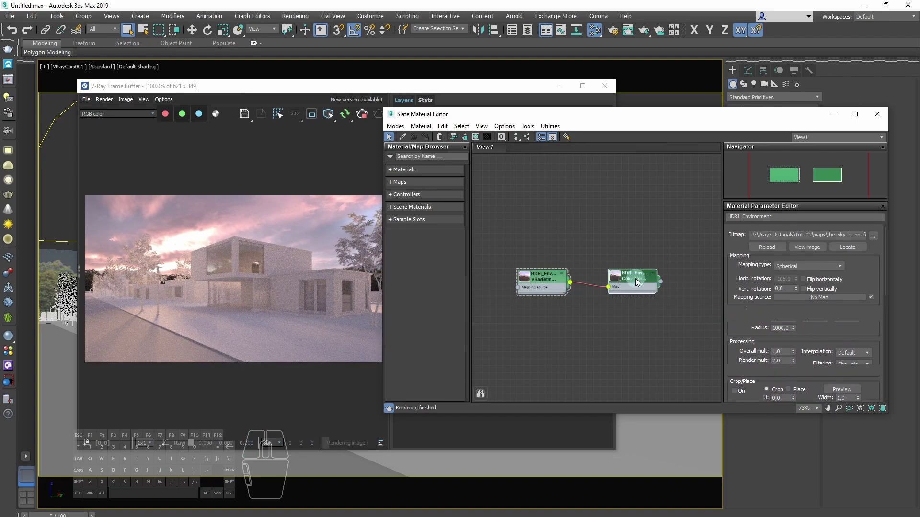
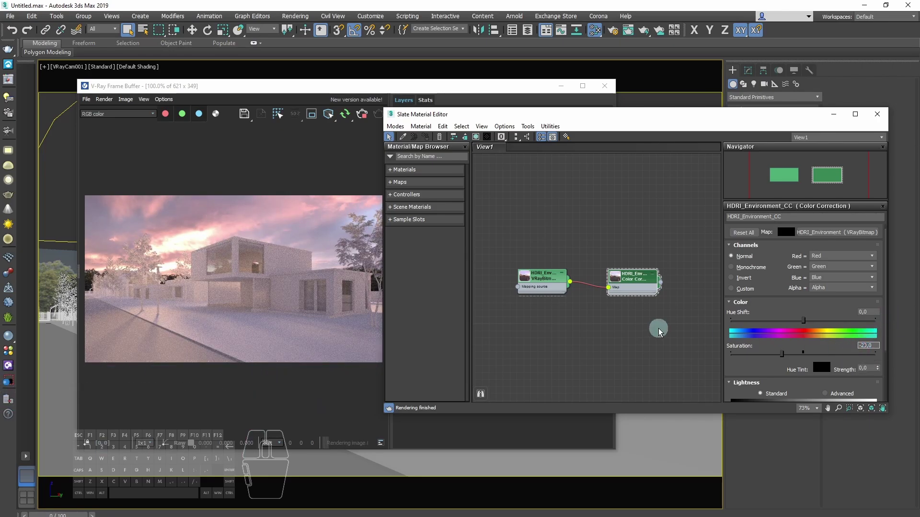
key(Return)
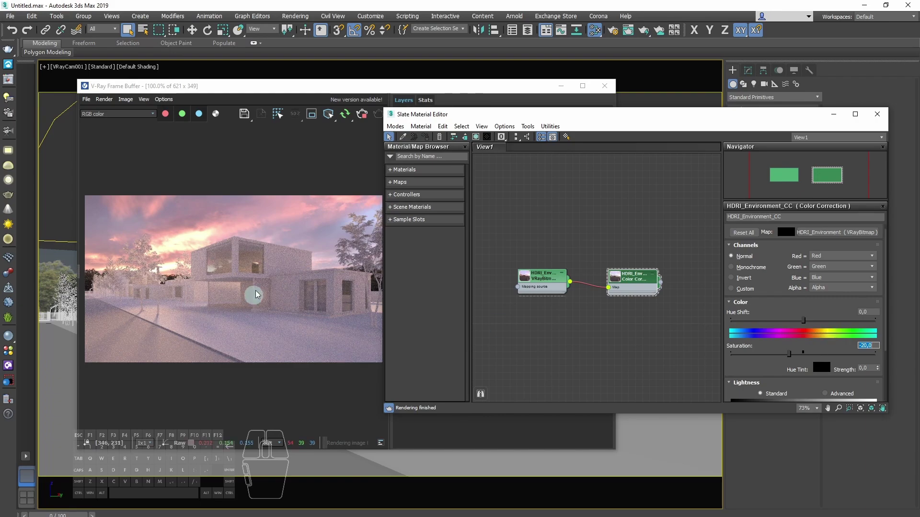
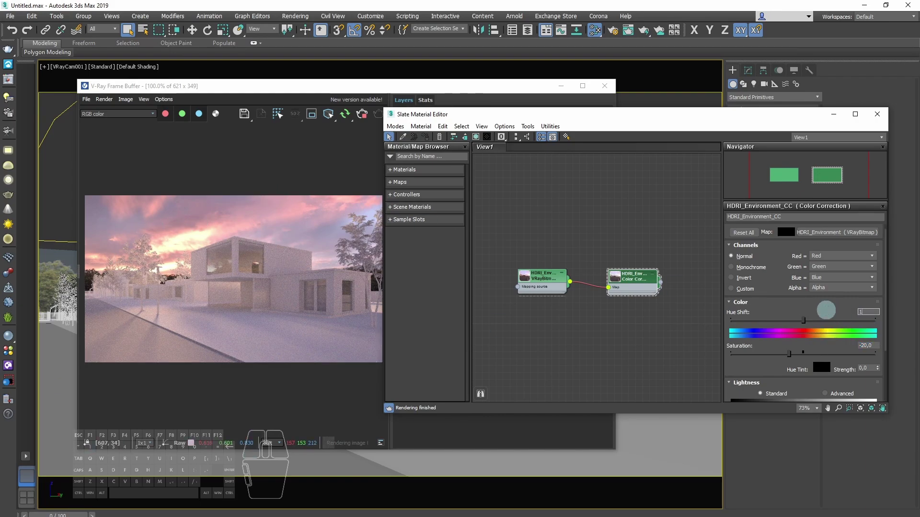
key(1)
key(Return)
Select VRayCam001 to show its camera parameters.
click(886, 119)
click(69, 69)
click(111, 253)
click(753, 71)
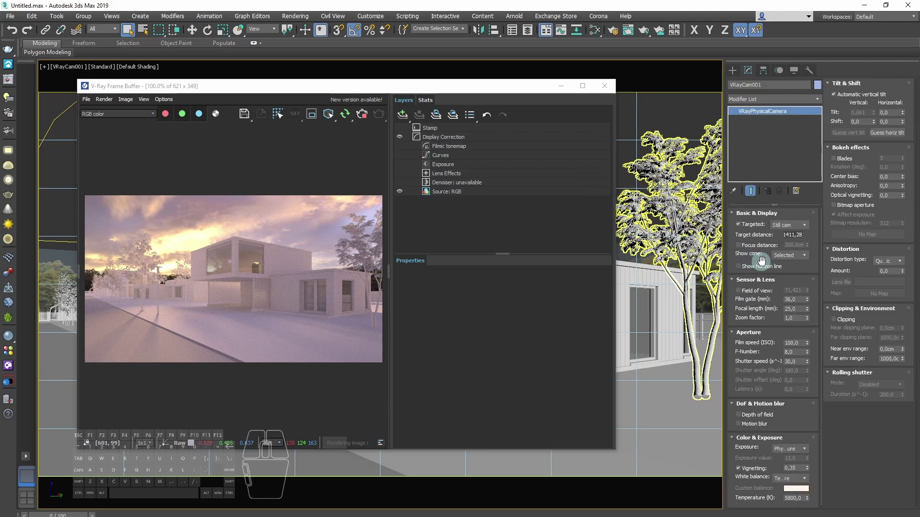
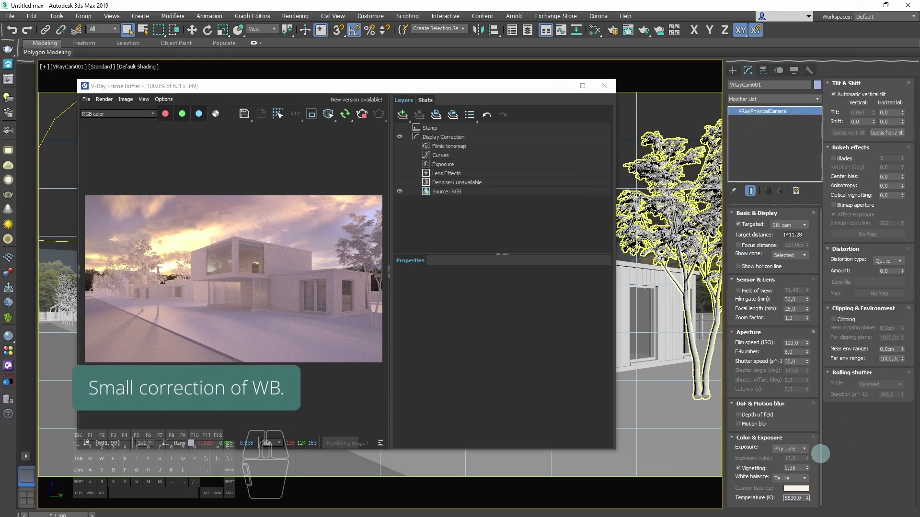
Apply the VRayAerialPerspective with visibility range 8000 and view the VRayAtmosphere channel in the VFB.
key(Return)
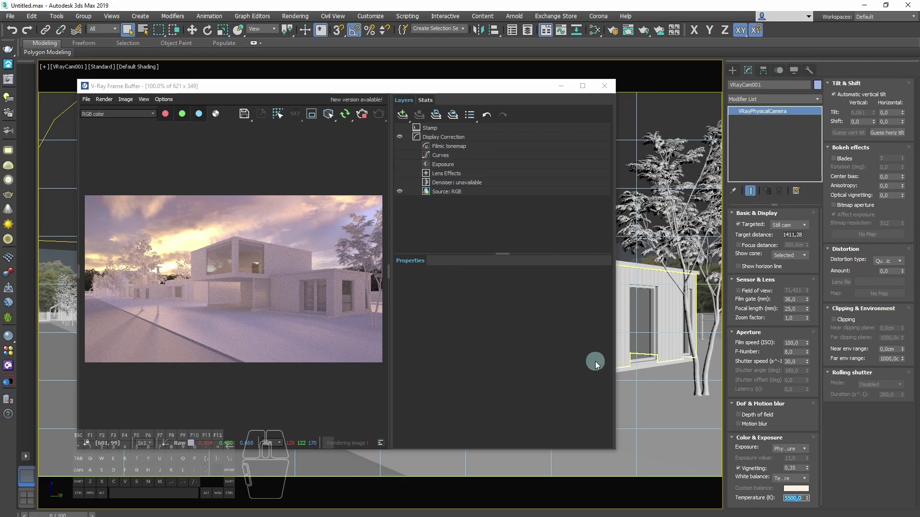
click(736, 73)
drag(395, 92, 452, 90)
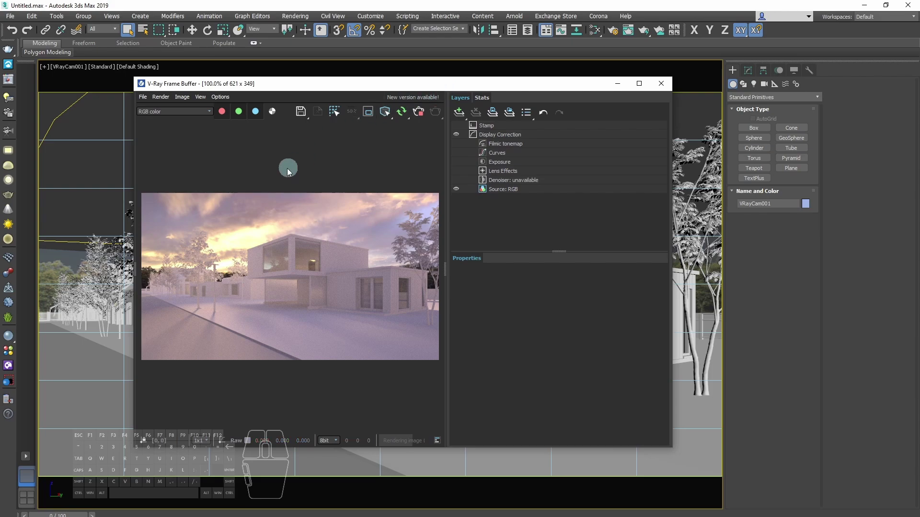
click(198, 114)
click(184, 142)
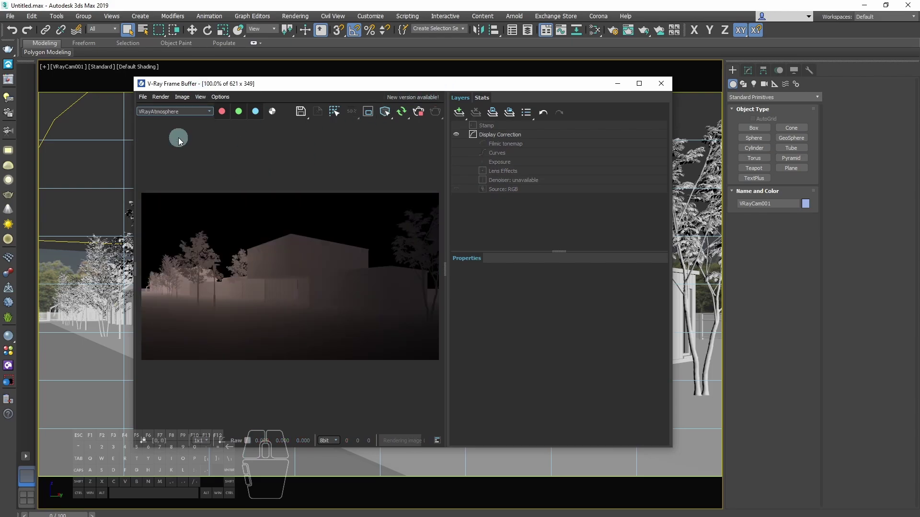
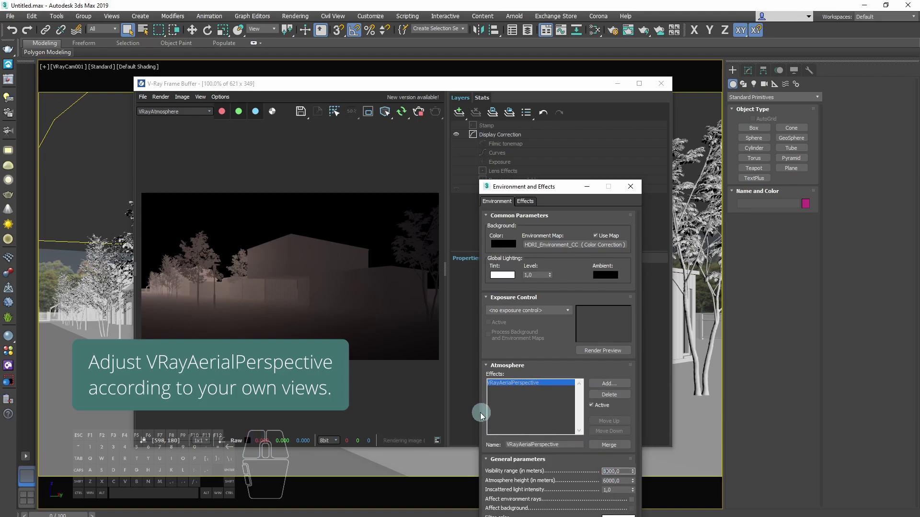
key(Return)
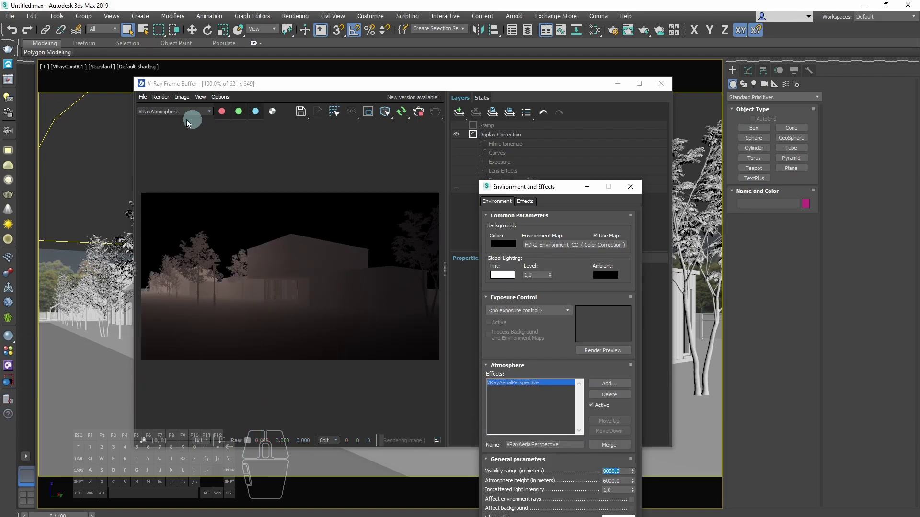
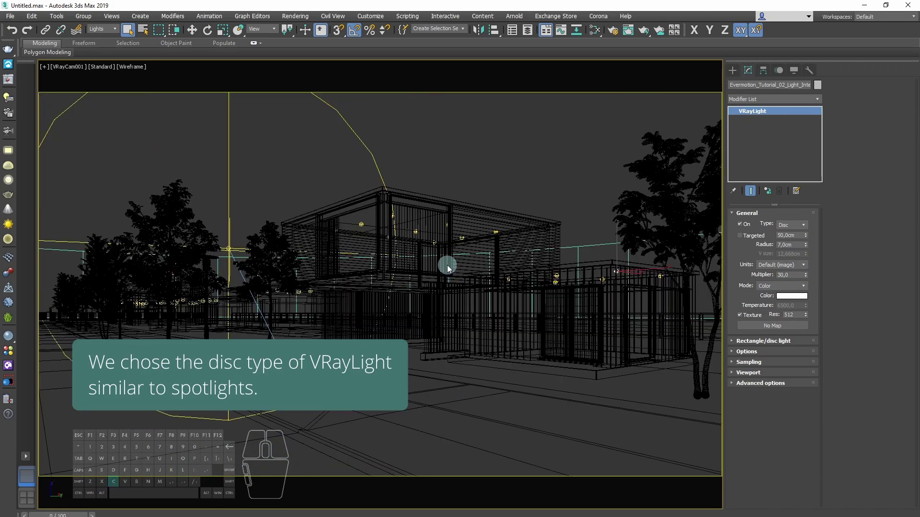
Return the viewport to shaded display and reach Render Elements in Render Setup.
key(F3)
click(492, 157)
key(F4)
key(F4)
click(106, 33)
click(106, 43)
Bring up the Render Elements picker and scroll it near VRayLightMix.
click(189, 138)
key(F10)
click(561, 198)
click(487, 233)
drag(619, 229, 618, 261)
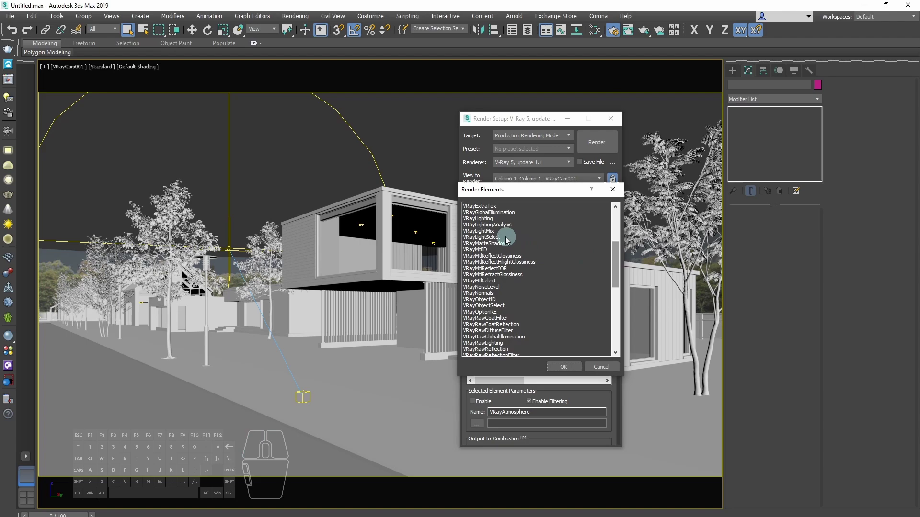
Add a VRayLightMix render element grouped by instanced lights.
click(494, 237)
click(565, 369)
click(610, 371)
click(613, 385)
click(499, 228)
drag(612, 422, 608, 356)
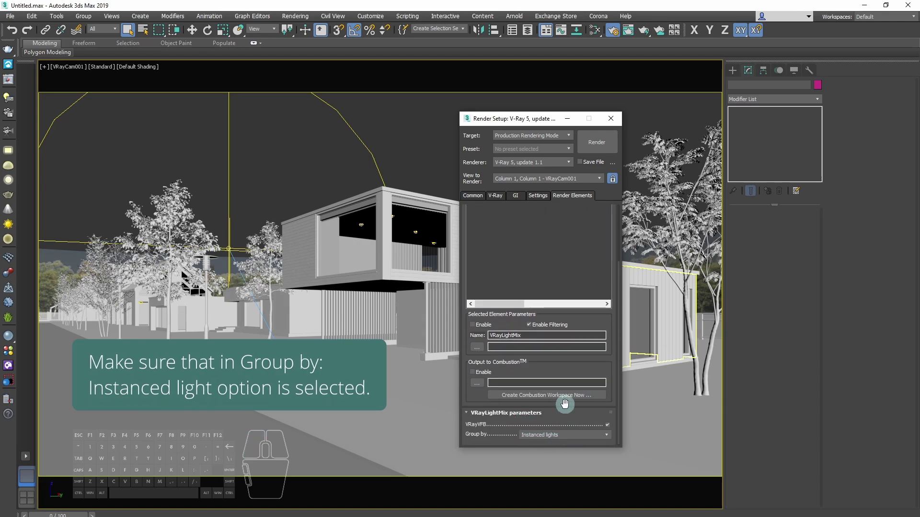
drag(612, 310, 624, 411)
Render the scene and switch the VFB to the LightMix source listing the scene lights.
click(599, 213)
click(605, 144)
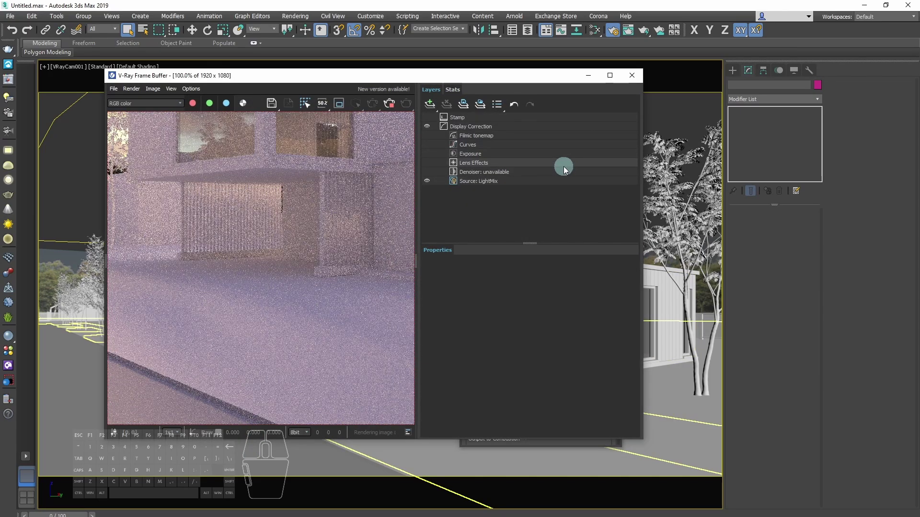
middle_click(324, 183)
middle_click(342, 180)
click(408, 81)
click(722, 176)
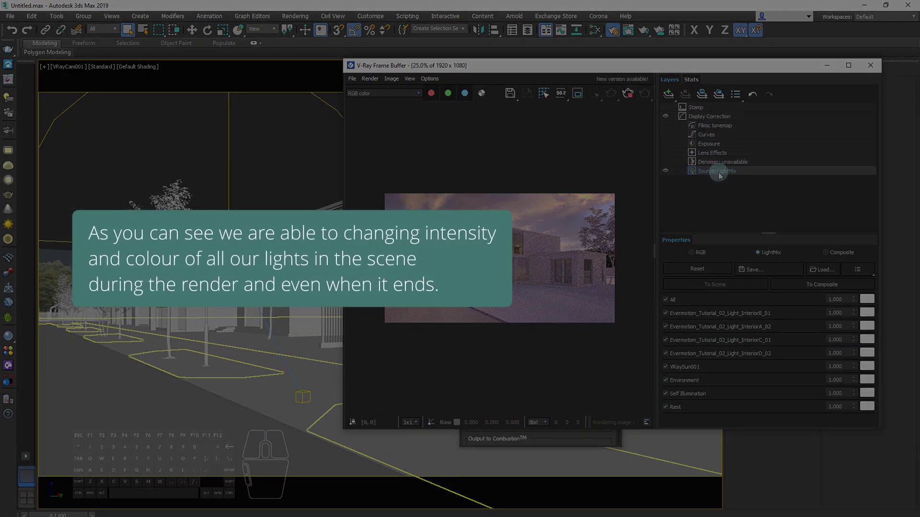
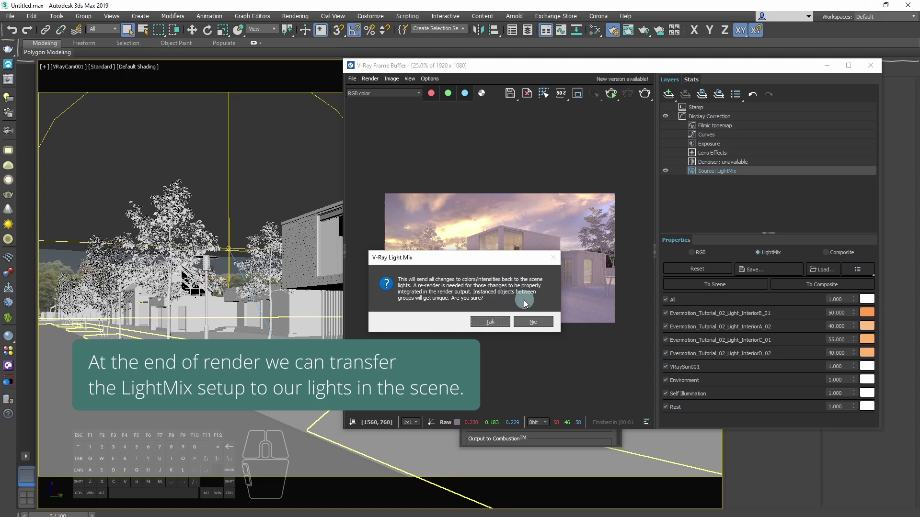
Send the light mix values to the scene lights and disable the VRayAtmosphere and VRayLightMix elements.
click(497, 327)
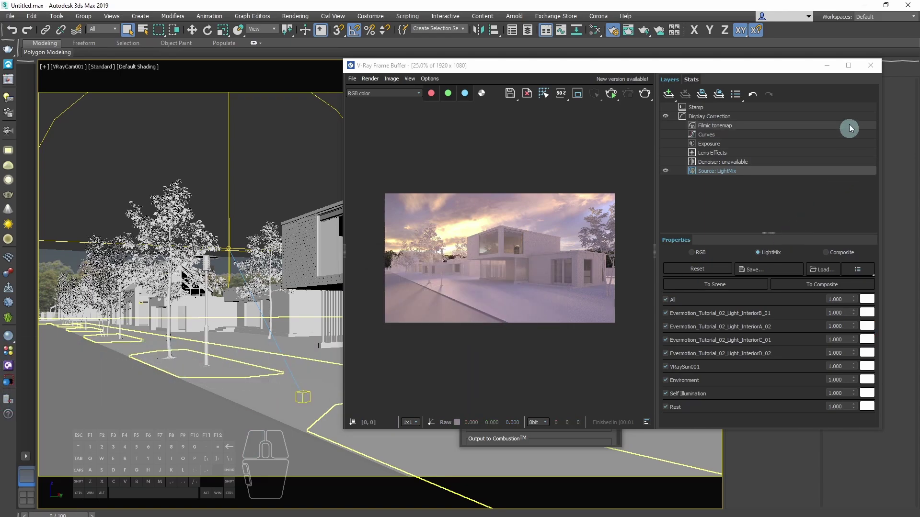
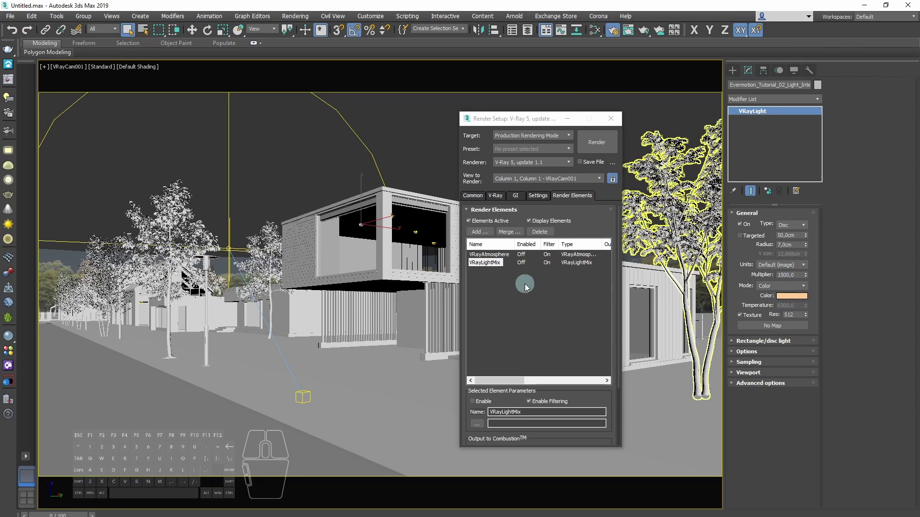
click(424, 101)
click(492, 268)
click(549, 236)
Start a fresh render with the light-mix adjustments carried over.
click(424, 155)
click(606, 150)
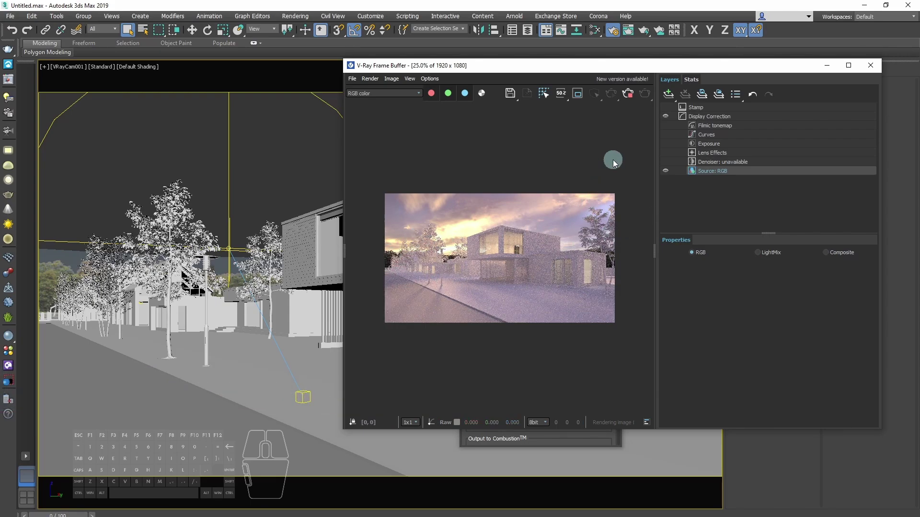
click(635, 98)
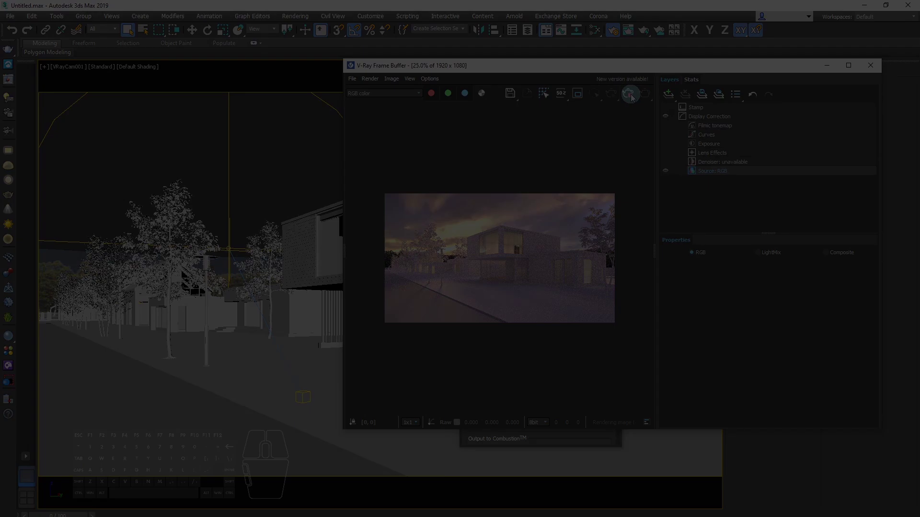
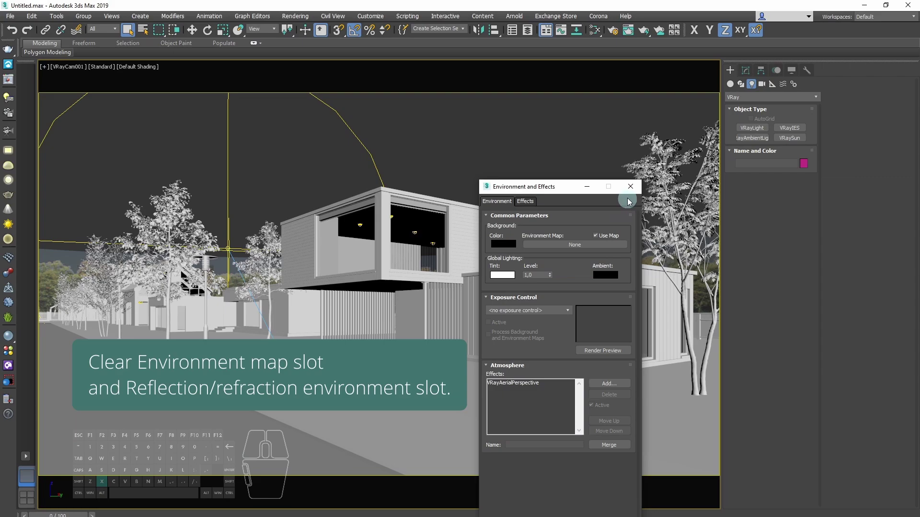
Clear the V-Ray Reflection/refraction environment slot to No Map and turn off its override.
click(641, 192)
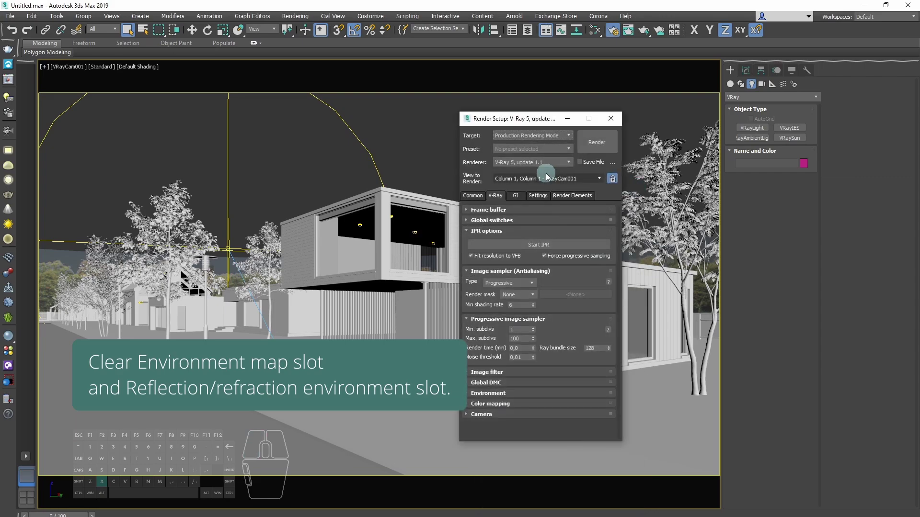
click(510, 397)
right_click(558, 365)
click(574, 389)
click(477, 356)
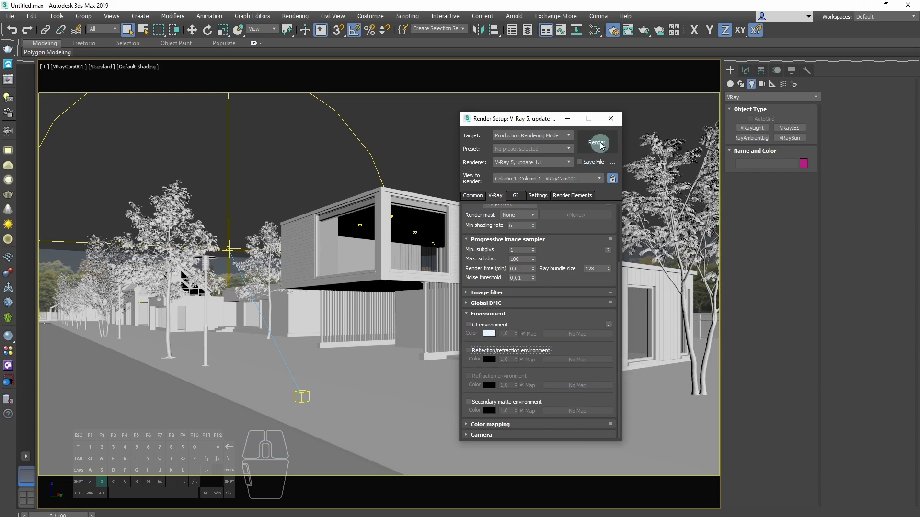
Close the Render Setup window leaving only the viewport.
click(621, 121)
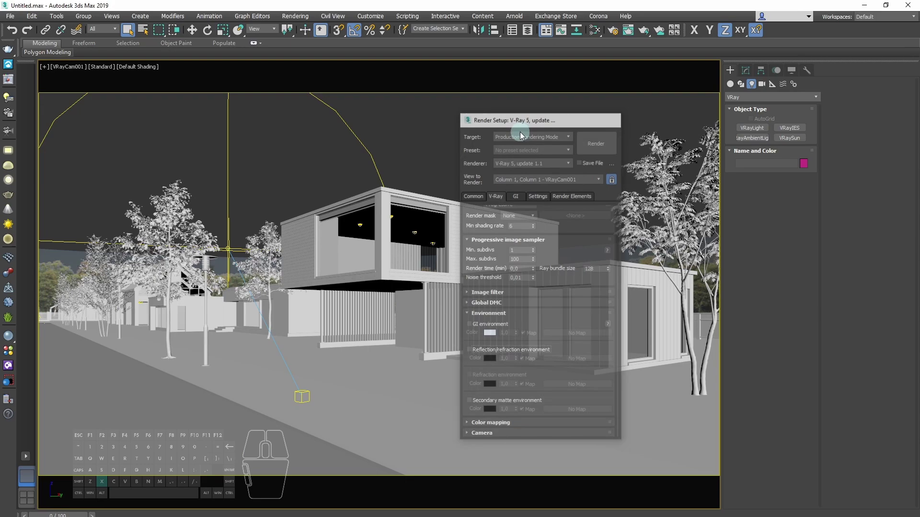
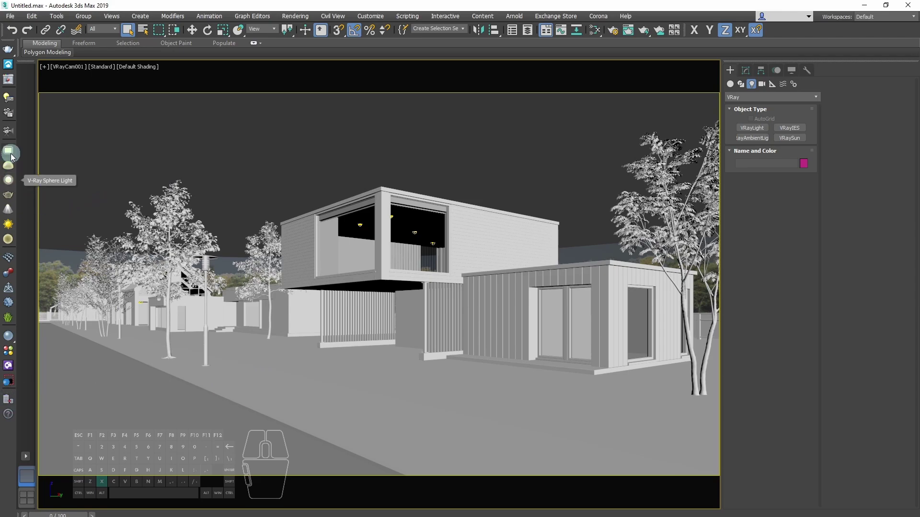
Begin creating a VRayLight for the dome.
click(12, 171)
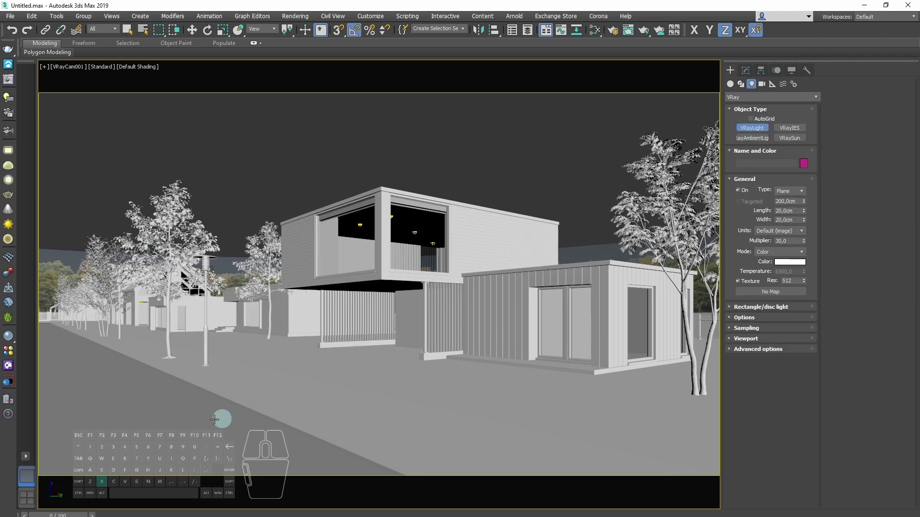
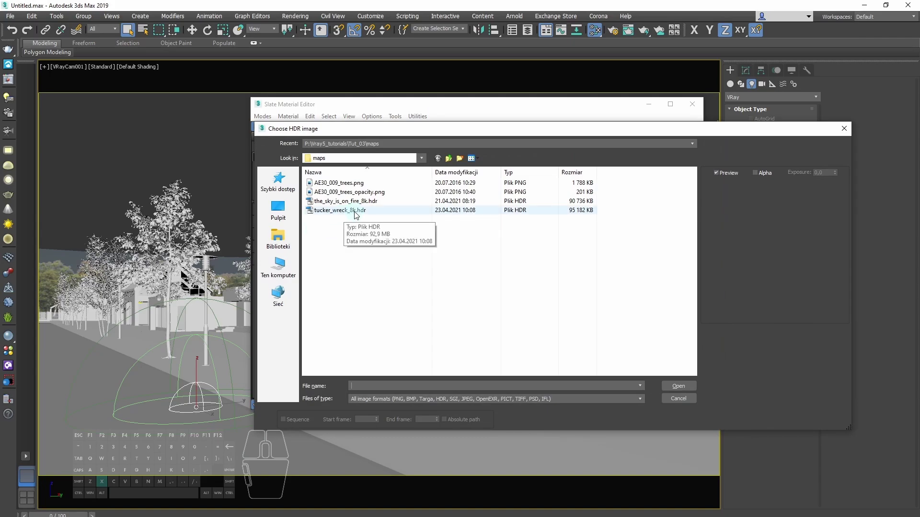
Load tucker_wreck_8k.hdr into the VRayBitmap with Spherical mapping.
click(382, 214)
double_click(385, 212)
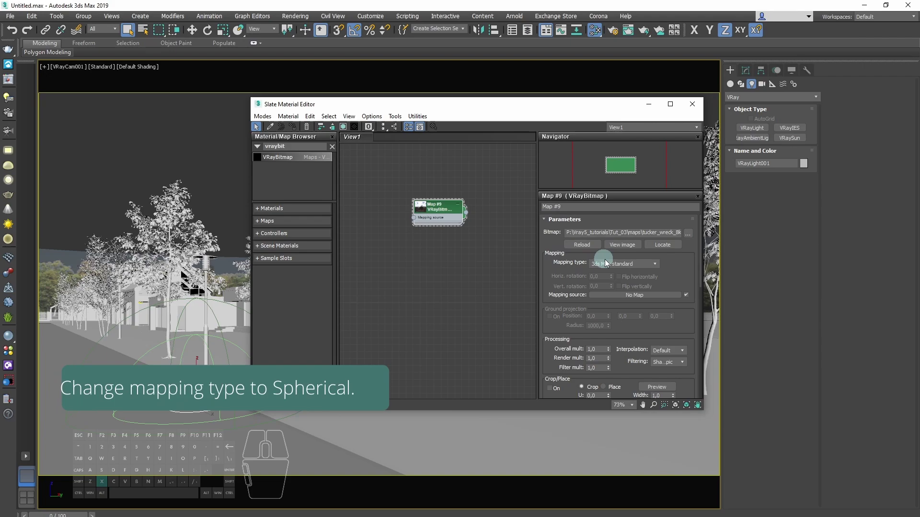
click(611, 267)
click(615, 288)
click(463, 272)
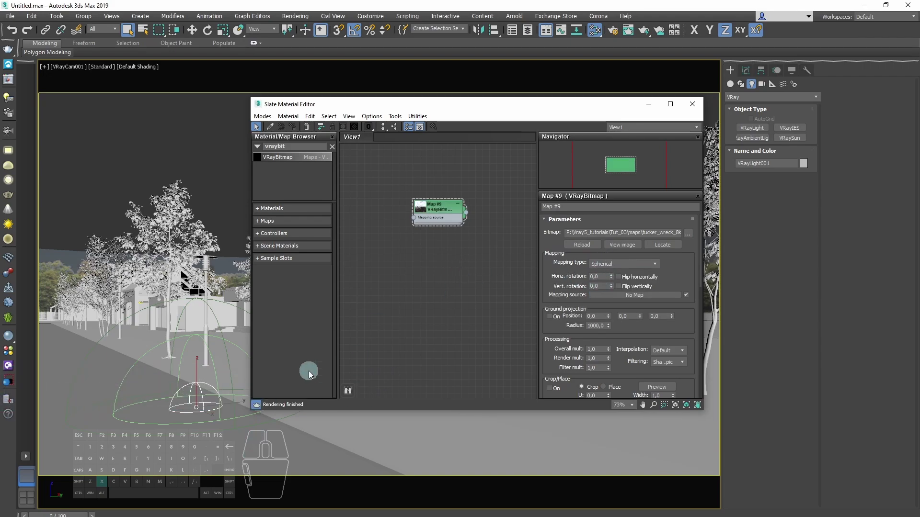
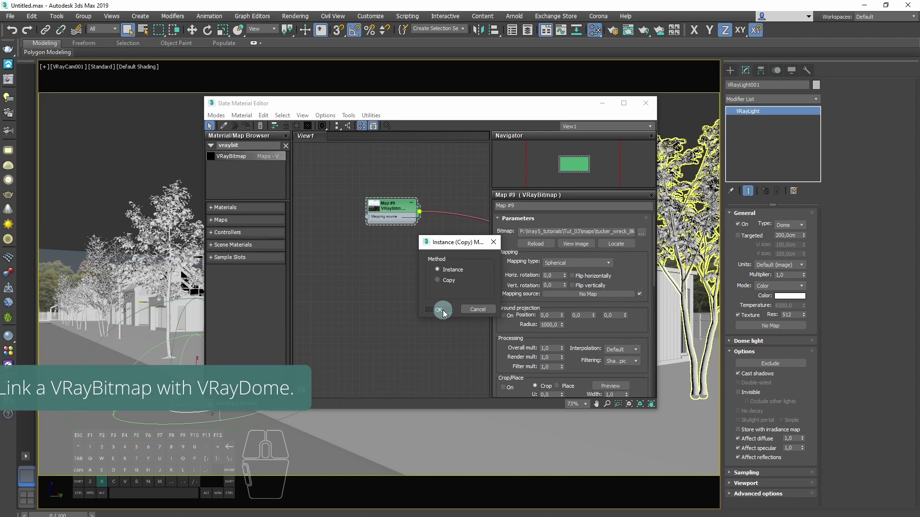
Instance the bitmap into the dome light's texture and render the house under the cloudy night sky.
click(447, 314)
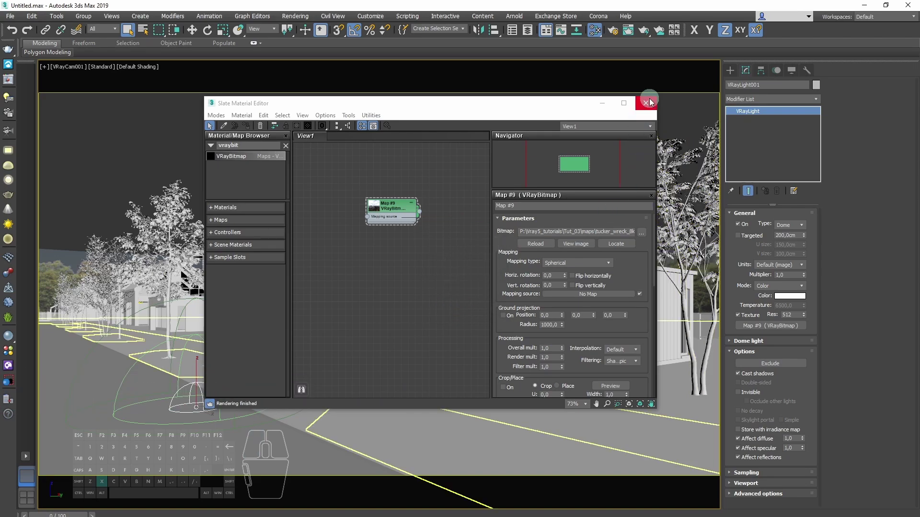
click(652, 109)
click(467, 145)
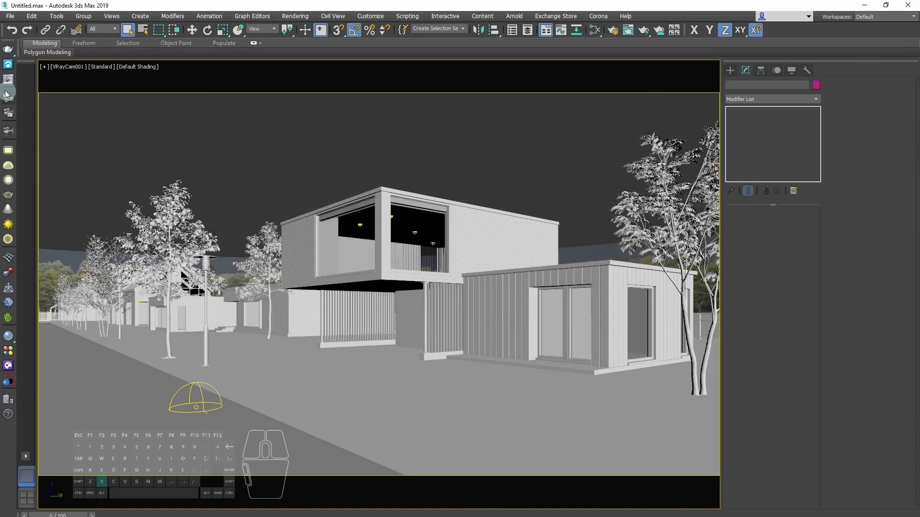
click(11, 84)
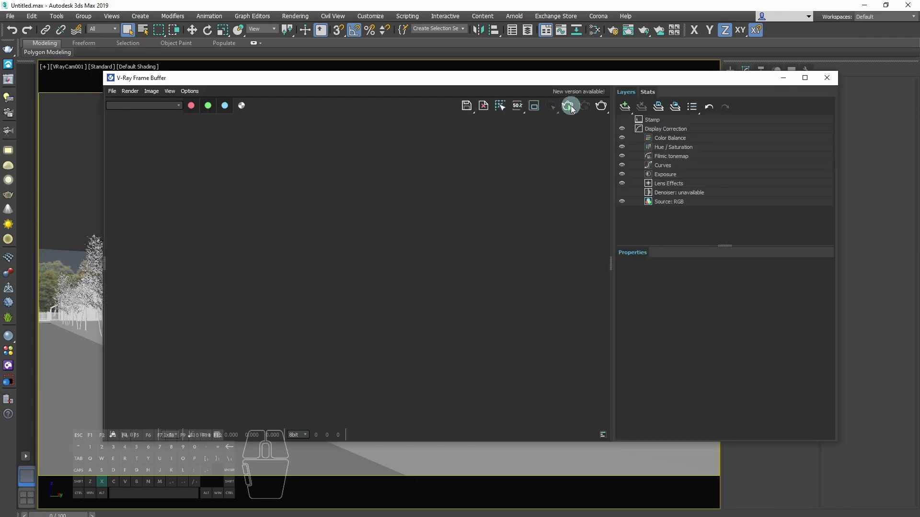
click(576, 111)
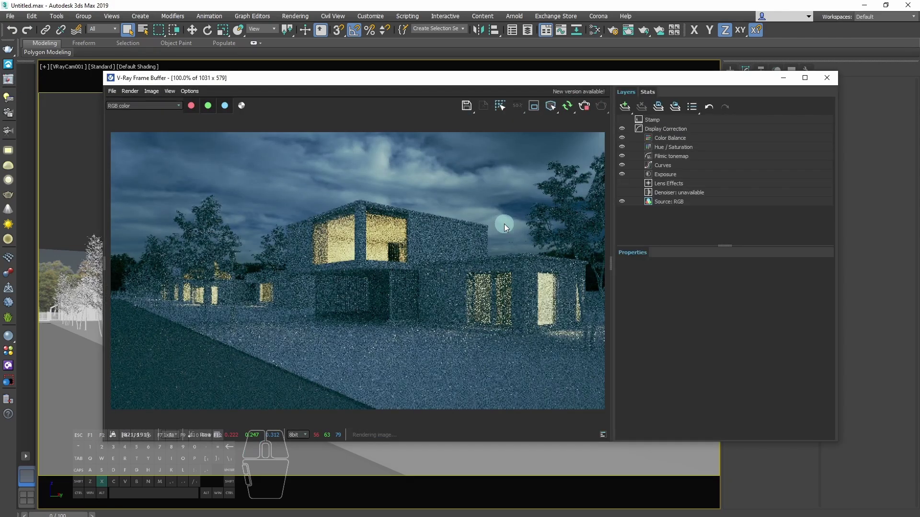
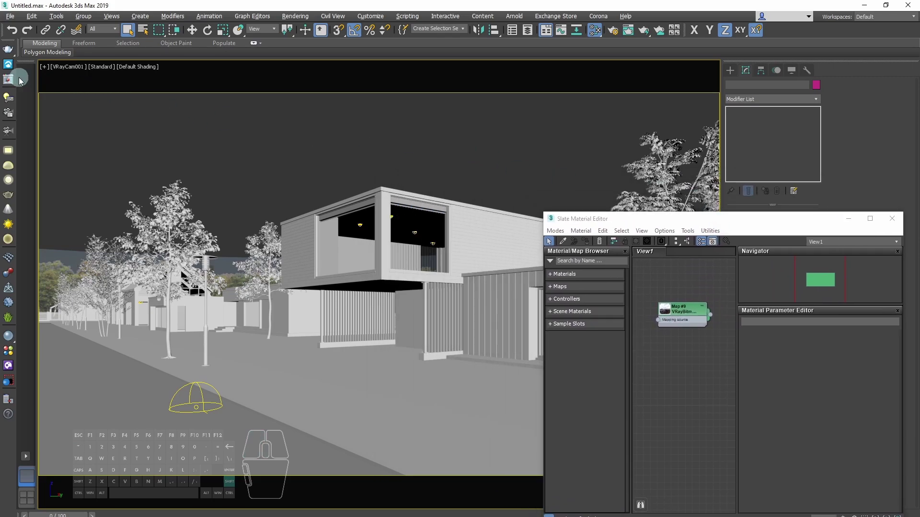
Re-render the night view and set the sky VRayBitmap's horizontal rotation to 60 degrees.
click(14, 83)
click(576, 110)
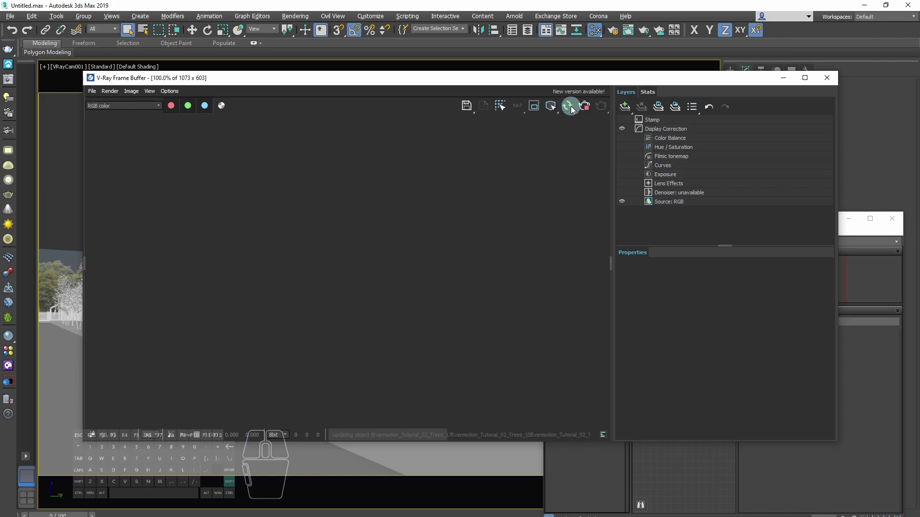
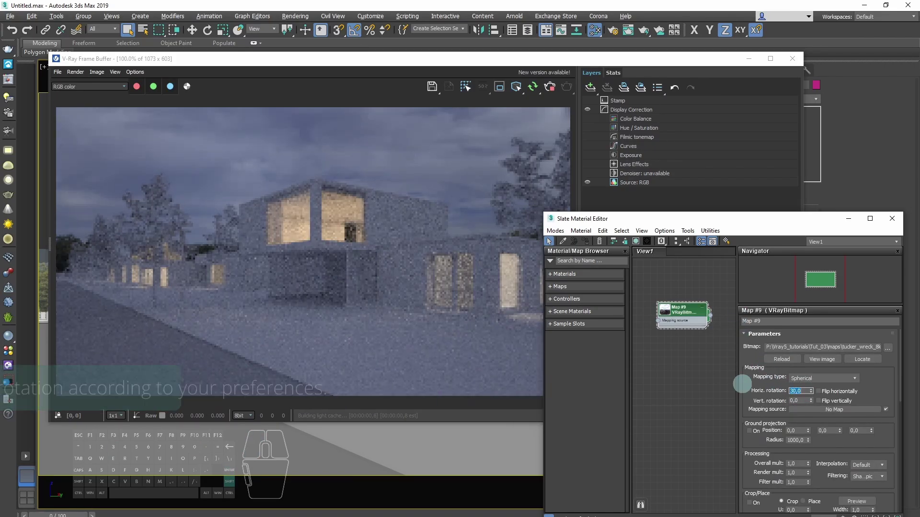
key(shift+Return)
key(shift+5)
key(shift+Return)
key(6)
key(Return)
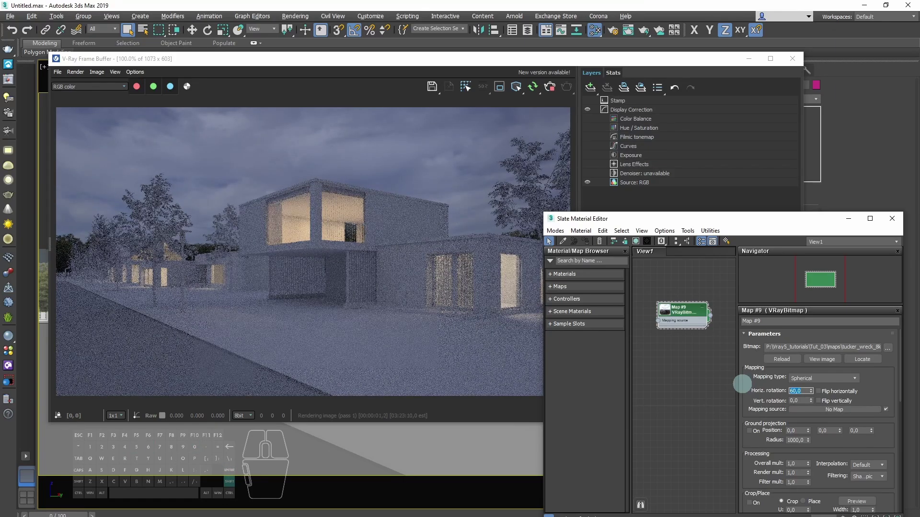
Bring the dome light's VRayBitmap into the Slate Material Editor as an instance node and select it.
click(721, 402)
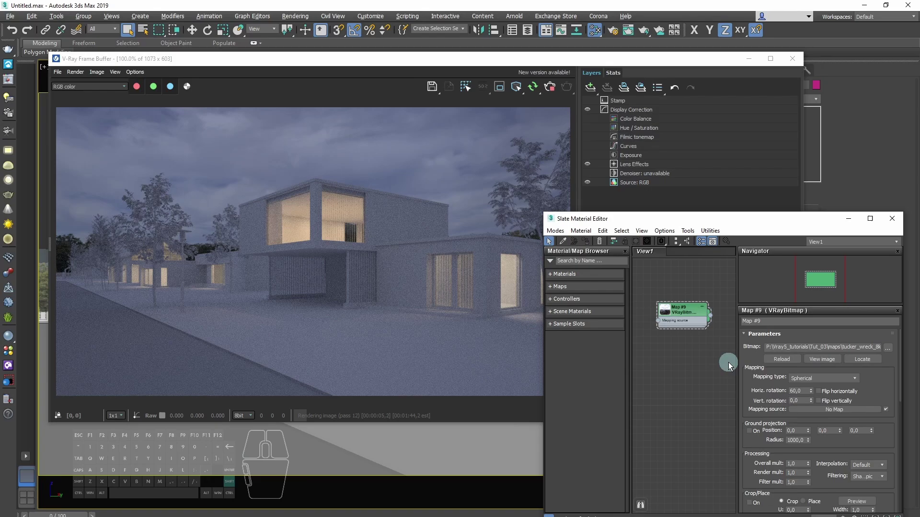
click(712, 361)
click(691, 312)
click(695, 315)
click(723, 401)
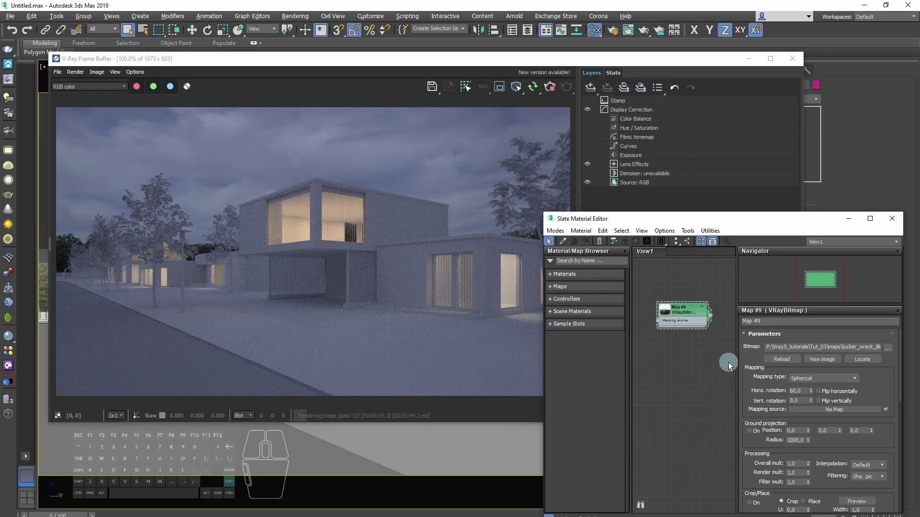
click(711, 361)
Duplicate the VRayBitmap sky node and place the copy below the original.
click(691, 313)
click(694, 316)
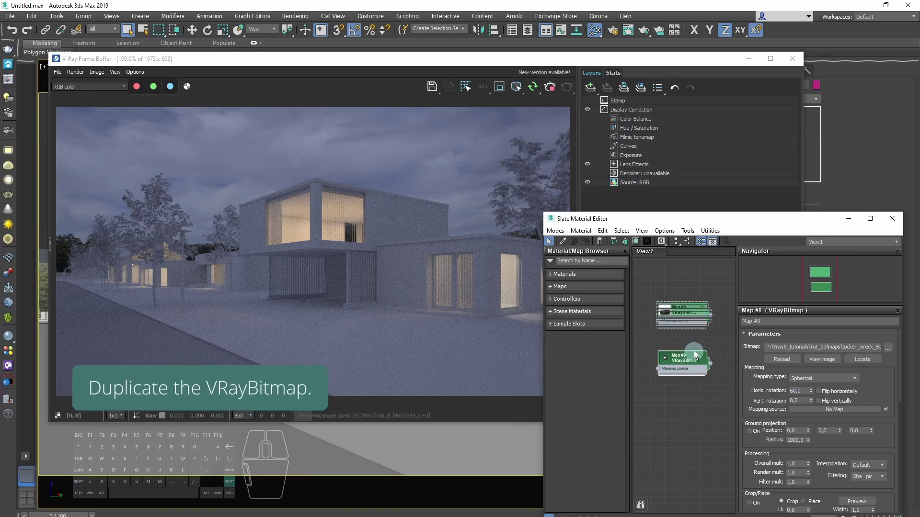
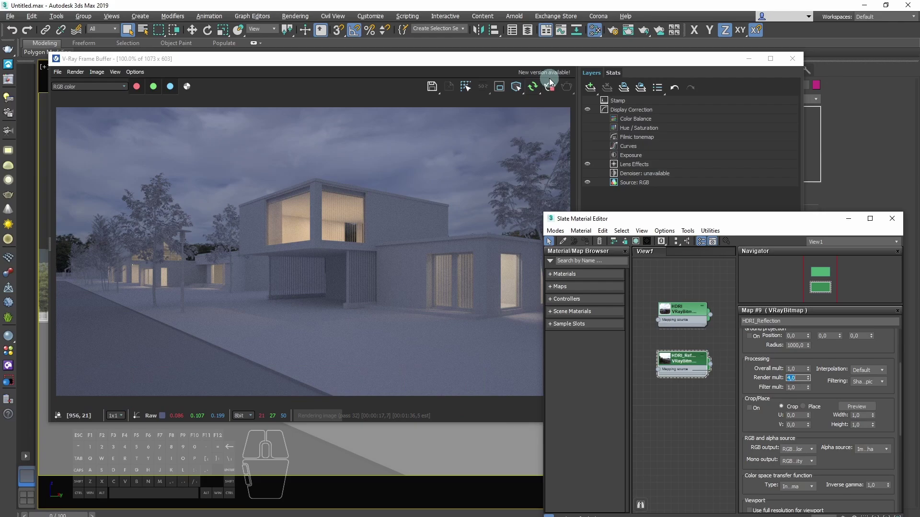
Assign HDRI_Reflection to the V-Ray reflection/refraction environment slot and render the night view again.
click(555, 91)
click(671, 482)
key(F10)
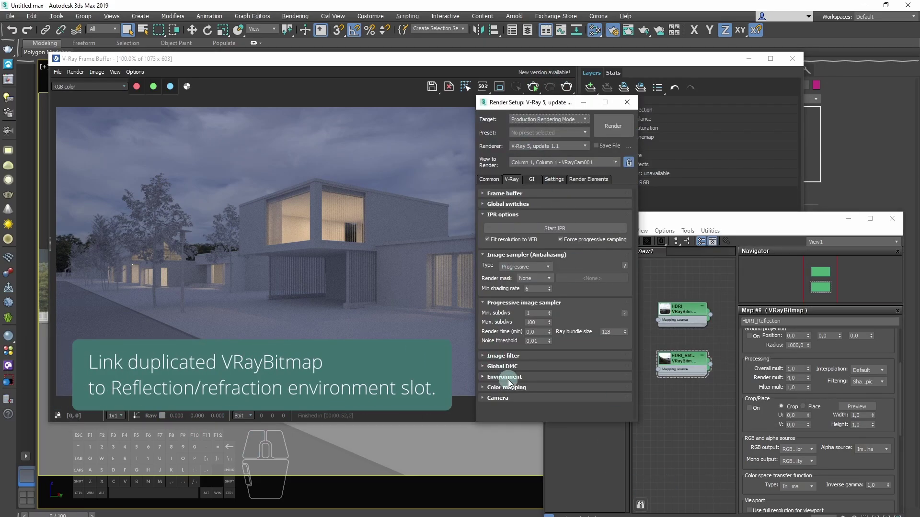
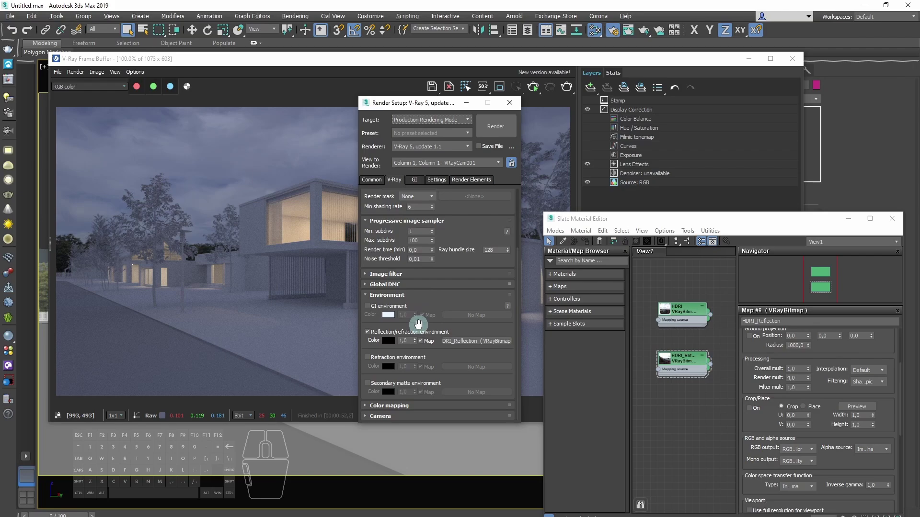
click(518, 106)
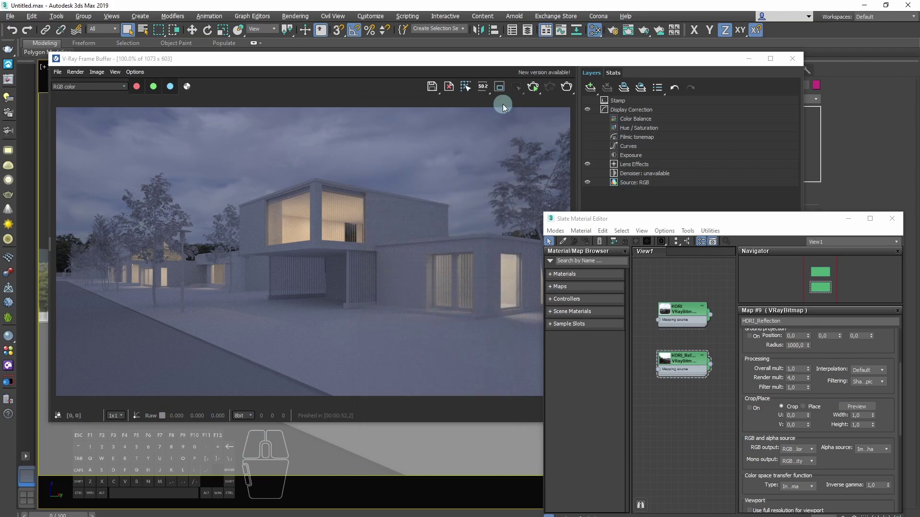
click(538, 91)
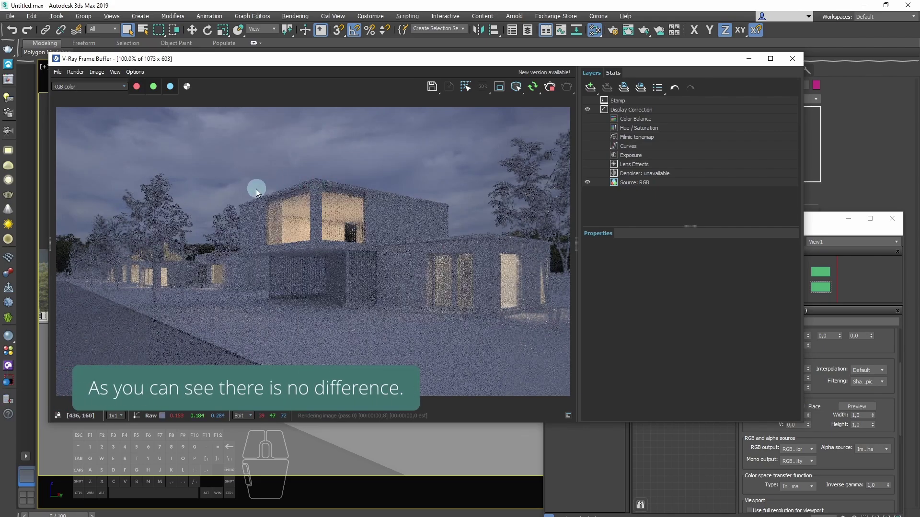
click(867, 158)
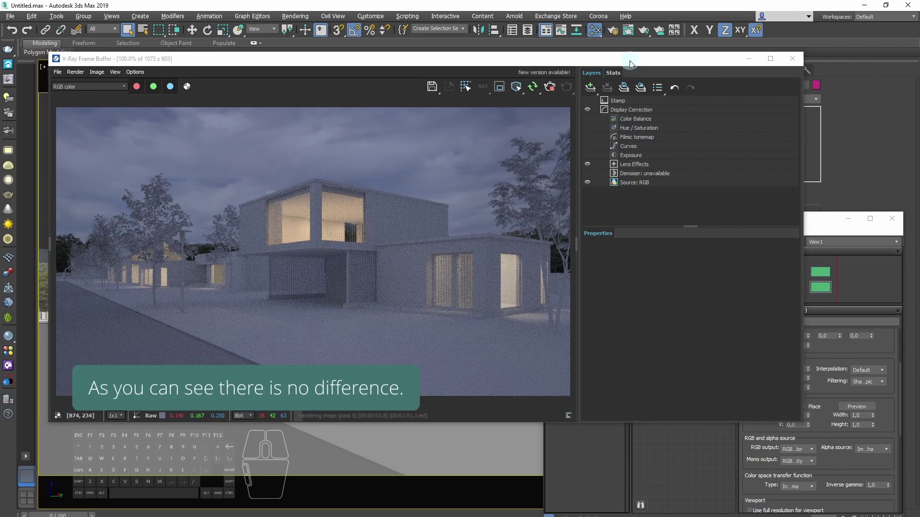
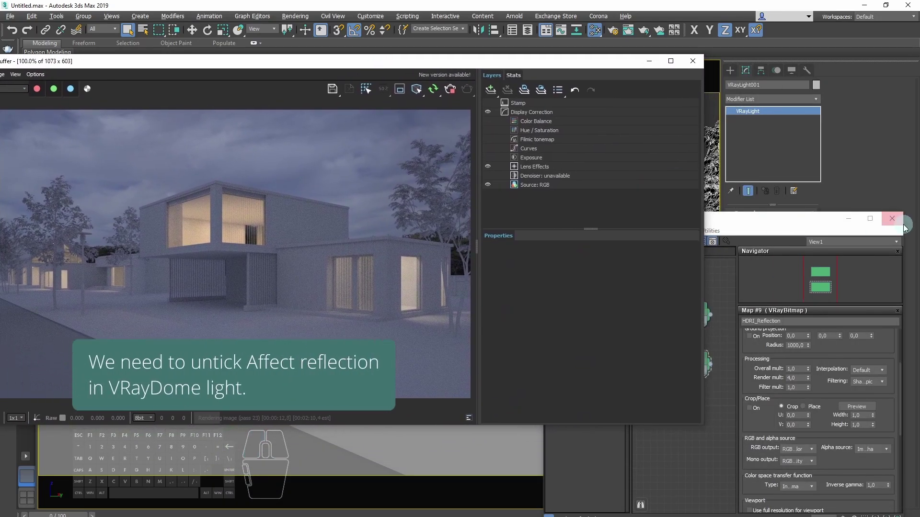
Untick Affect reflections on the VRayDome light and bring the render window back over the scene.
click(895, 228)
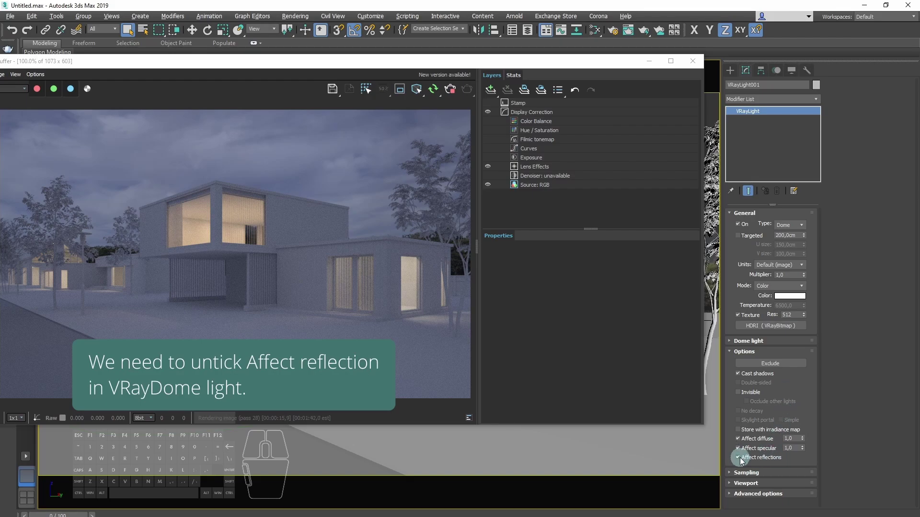
click(741, 460)
drag(389, 69, 539, 69)
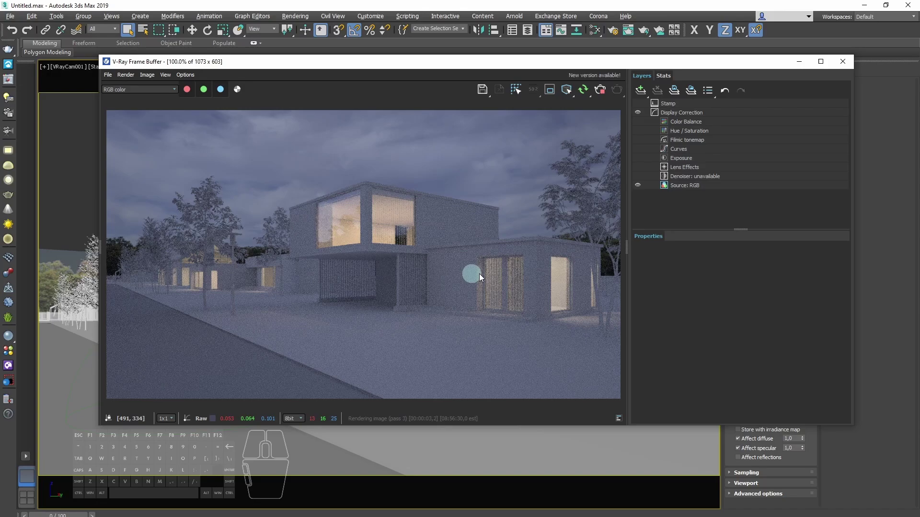
Show the black VRayAtmosphere channel in the V-Ray Frame Buffer, then close the render window.
click(152, 96)
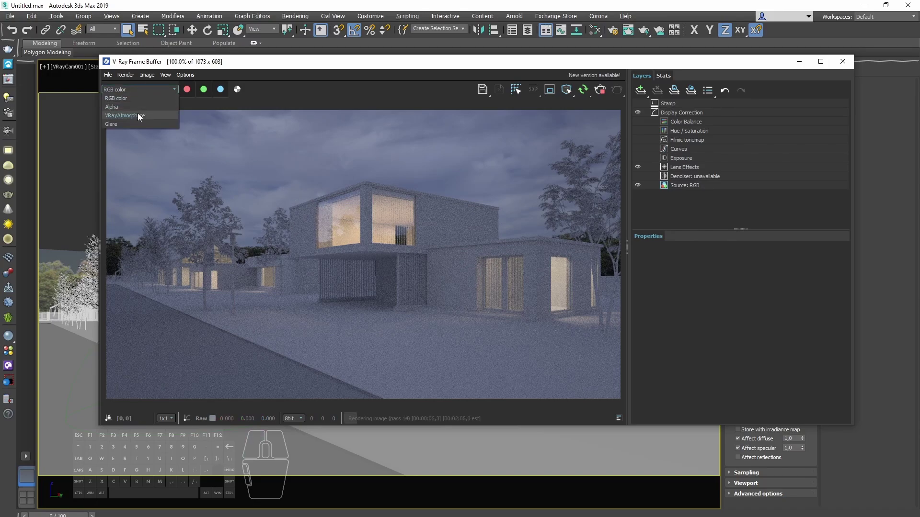
click(143, 118)
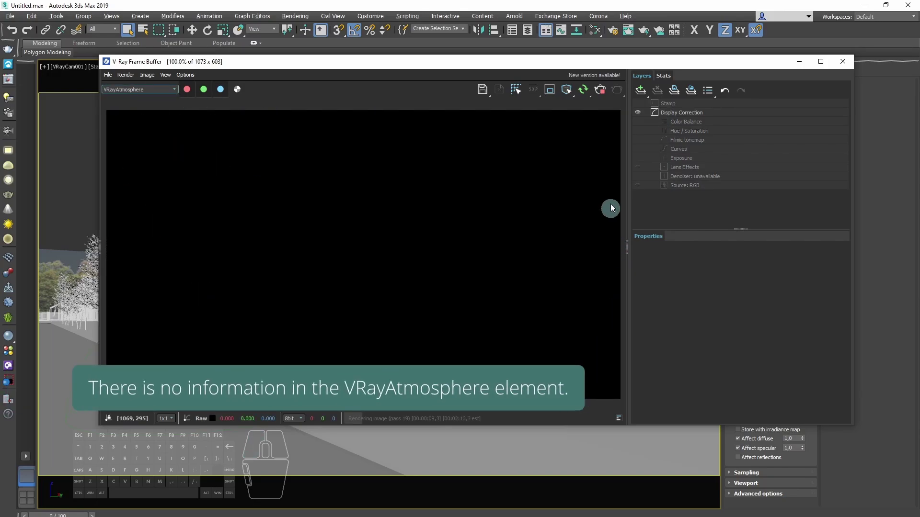
click(608, 94)
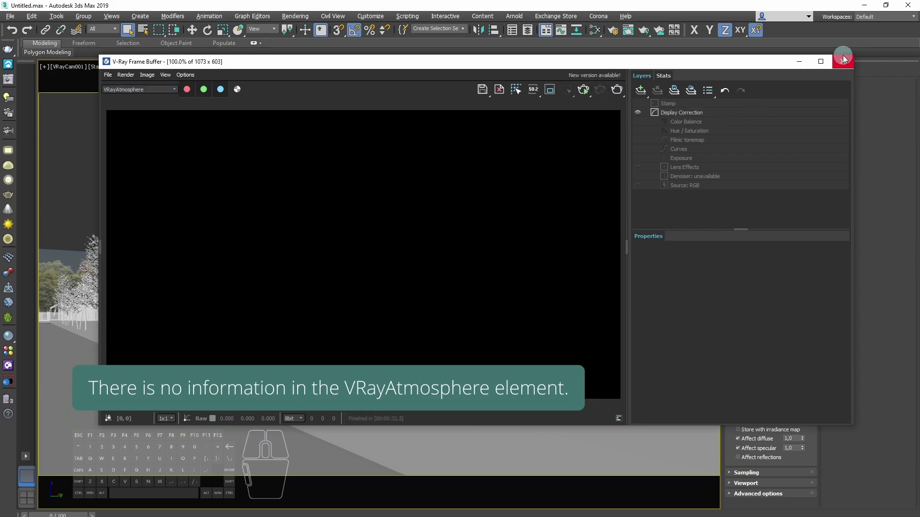
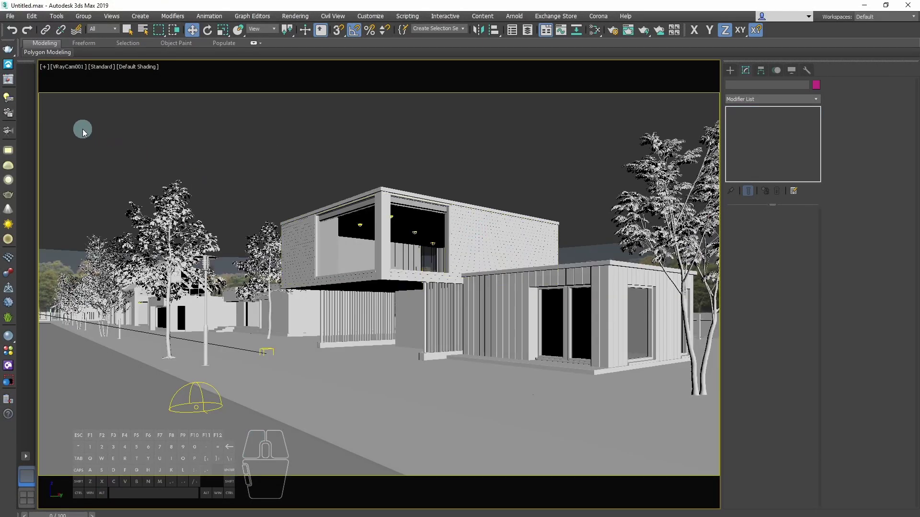
Render again, compare VRayAtmosphere with the RGB color channel, then stop the render and close the VFB.
click(14, 83)
click(588, 94)
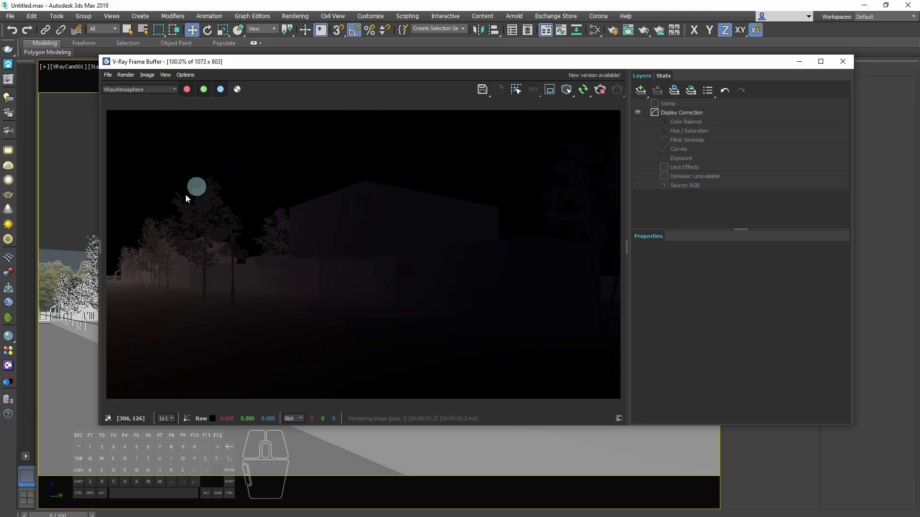
click(144, 92)
click(141, 105)
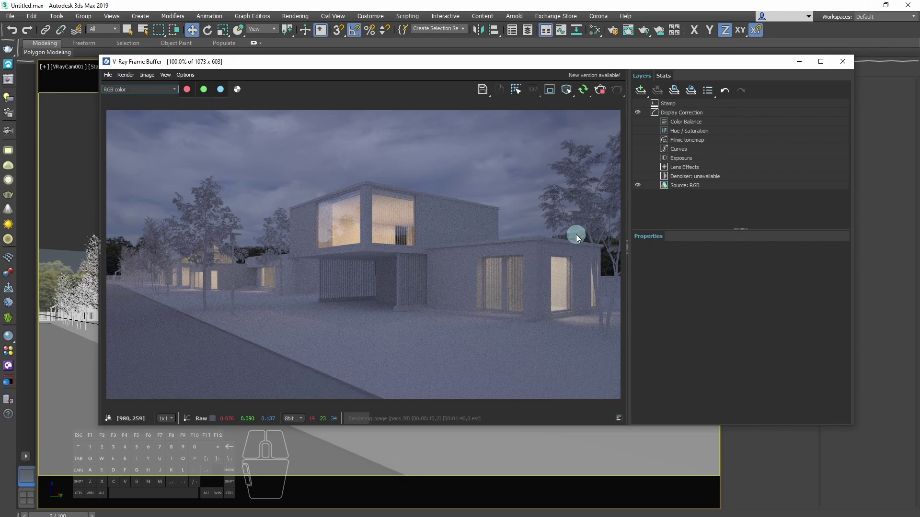
click(607, 94)
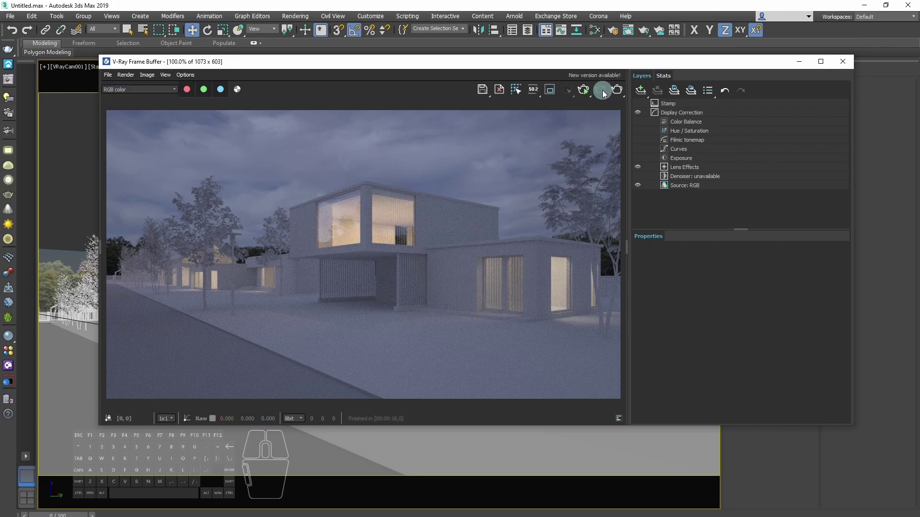
click(843, 64)
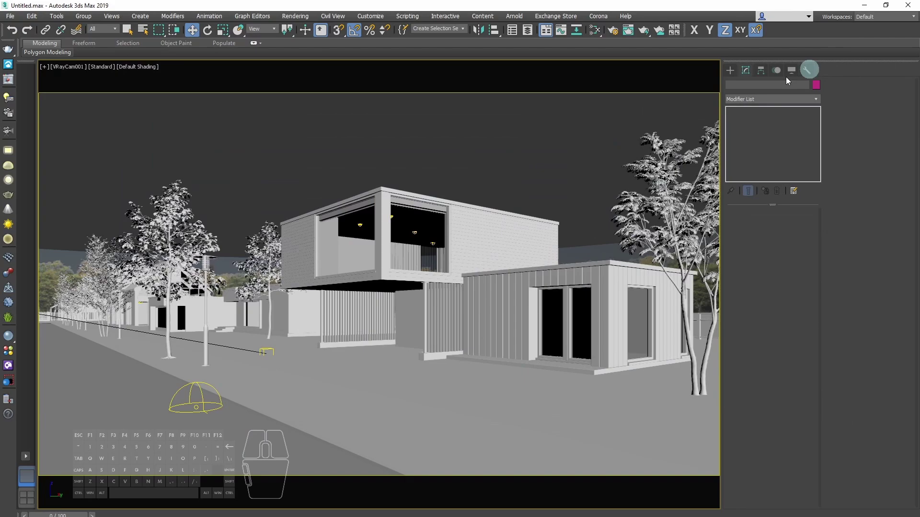
click(567, 173)
Add a VRayLightMix render element in Render Setup and start a fresh night render.
key(F10)
click(478, 183)
click(384, 222)
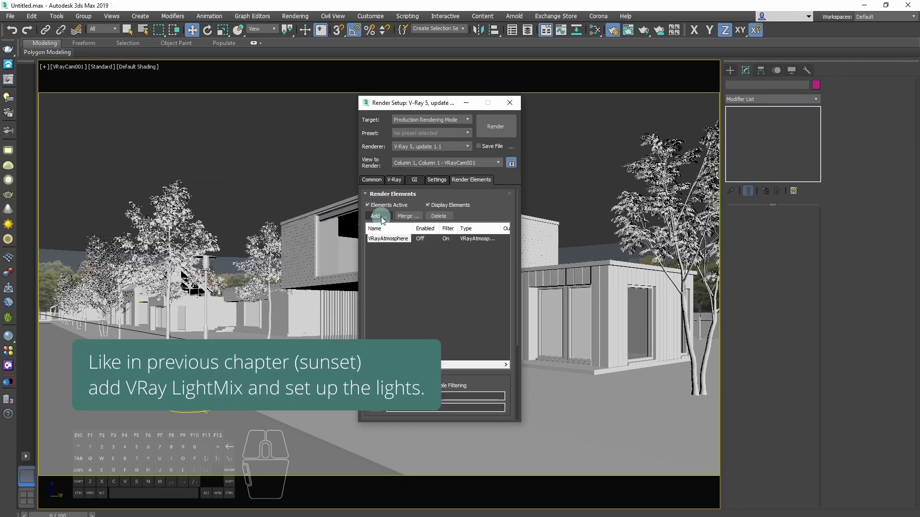
click(383, 220)
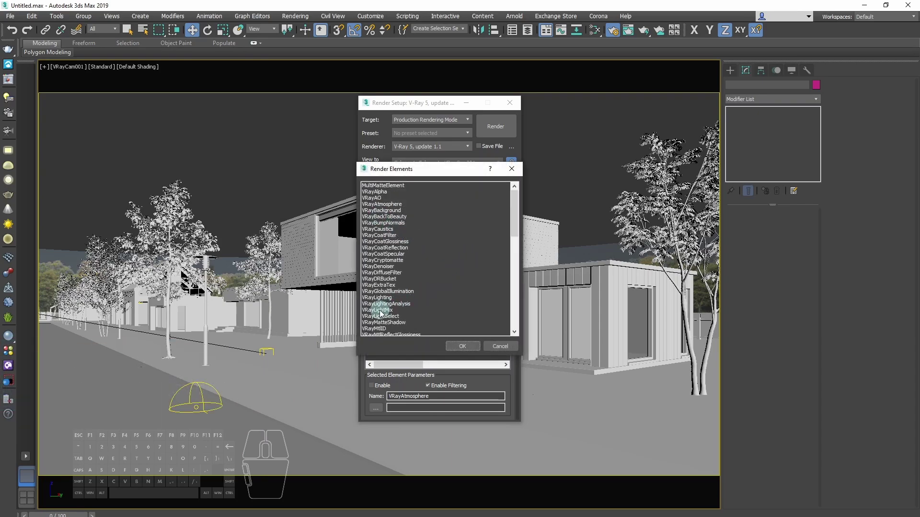
click(409, 315)
click(461, 352)
drag(505, 384, 498, 293)
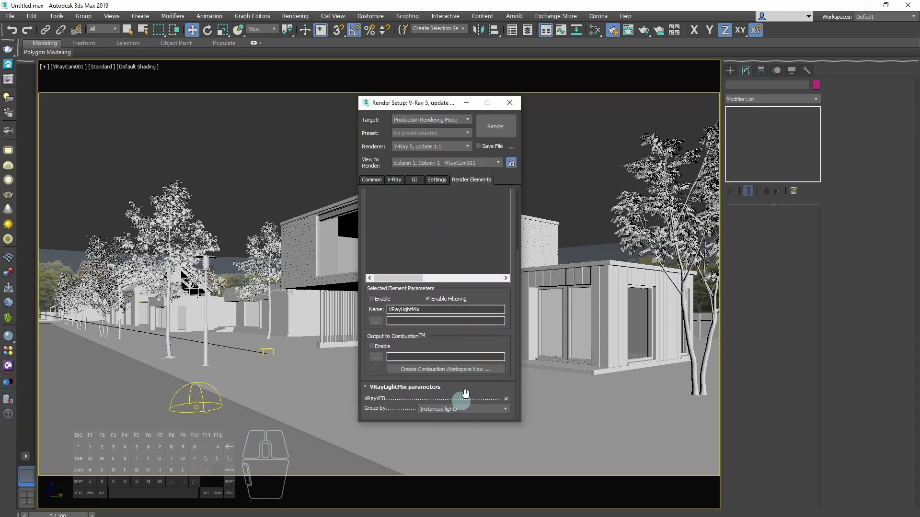
click(513, 132)
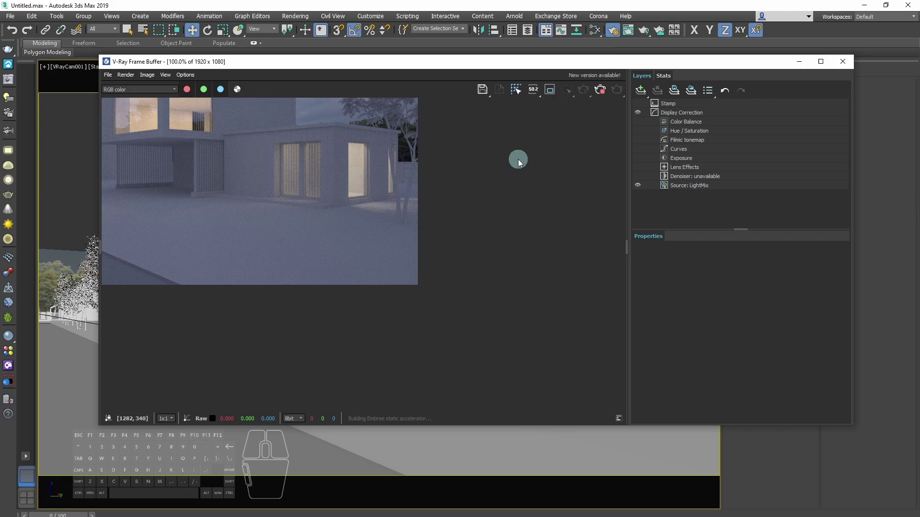
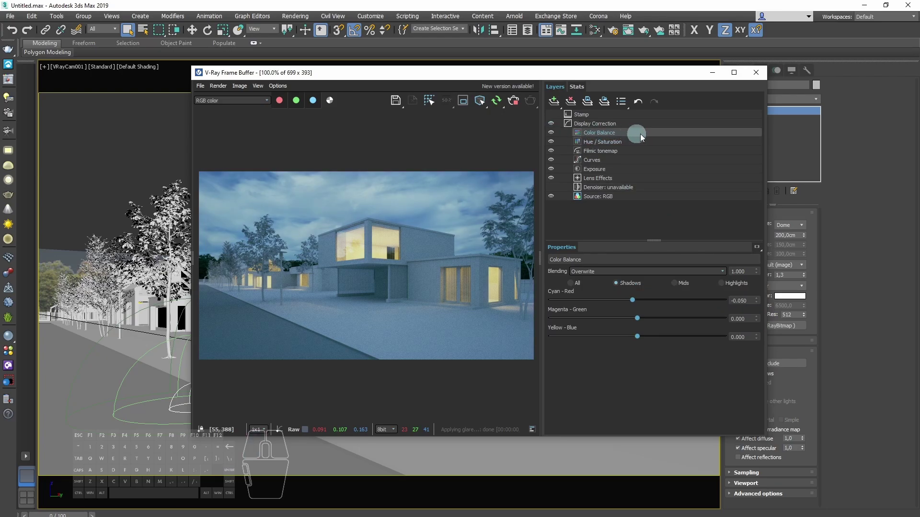
Target Highlights in the Color Balance layer and push Yellow–Blue to about -0.293.
click(578, 105)
drag(560, 105, 586, 160)
click(725, 286)
drag(644, 340, 618, 337)
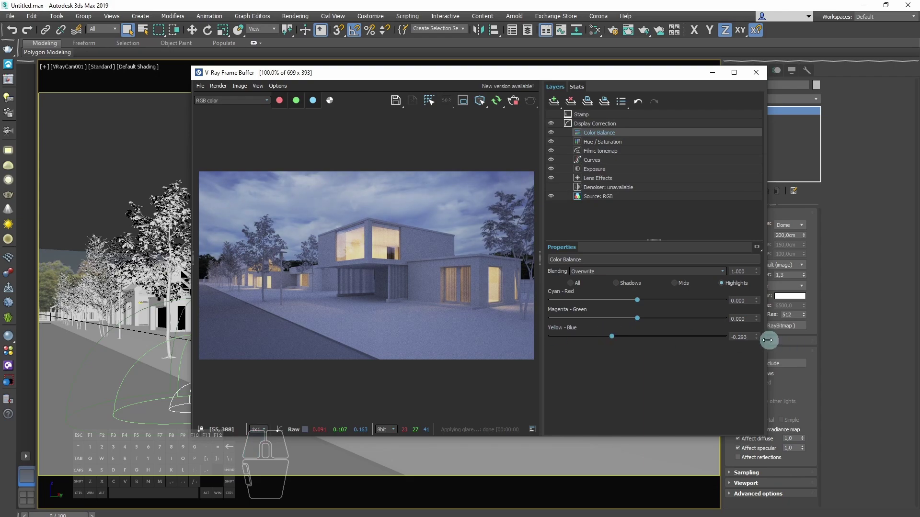
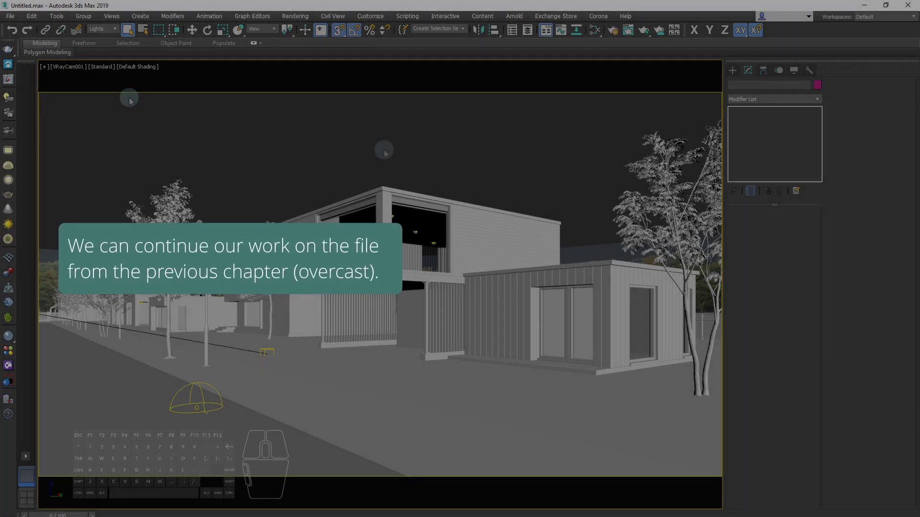
Filter the selection to Lights and select the scene's street lamp lights.
click(15, 24)
click(57, 152)
click(136, 168)
click(177, 85)
click(583, 302)
click(383, 347)
click(507, 388)
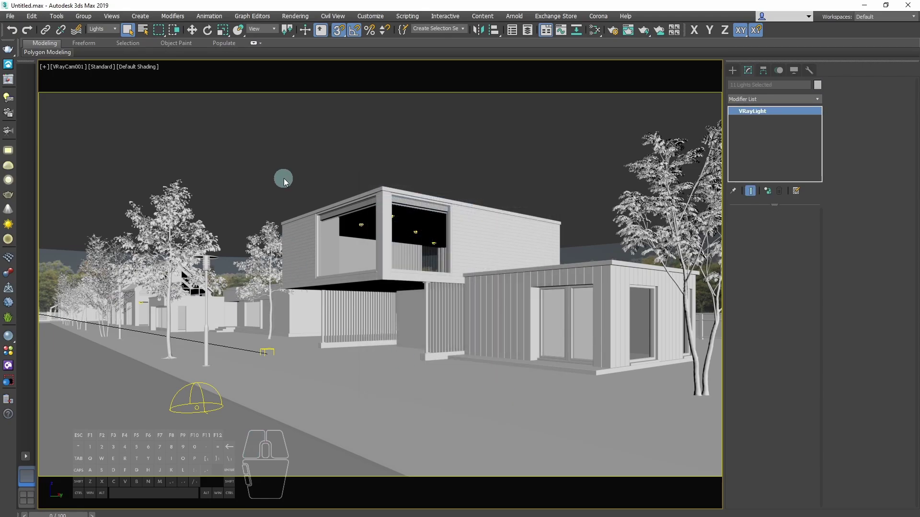
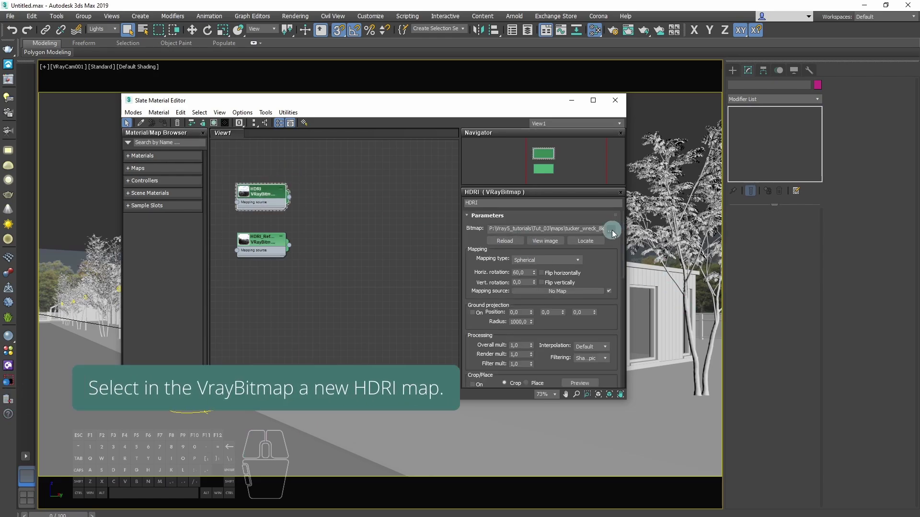
Swap the HDRI sky map's image to dikhololo_night_8k.hdr.
click(617, 236)
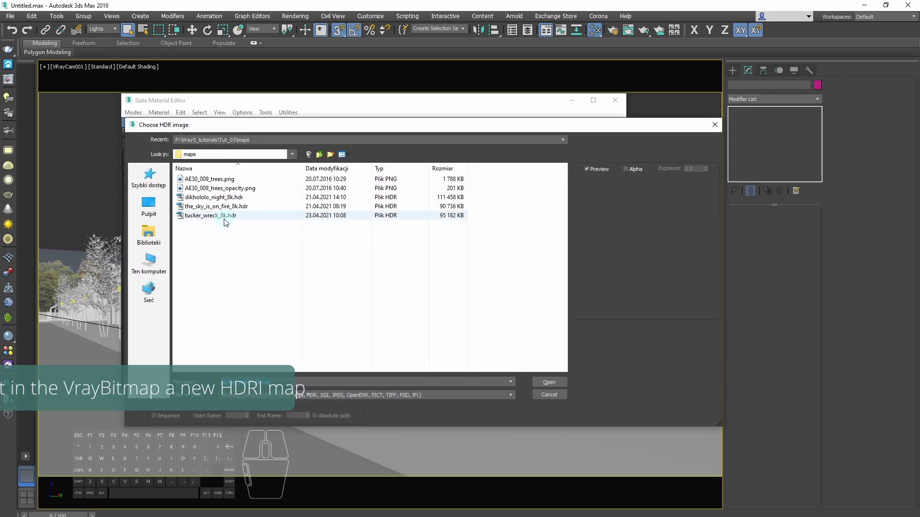
click(221, 204)
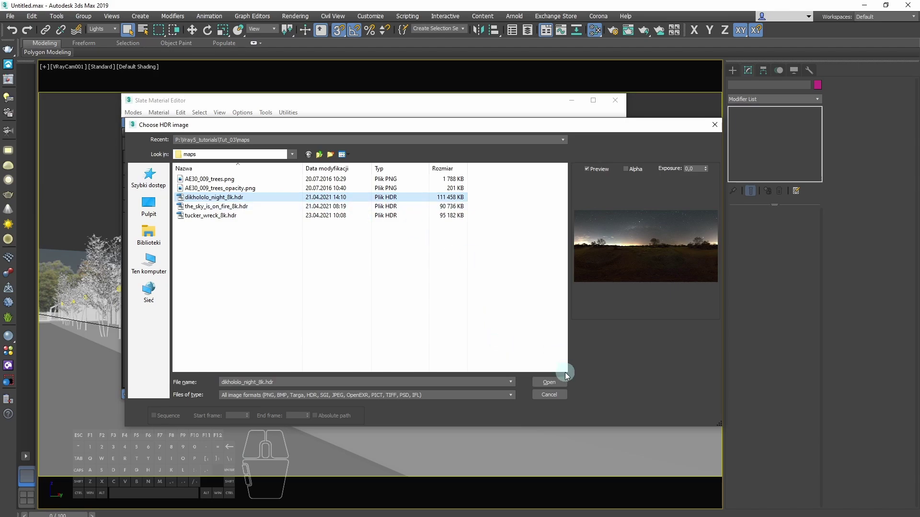
click(563, 385)
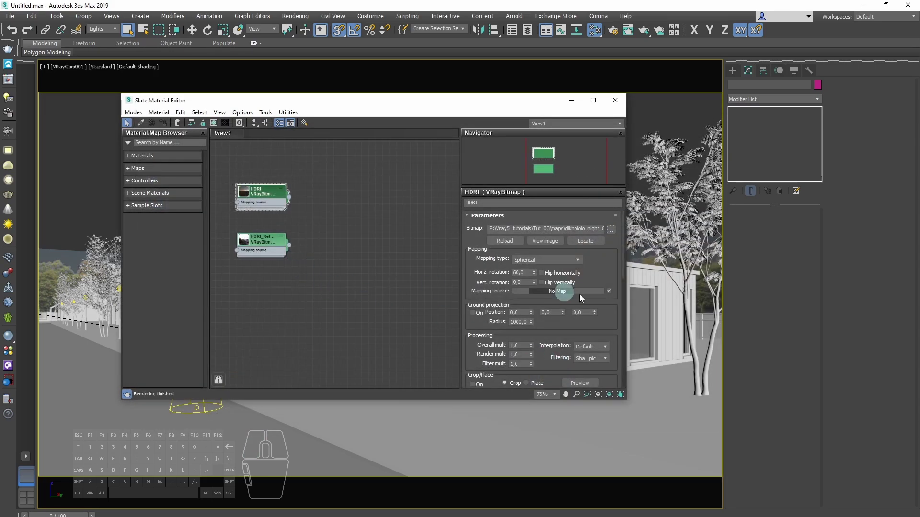
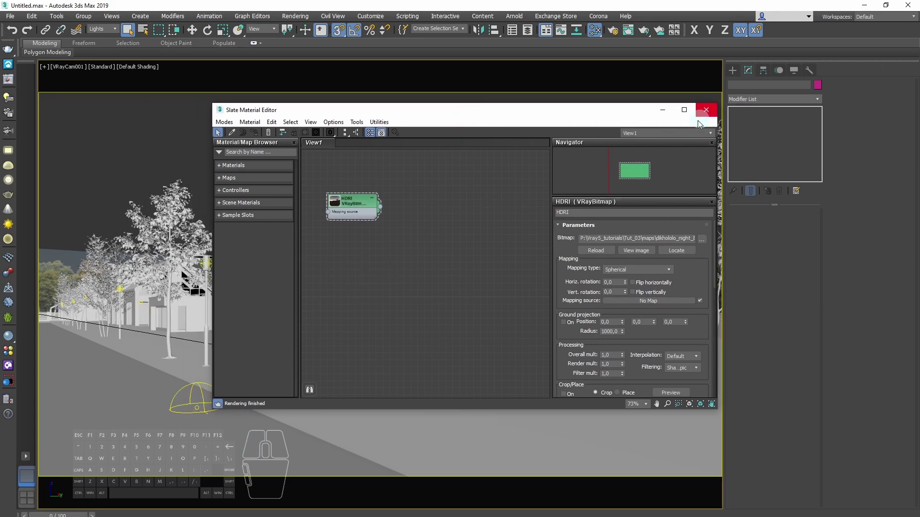
click(531, 120)
Clear the V-Ray reflection/refraction environment slot and show the HDRI map's preview thumbnail.
key(F10)
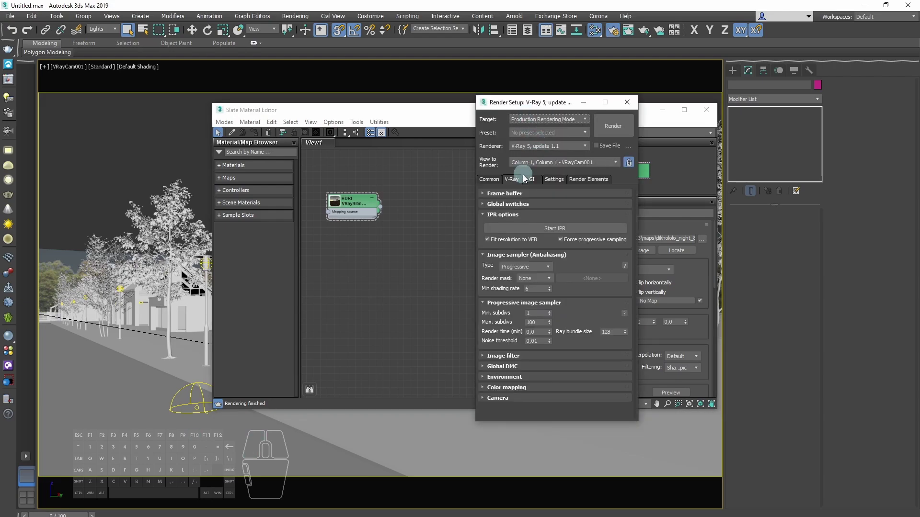
click(528, 383)
right_click(594, 345)
click(627, 372)
click(493, 337)
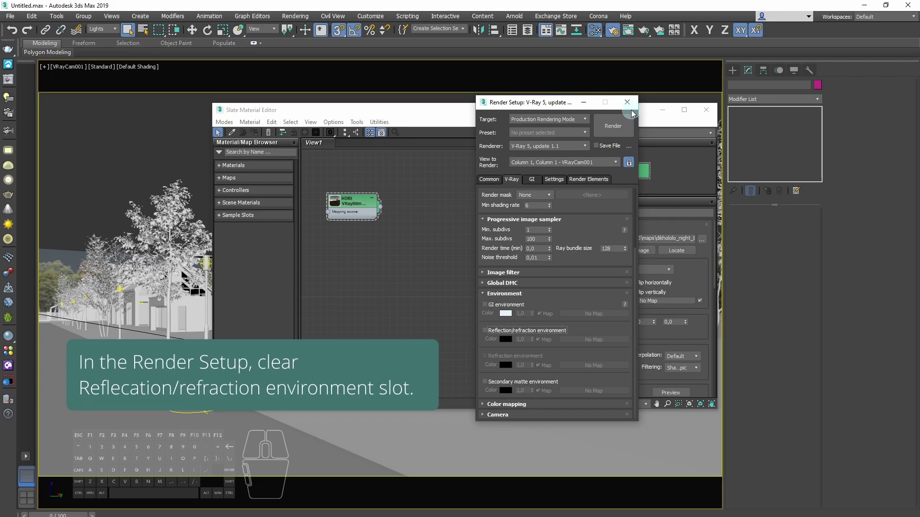
click(635, 107)
double_click(340, 204)
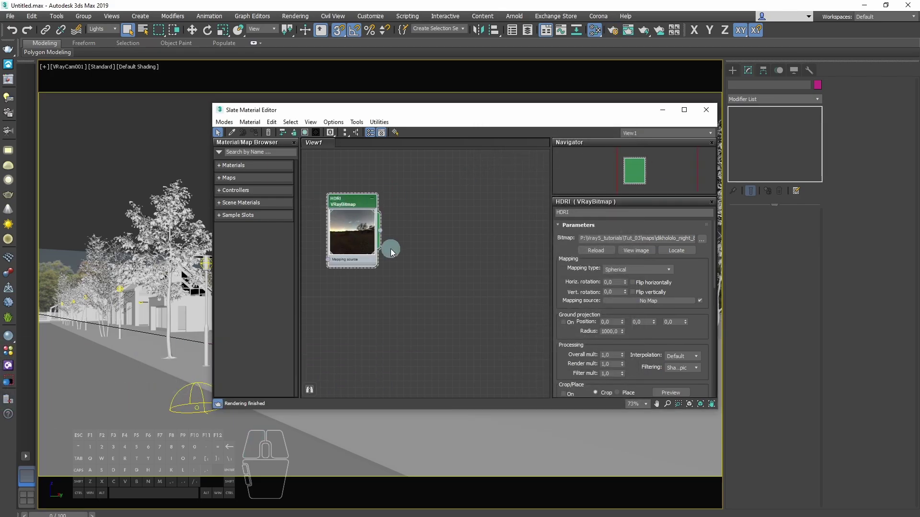
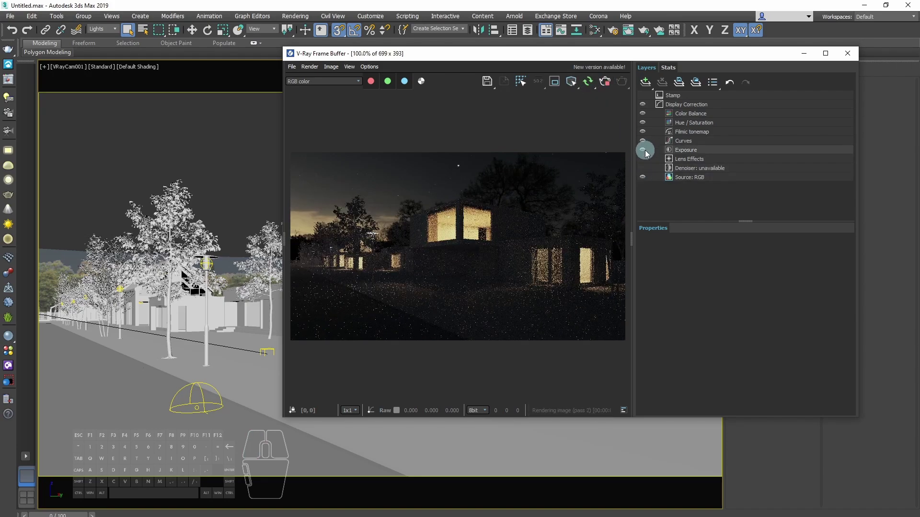
Switch off the five old VFB correction layers and select the dome light in the scene.
click(647, 155)
click(647, 146)
click(649, 135)
click(648, 126)
click(647, 120)
drag(519, 62, 542, 64)
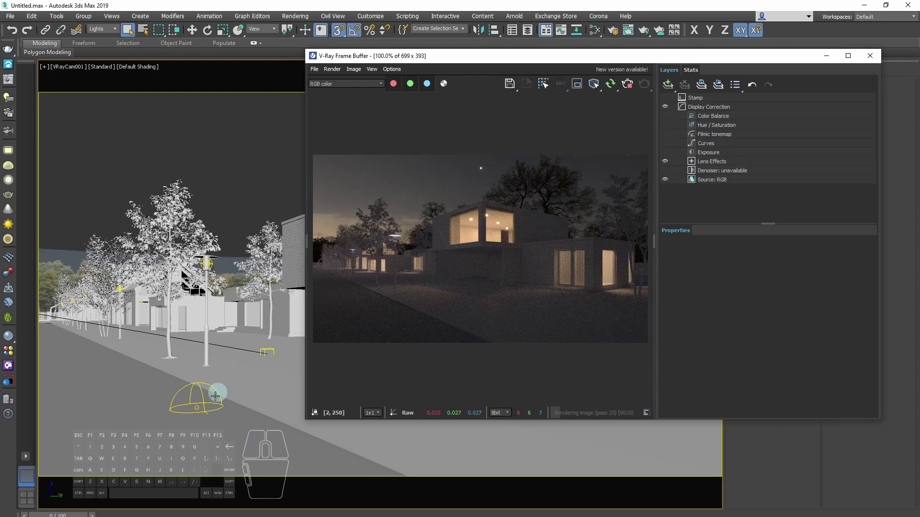
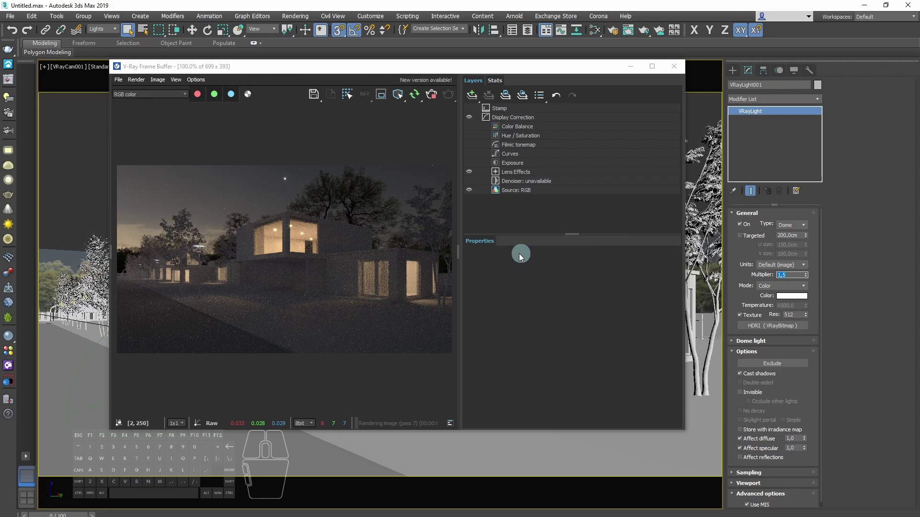
Confirm the dome light intensity of 1.5 and select the scene camera VRayCam001.
click(69, 71)
click(46, 73)
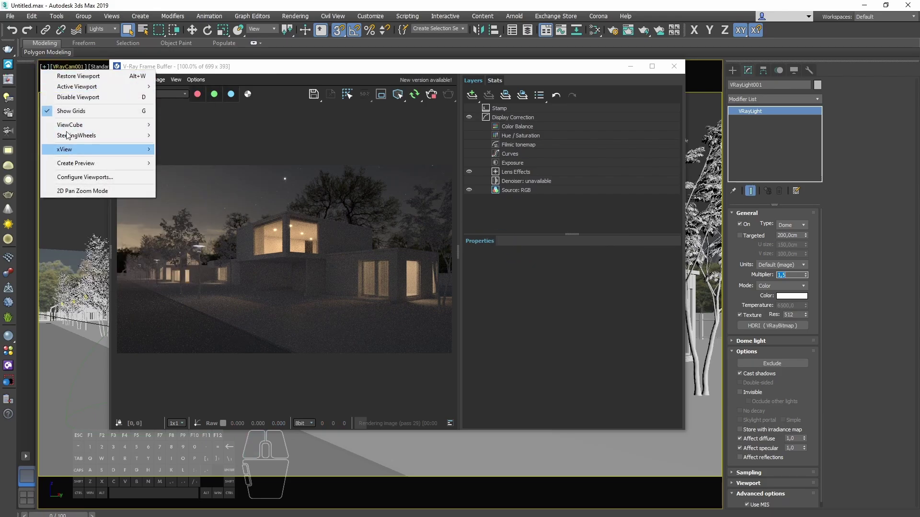
click(82, 67)
click(132, 256)
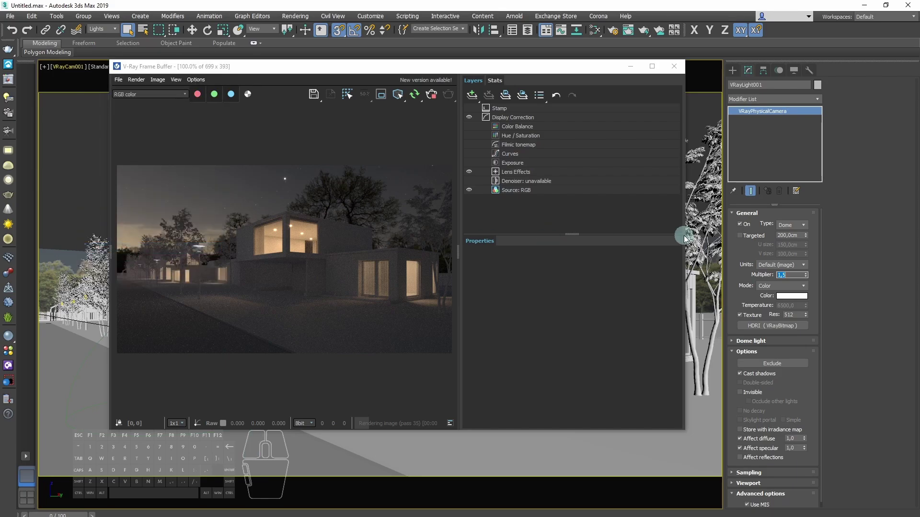
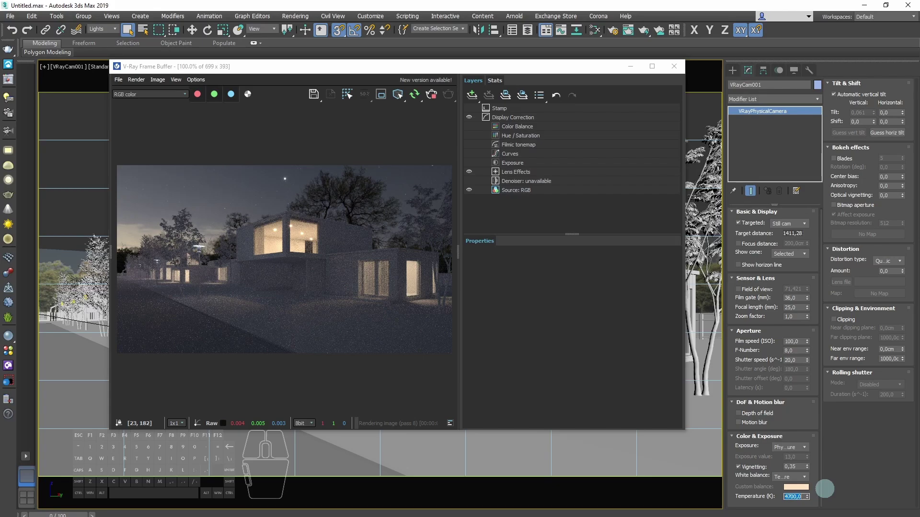
Give the camera a custom white balance temperature of 4700 and reopen the material editor (M).
drag(406, 70, 503, 68)
click(181, 171)
key(m)
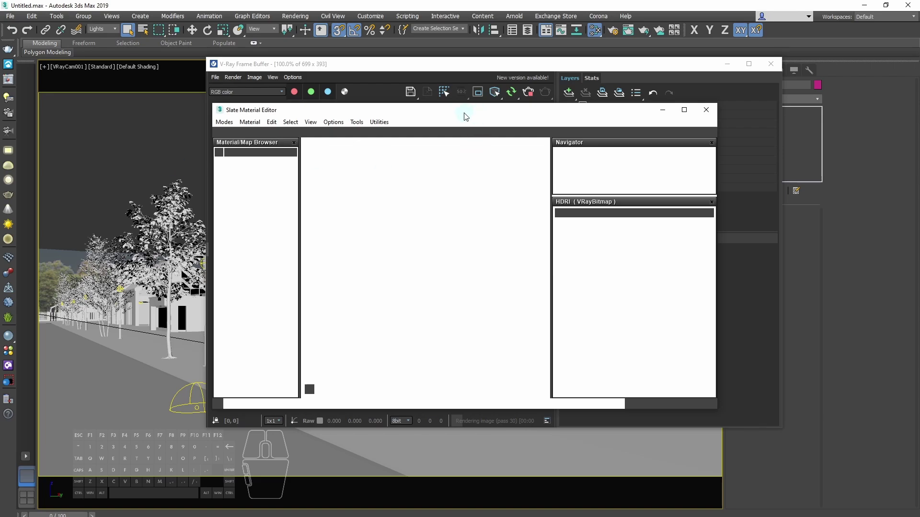
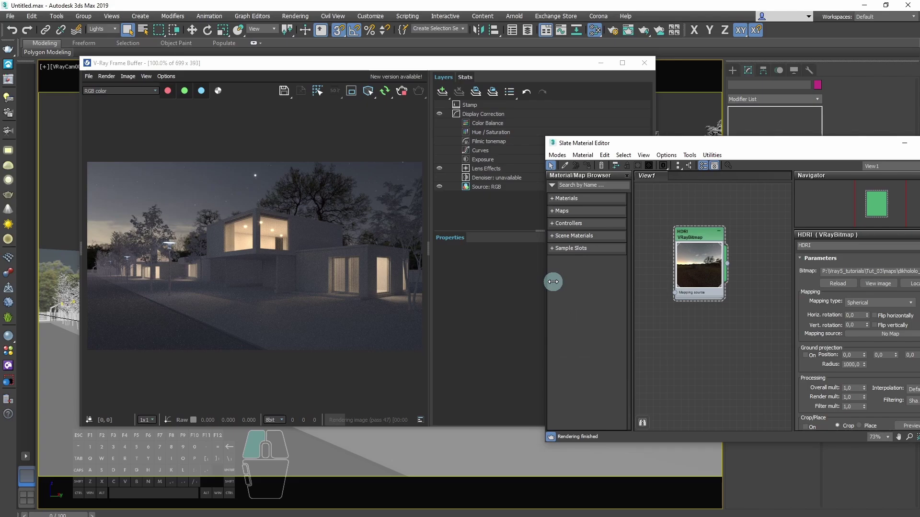
Set the starry HDRI sky's horizontal rotation to 170 degrees.
double_click(709, 243)
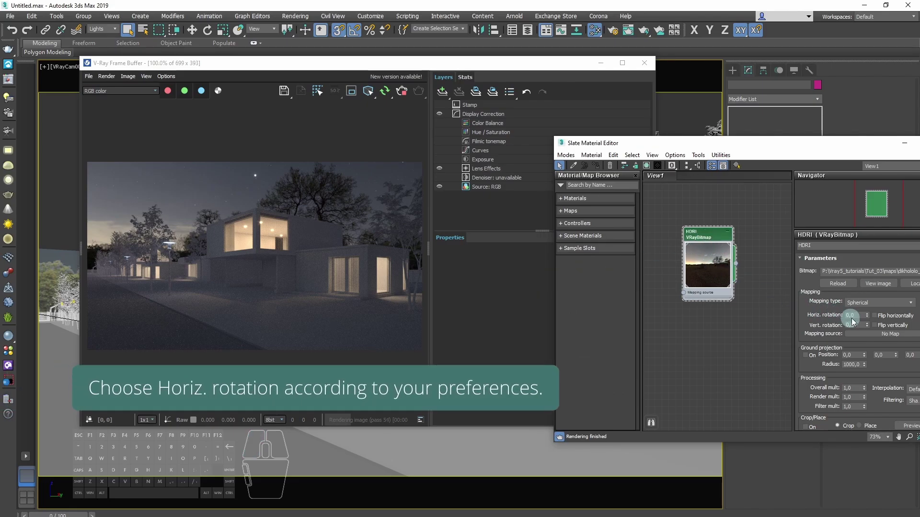
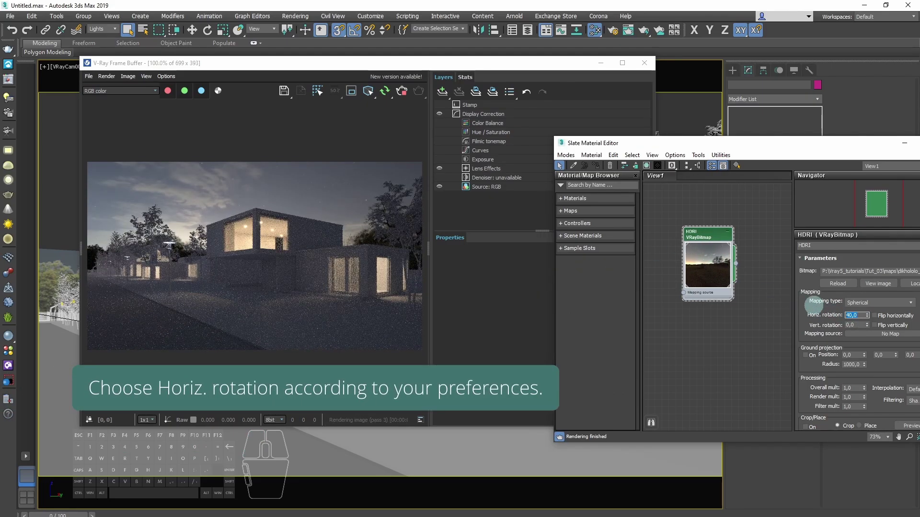
key(Return)
key(1)
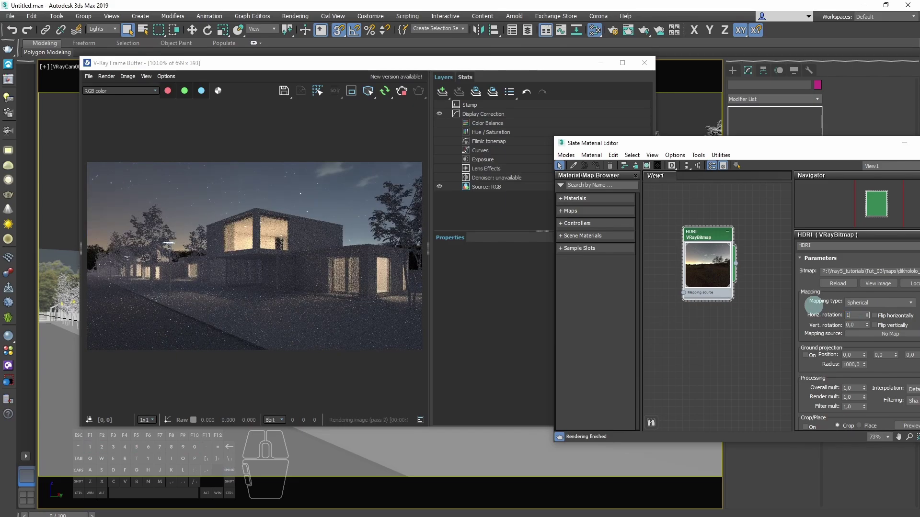
key(Return)
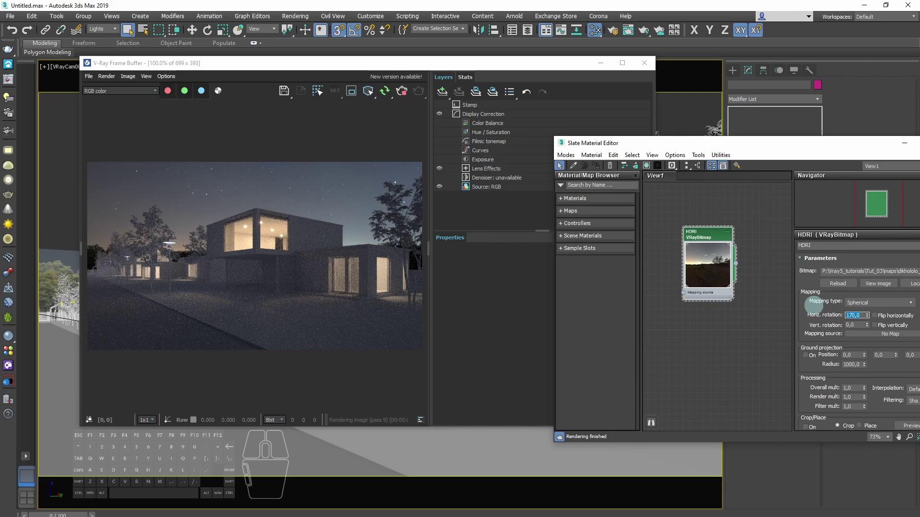
Close the Slate Material Editor and move the frame buffer window over the scene.
drag(807, 149, 724, 151)
click(876, 148)
drag(375, 68, 546, 73)
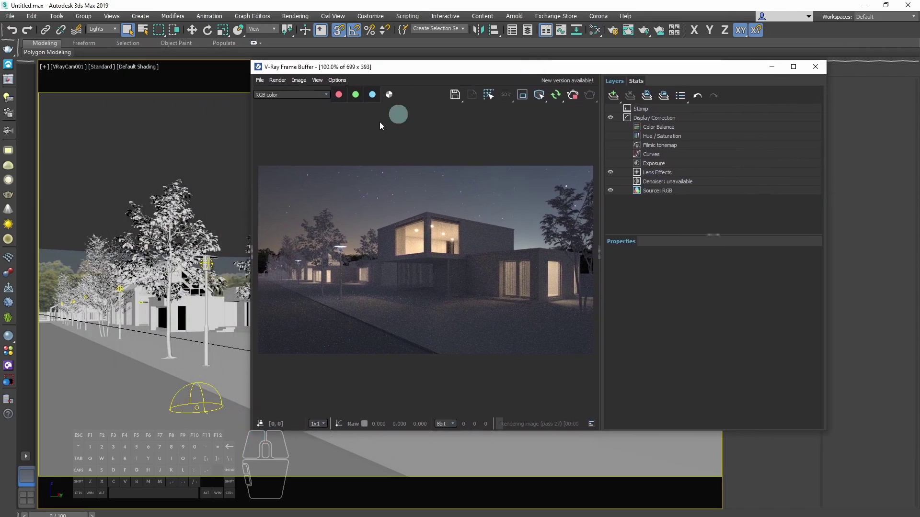
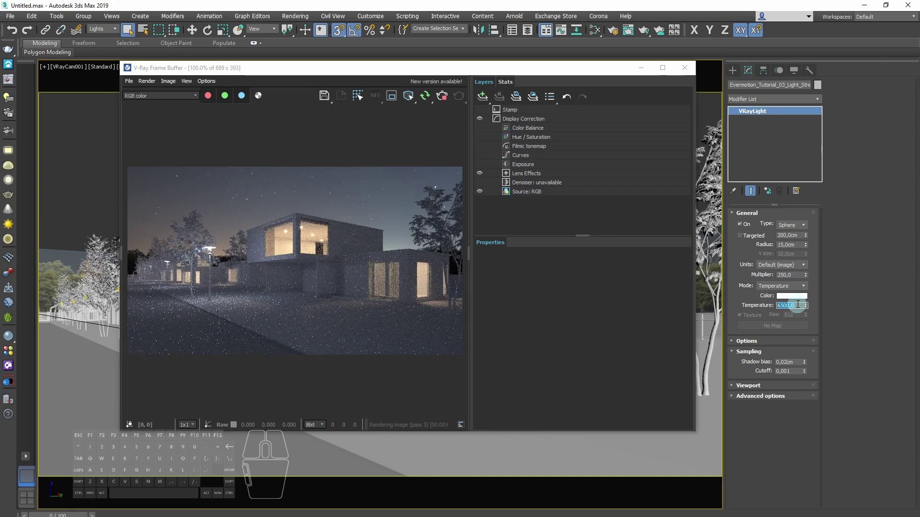
Apply a 3500 K temperature to the street lamp light and make its source invisible in renders.
key(Return)
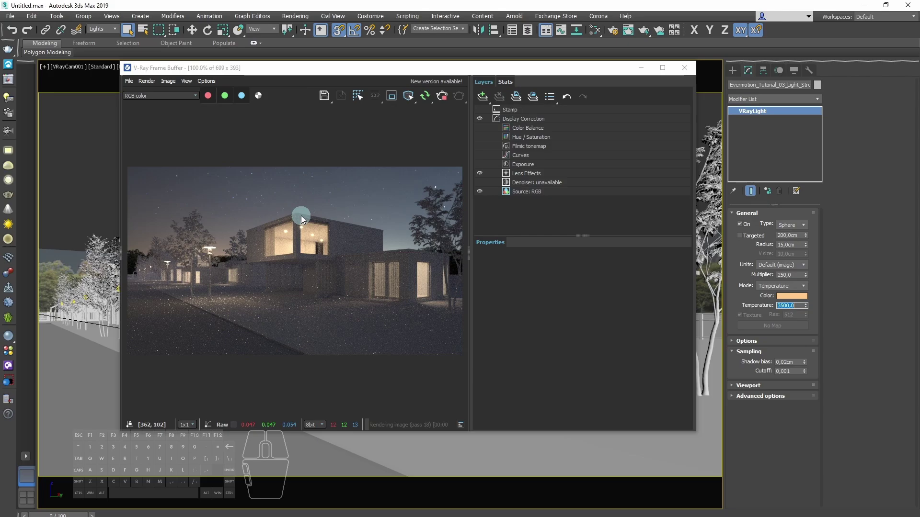
drag(351, 74, 370, 70)
click(749, 347)
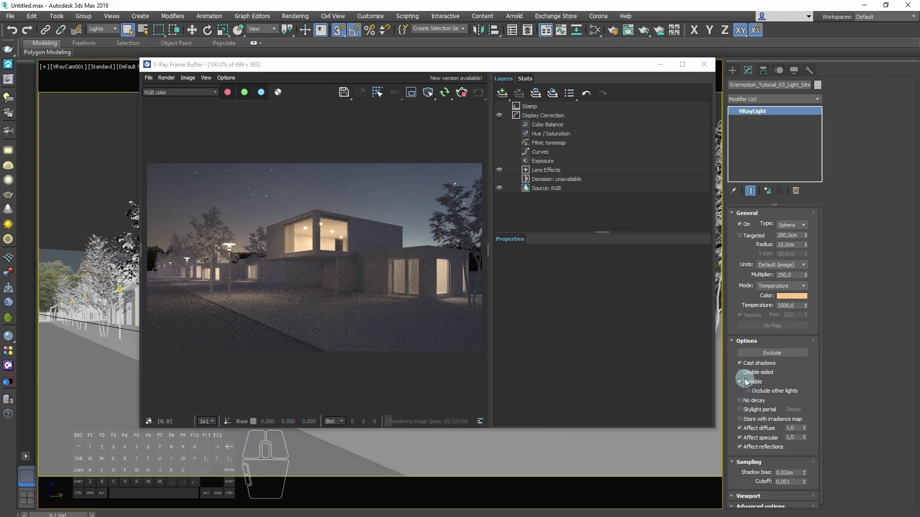
click(754, 344)
click(527, 70)
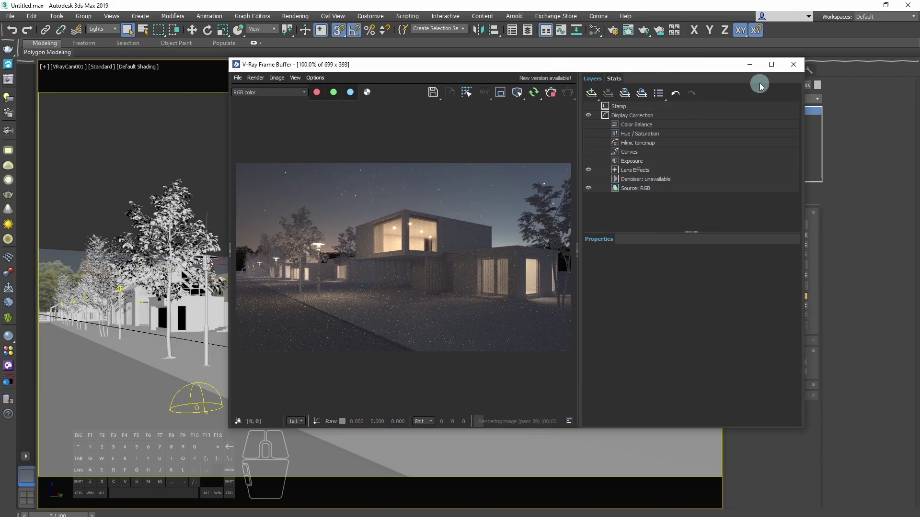
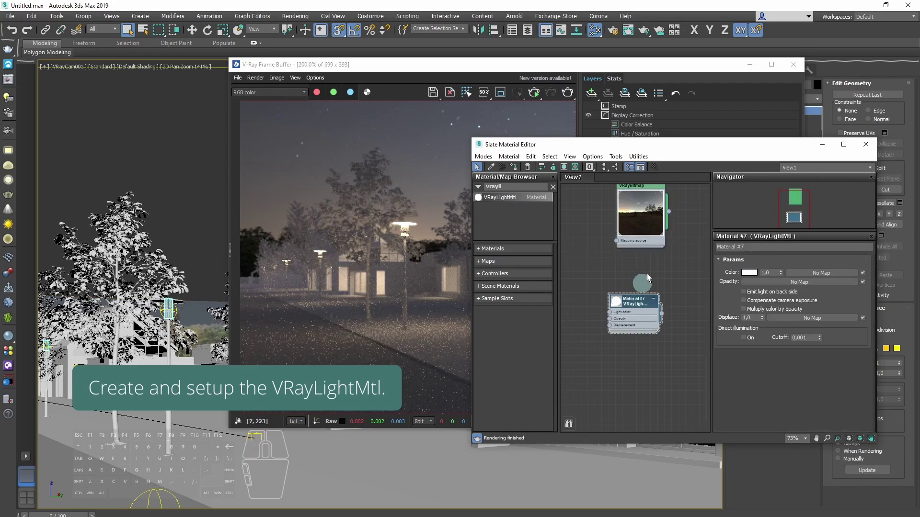
Turn on Compensate camera exposure for the new VRayLightMtl.
click(680, 152)
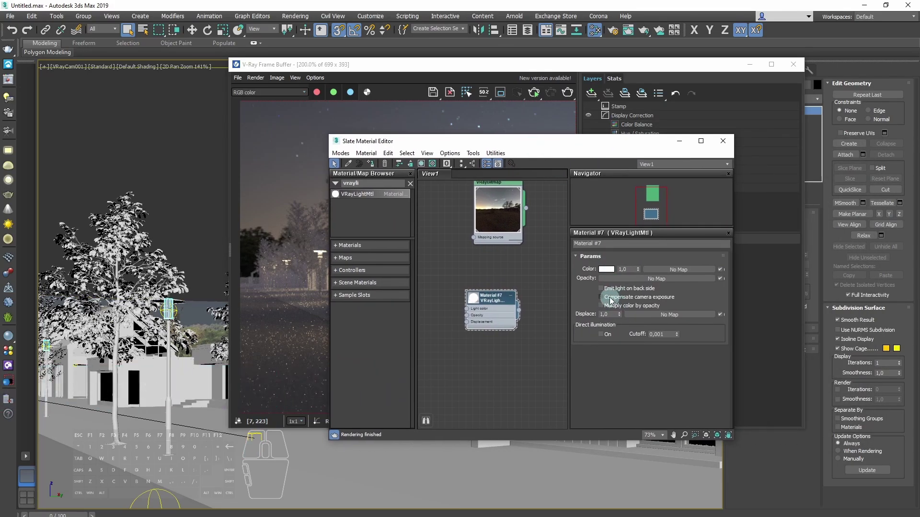
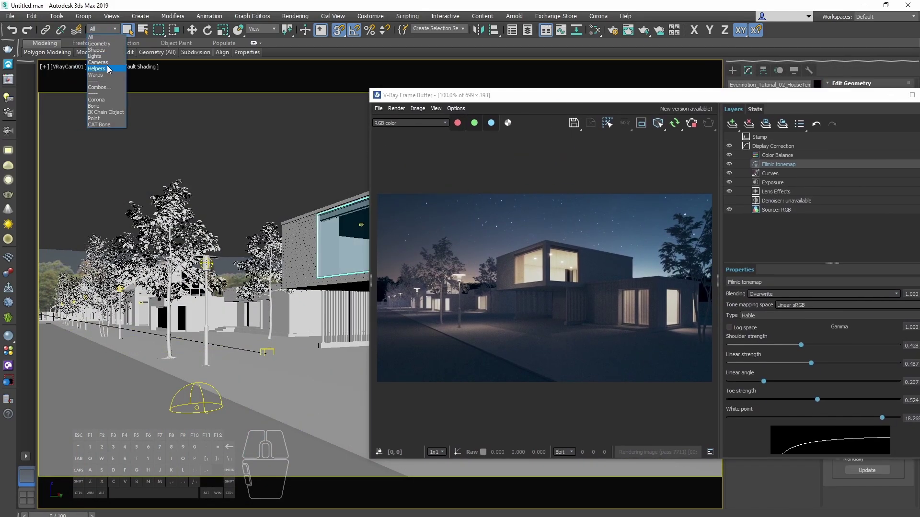
Restrict selection to lights, pick a window disc light and set its temperature toward 3200 K.
click(803, 289)
double_click(788, 304)
key(3)
key(Return)
key(3)
key(BackSpace)
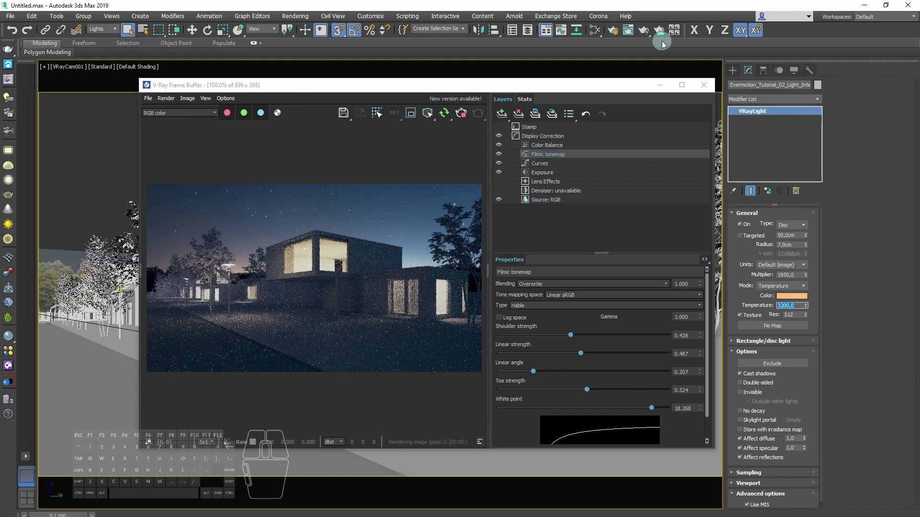